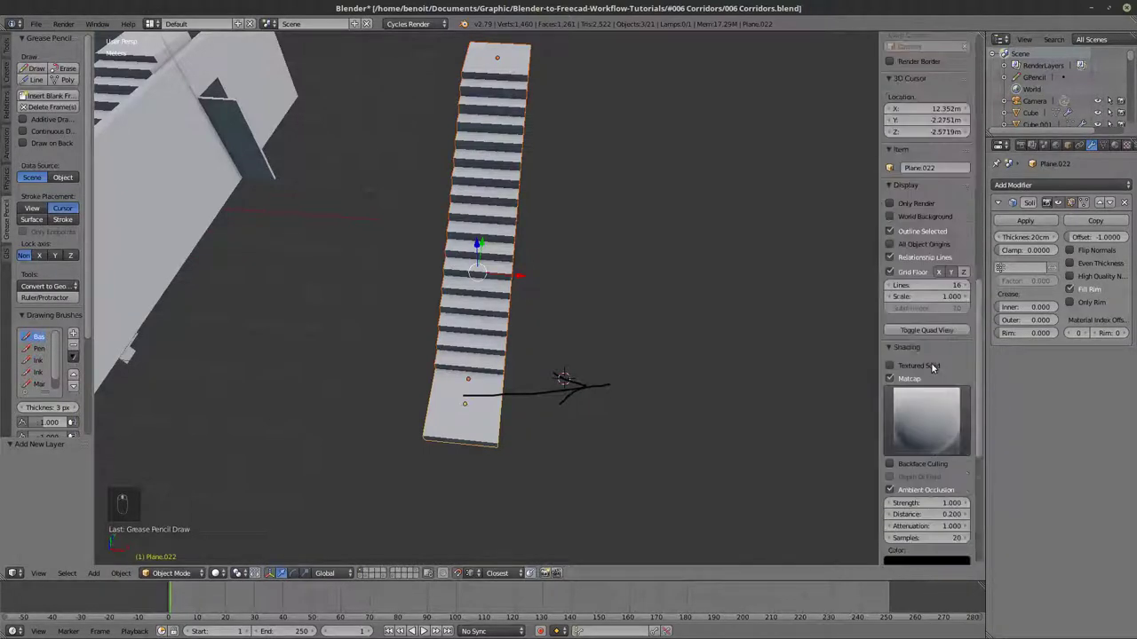
Reset the 3D cursor location to X 0, Y 0, Z 0 and switch the arrow stroke to yellow.
click(919, 255)
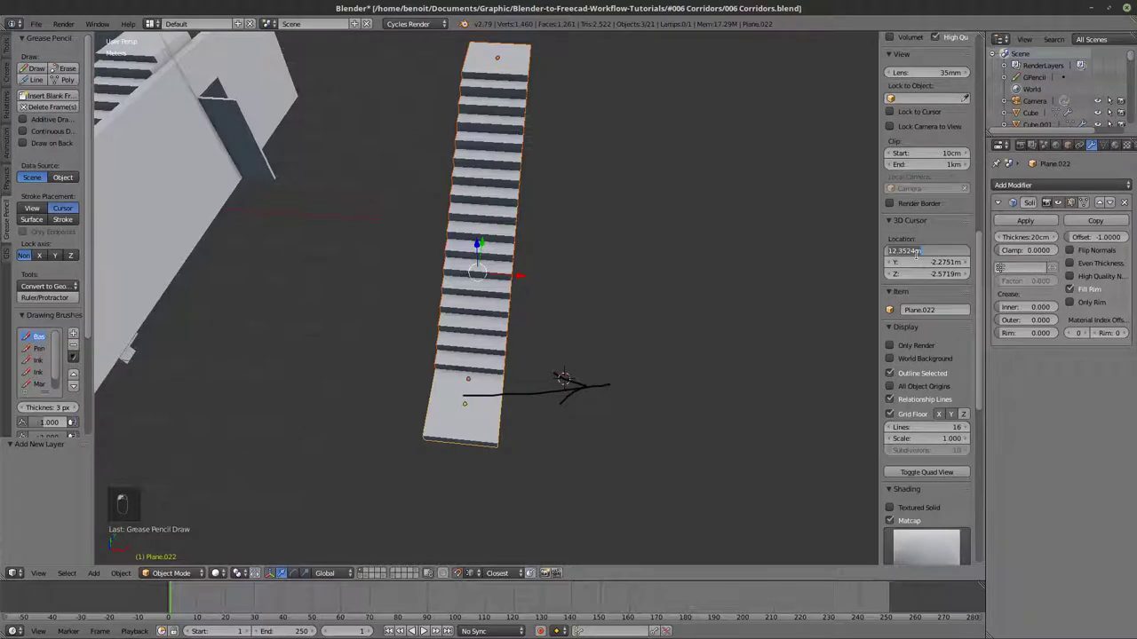
drag(919, 259, 61, 219)
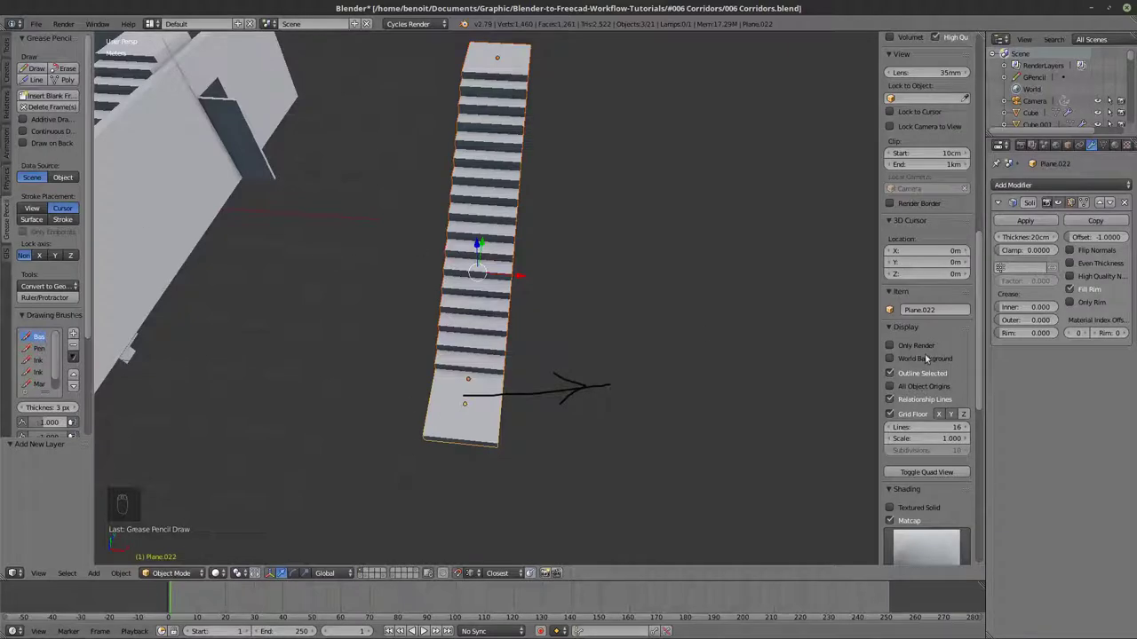
drag(913, 177, 549, 435)
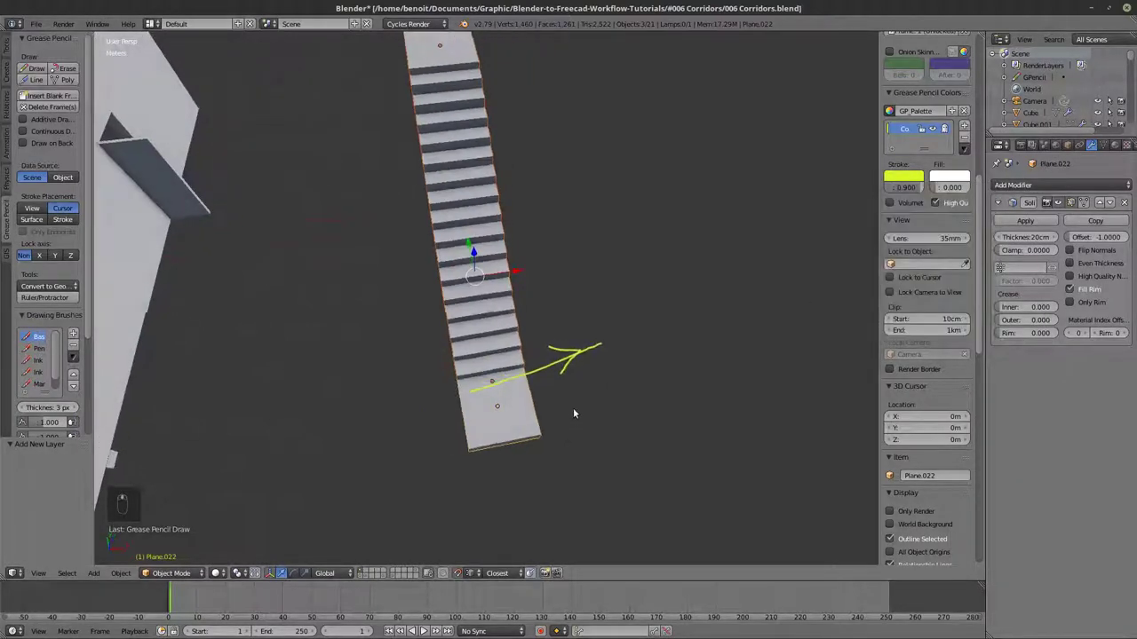
Draw yellow Grease Pencil strokes tracing the stairs with an arrow off the top landing.
key(d)
key(d)
key(d)
key(d)
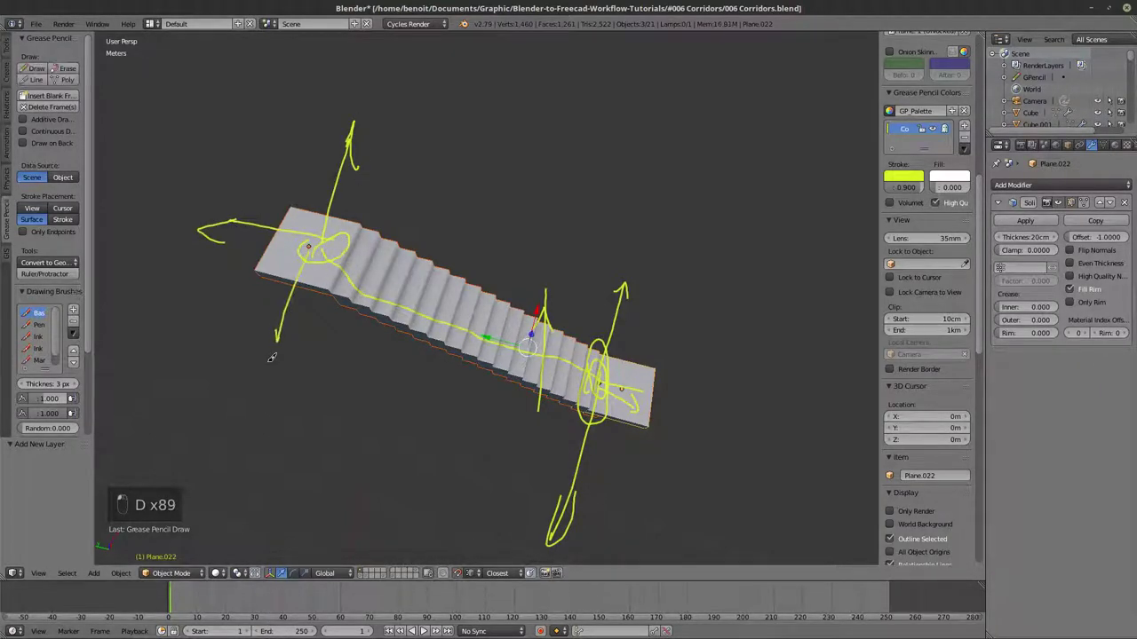
drag(337, 274, 371, 157)
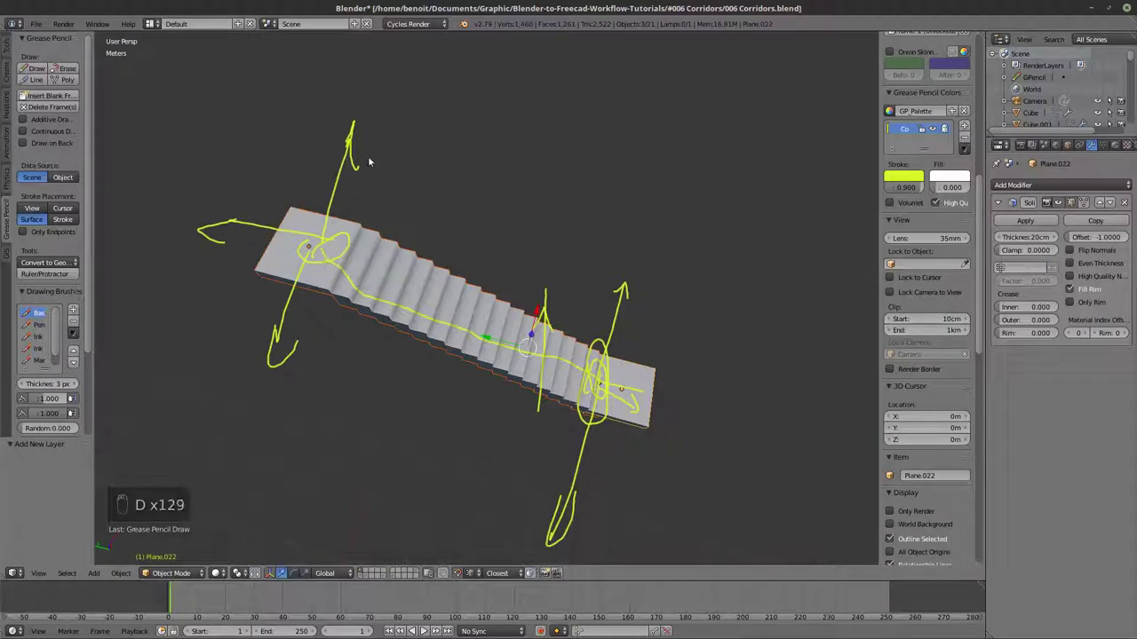
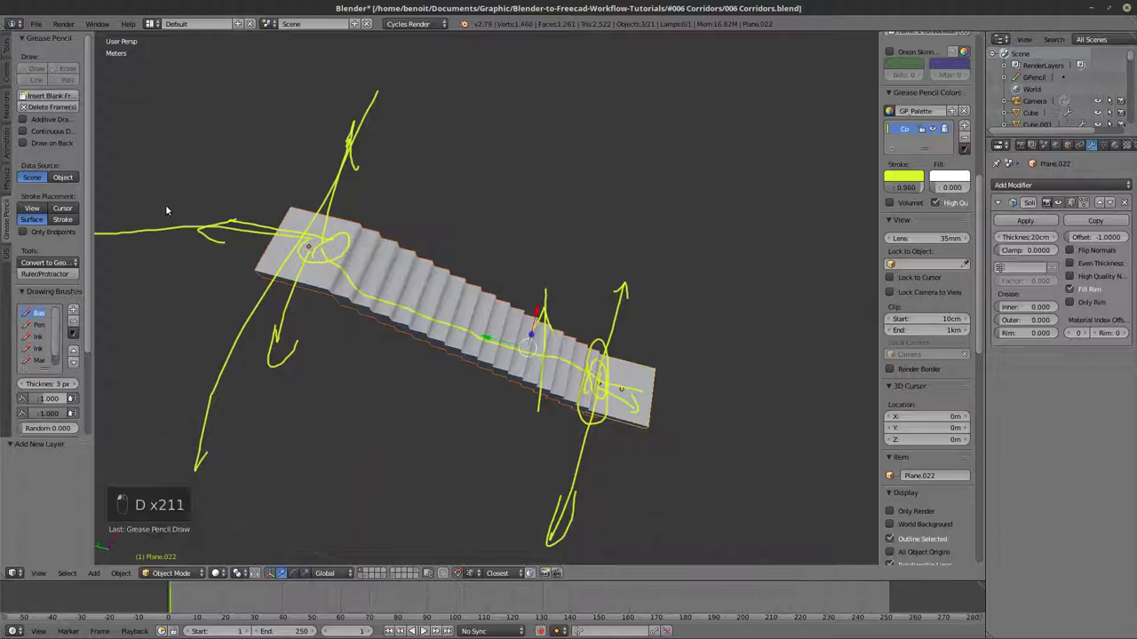
Add a second colour to the GP Palette for further annotations.
key(d)
key(d)
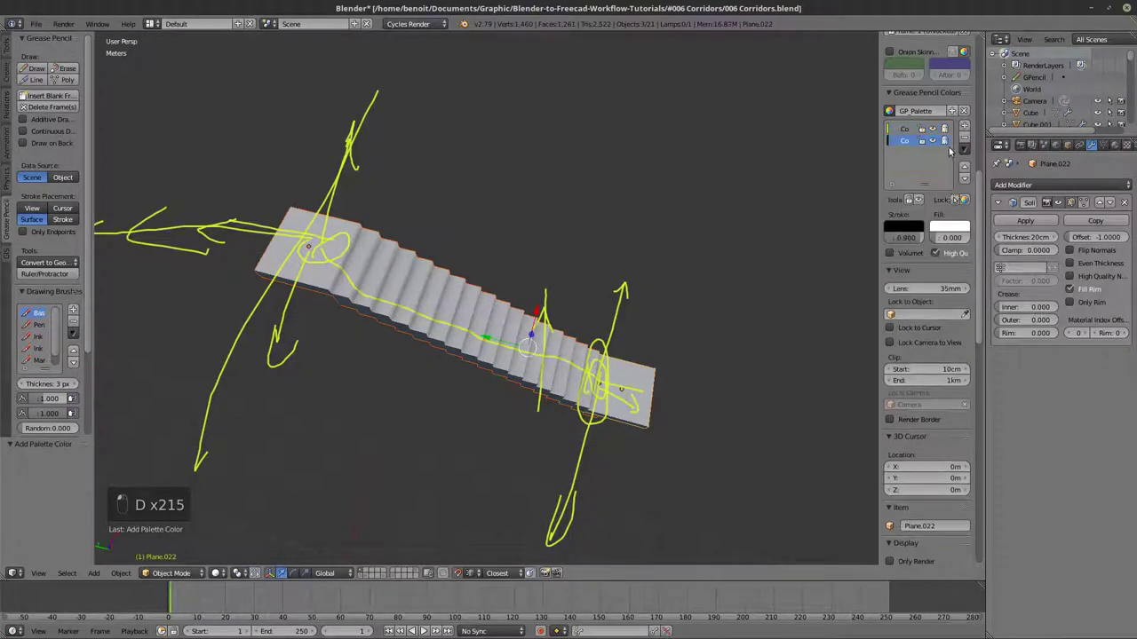
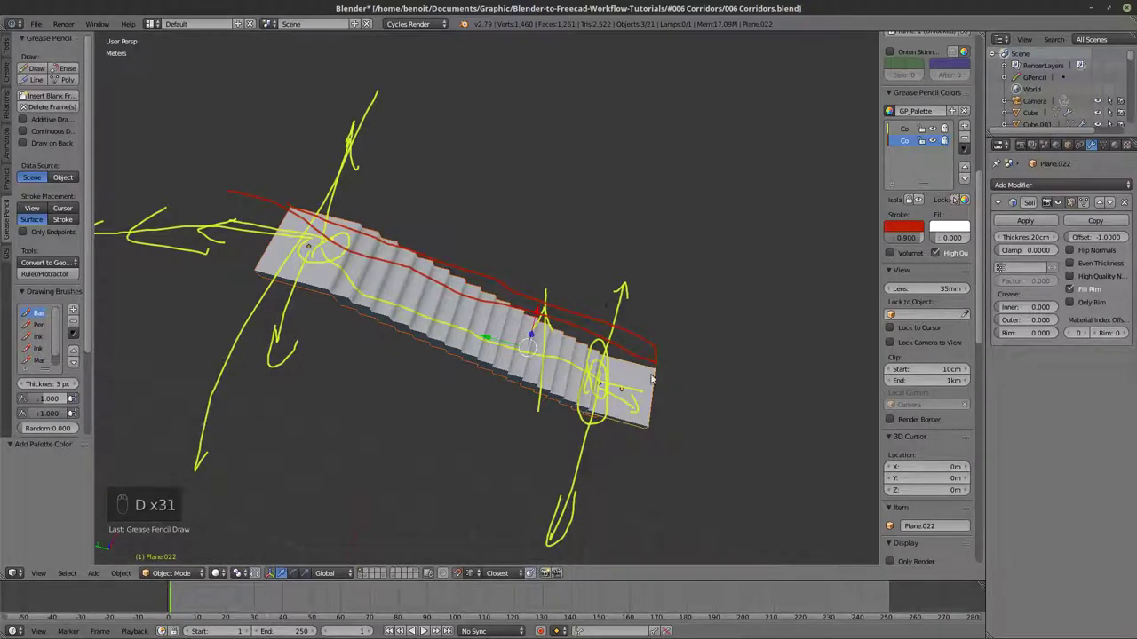
Draw red guide strokes along the stair edges and step lines.
drag(611, 379, 583, 492)
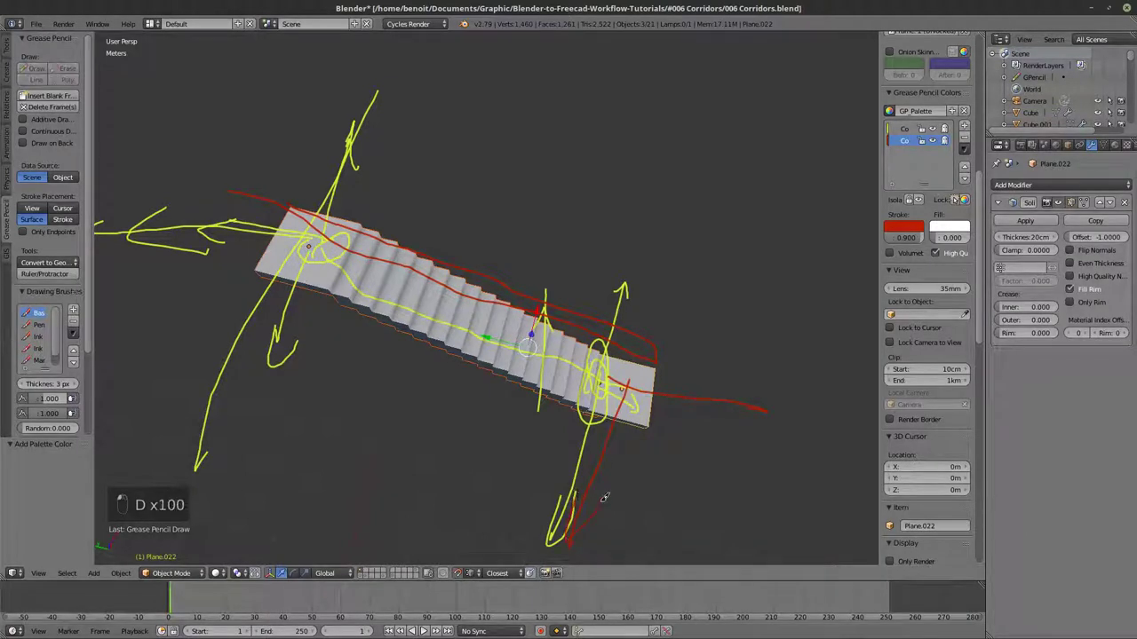
key(d)
key(d)
key(d)
key(d)
Draw red strokes across both staircase ends and check them from another angle.
drag(361, 246, 335, 223)
drag(311, 212, 290, 226)
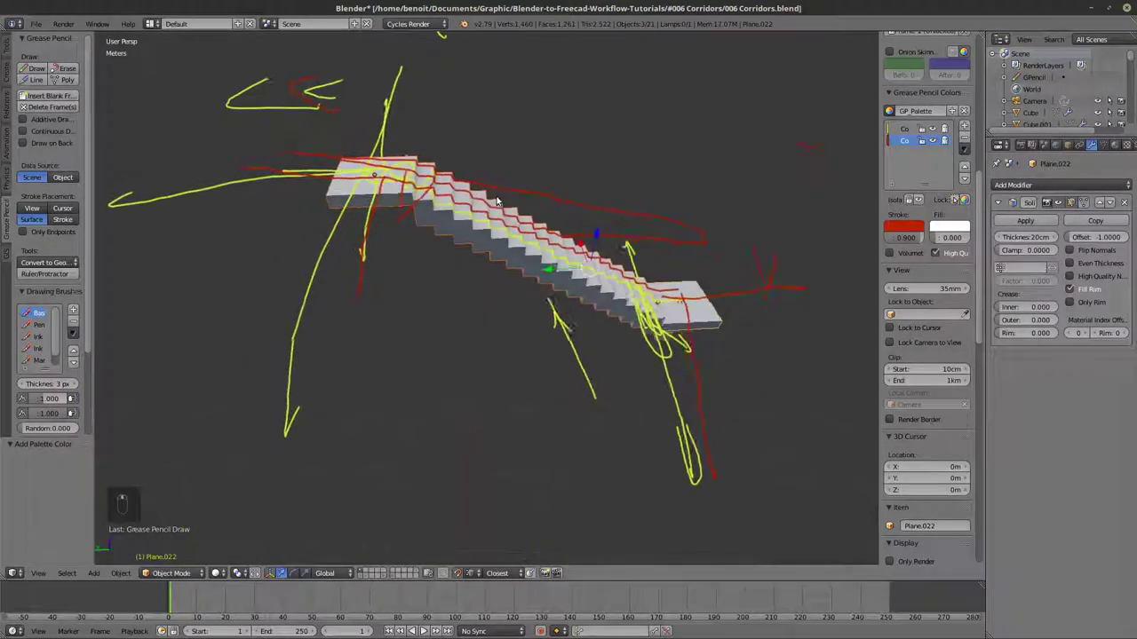
middle_click(529, 195)
middle_click(531, 196)
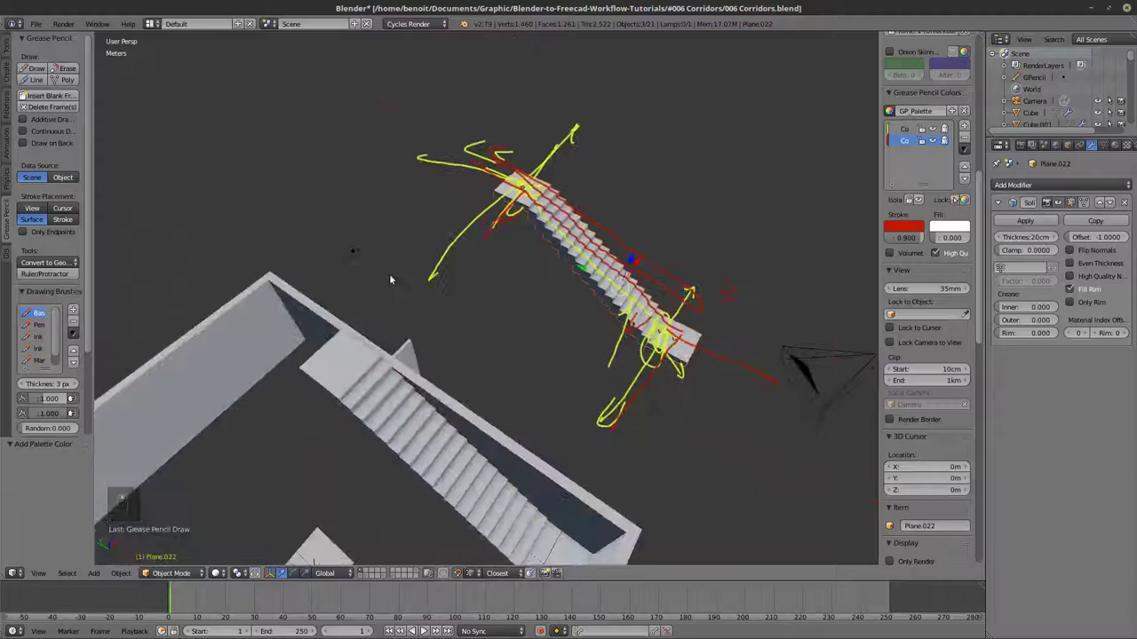
Select Plane.020, check it through the walls in wireframe and place the 3D cursor on the floor.
click(467, 341)
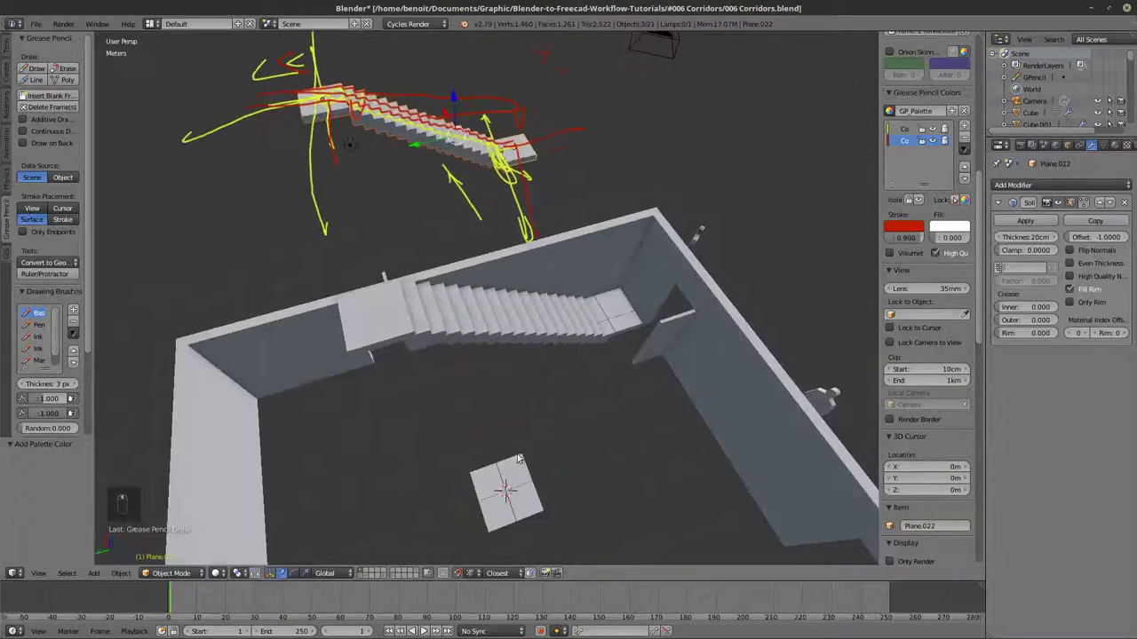
drag(467, 452, 511, 432)
key(z)
key(z)
key(z)
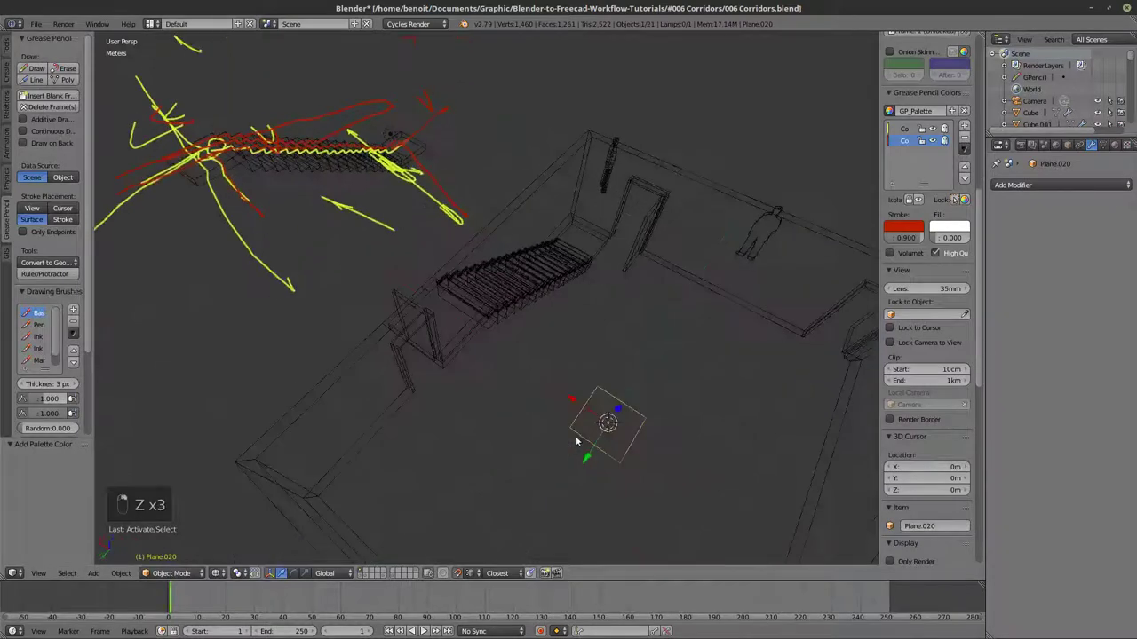
key(z)
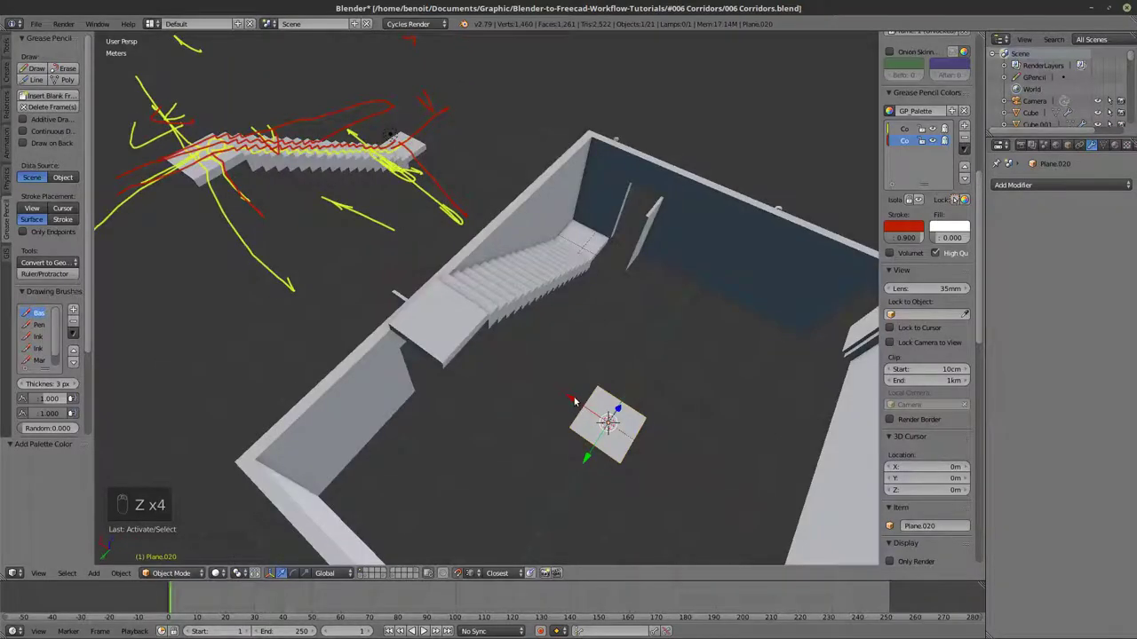
drag(558, 278, 823, 347)
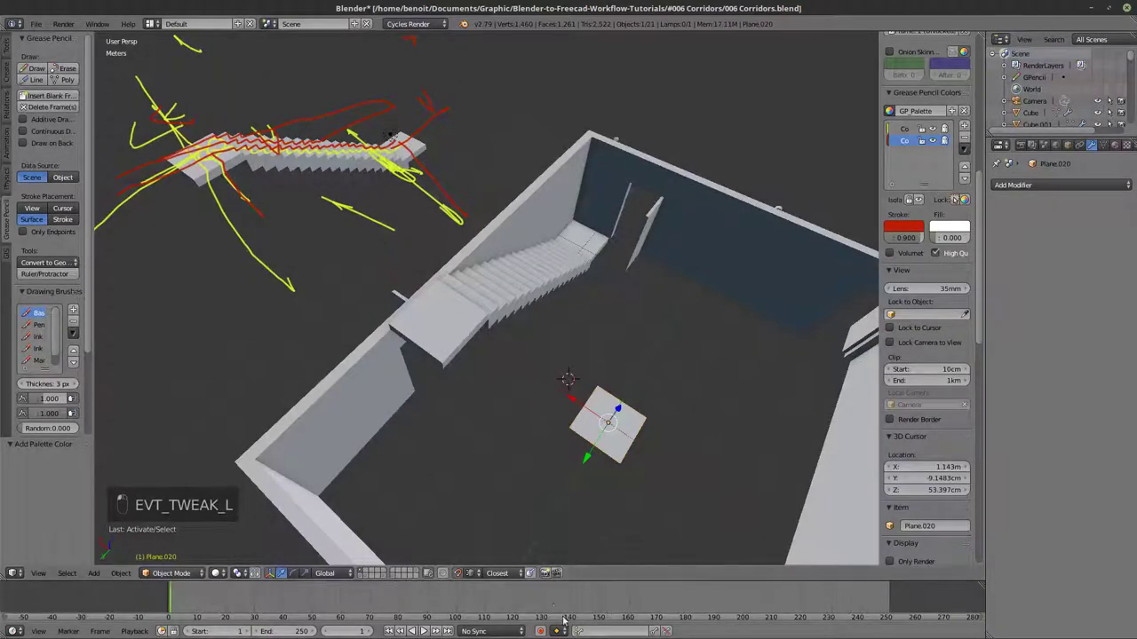
click(560, 341)
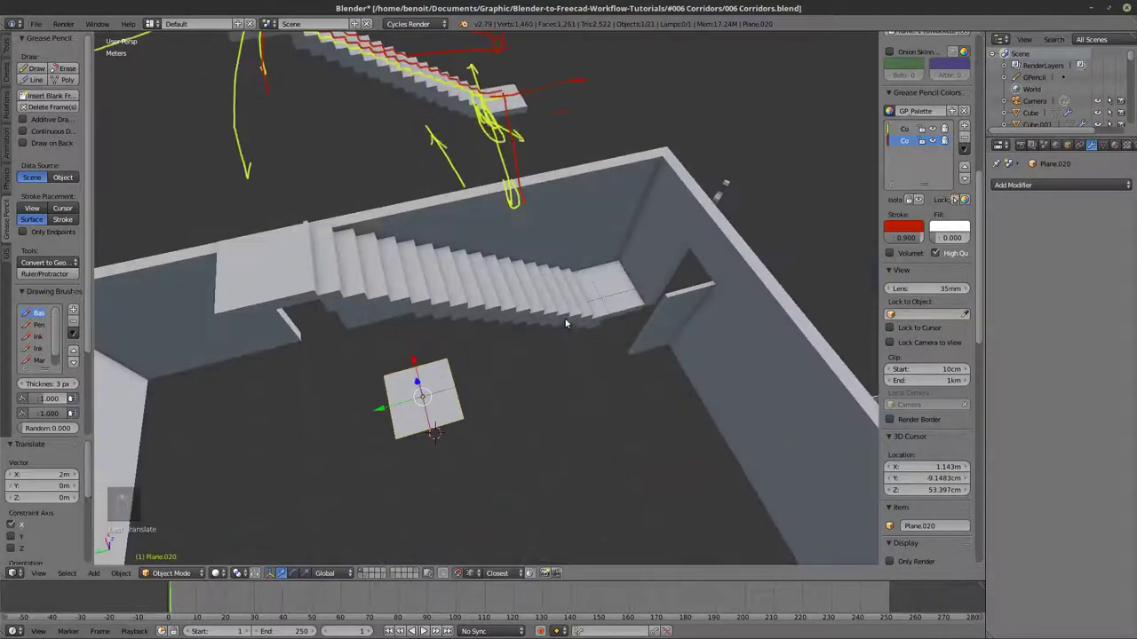
drag(551, 349, 336, 405)
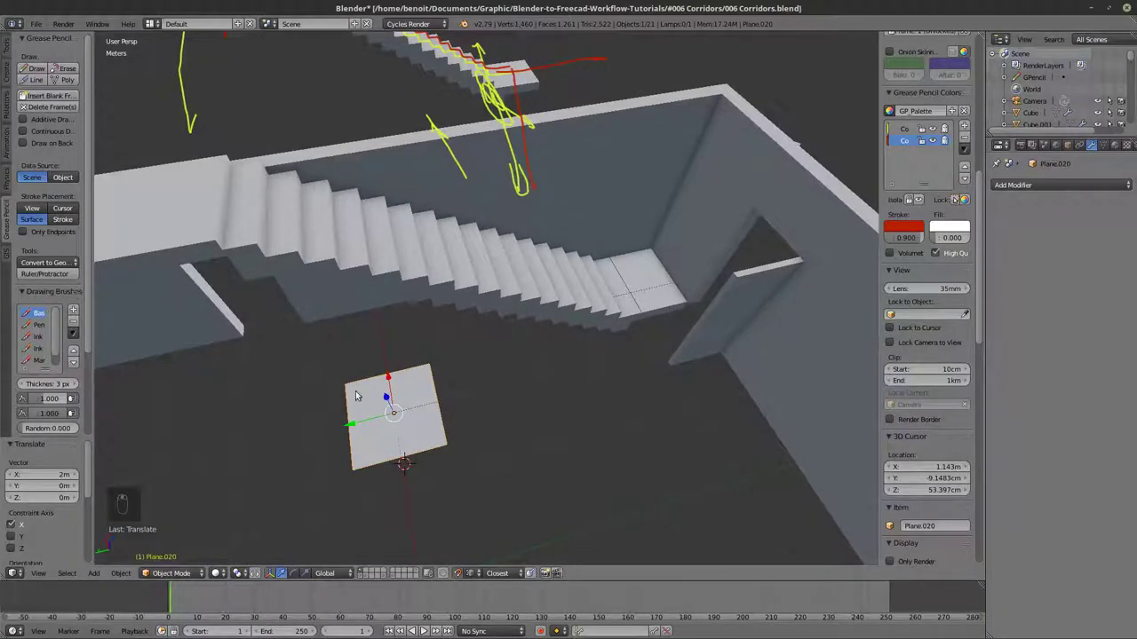
Move the small floor square along X to its new position.
key(d)
key(d)
key(d)
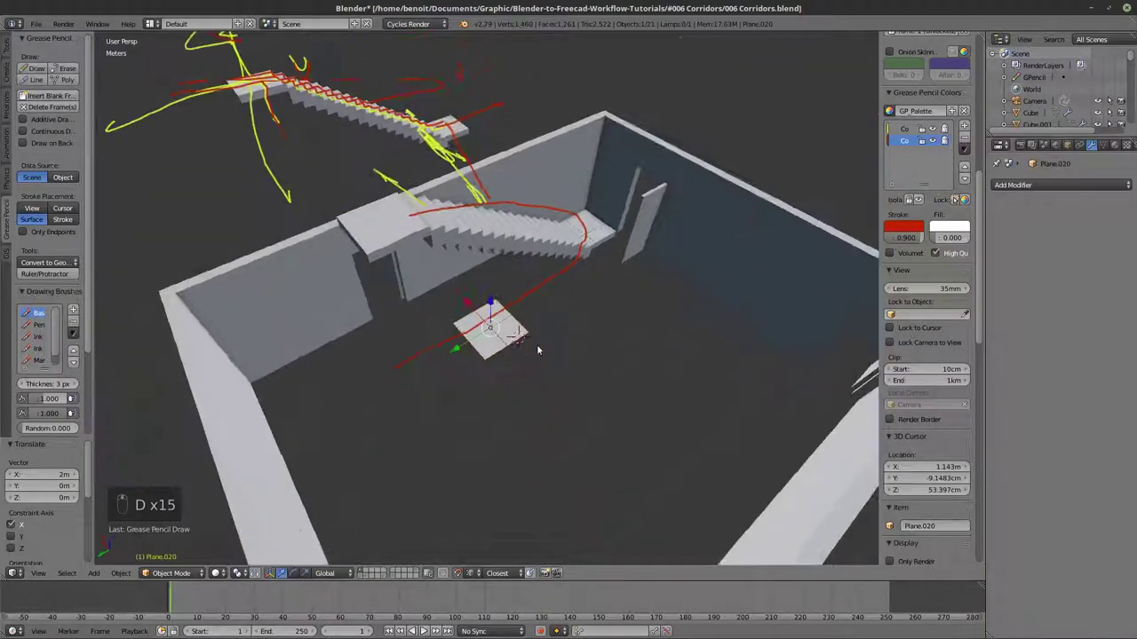
Draw red walk-path strokes and loops across the corridor floor from the lower landing.
key(d)
key(d)
key(d)
key(d)
key(d)
key(d)
key(d)
key(d)
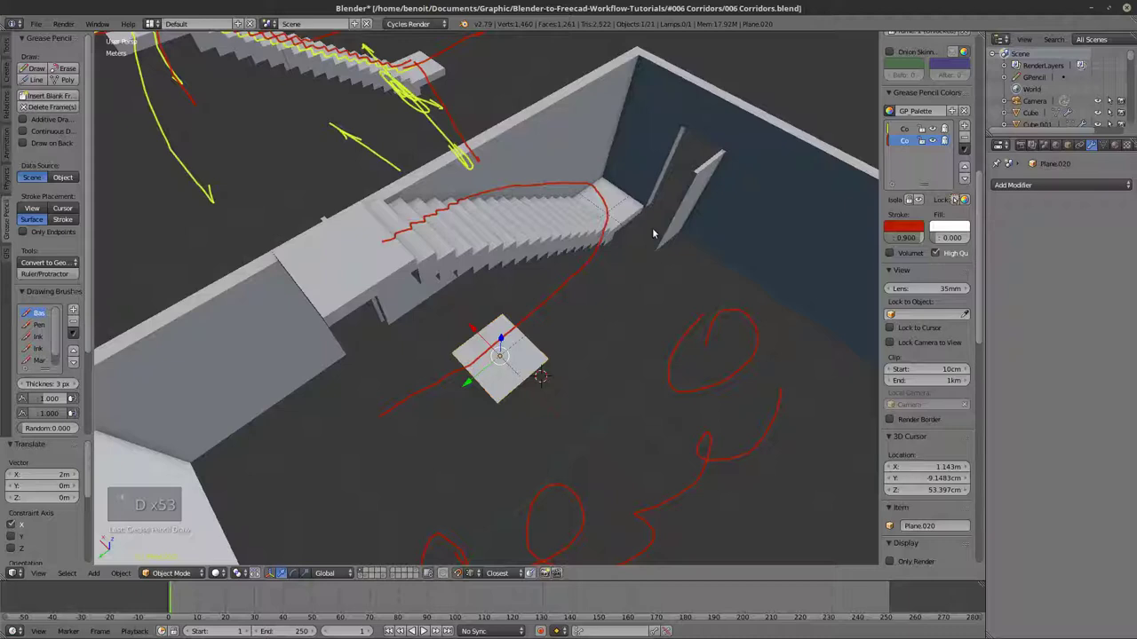
key(d)
key(d)
key(d)
drag(618, 461, 440, 354)
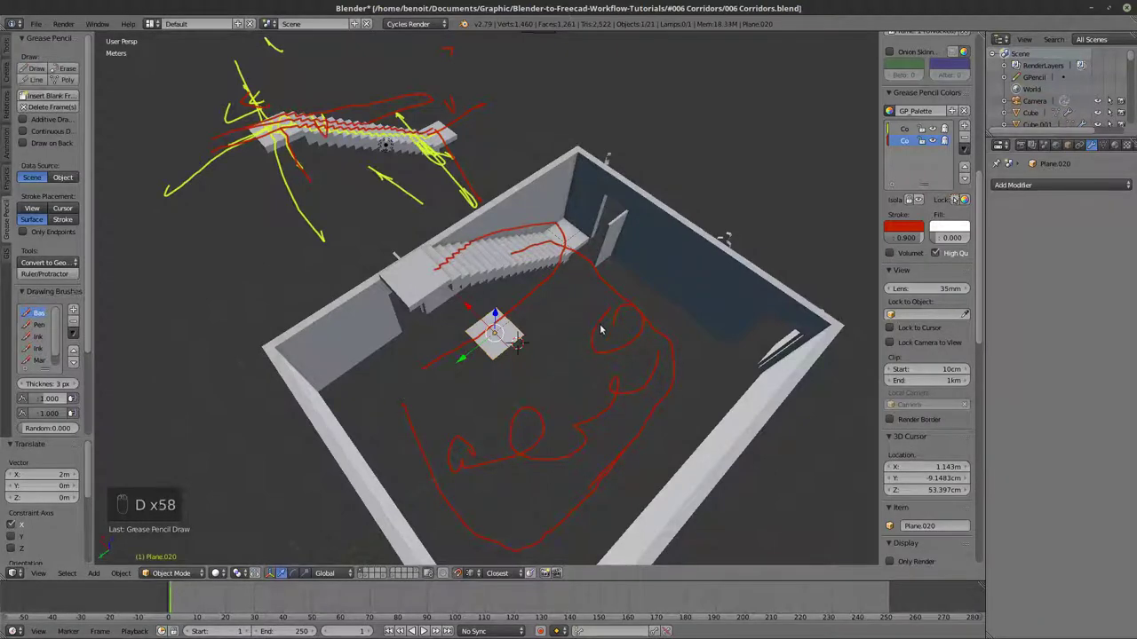
drag(609, 350, 609, 337)
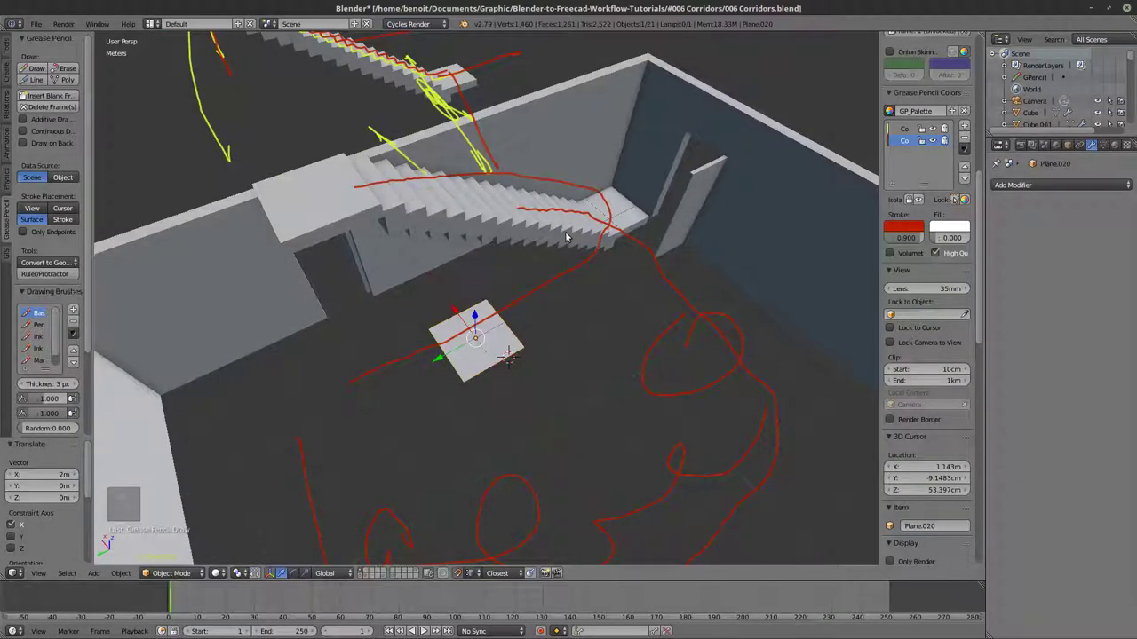
drag(541, 358, 548, 318)
drag(556, 329, 551, 290)
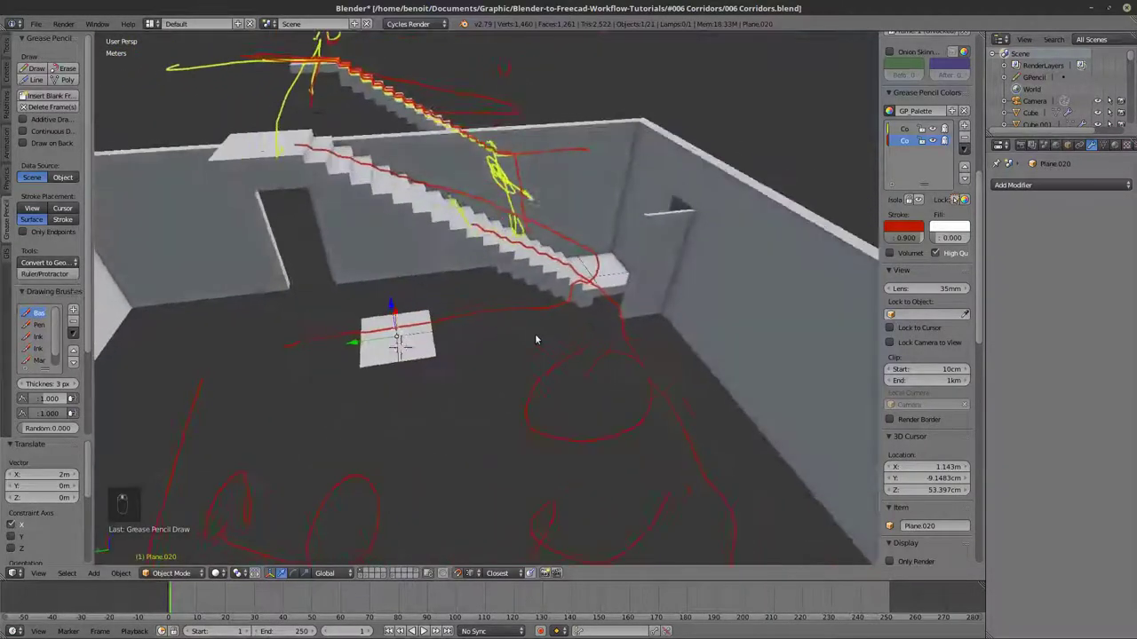
key(d)
key(d)
key(d)
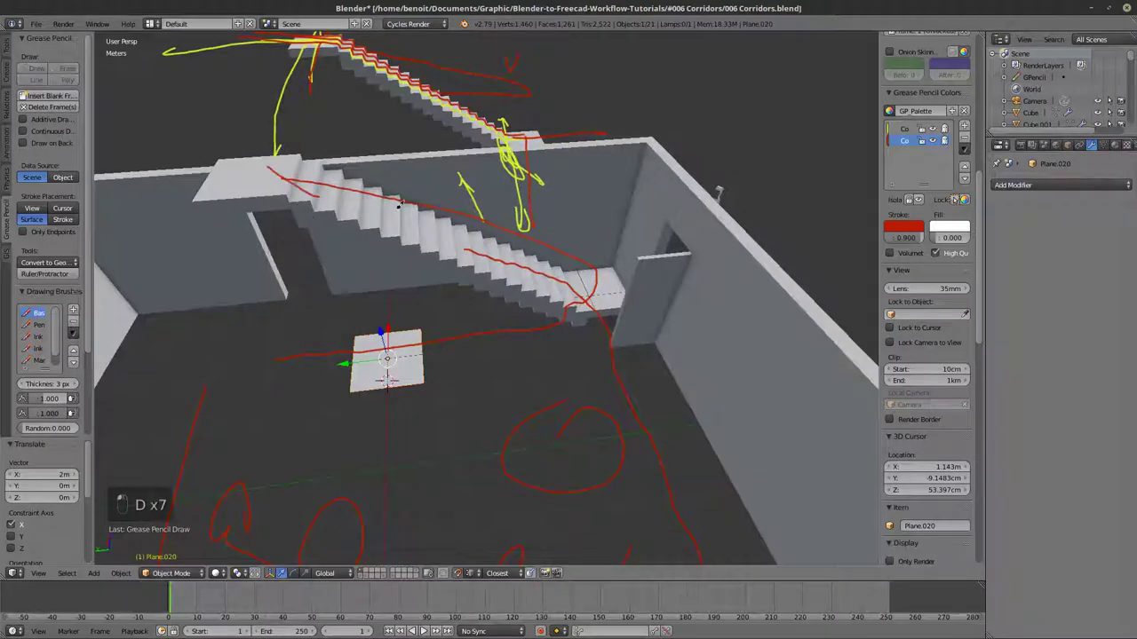
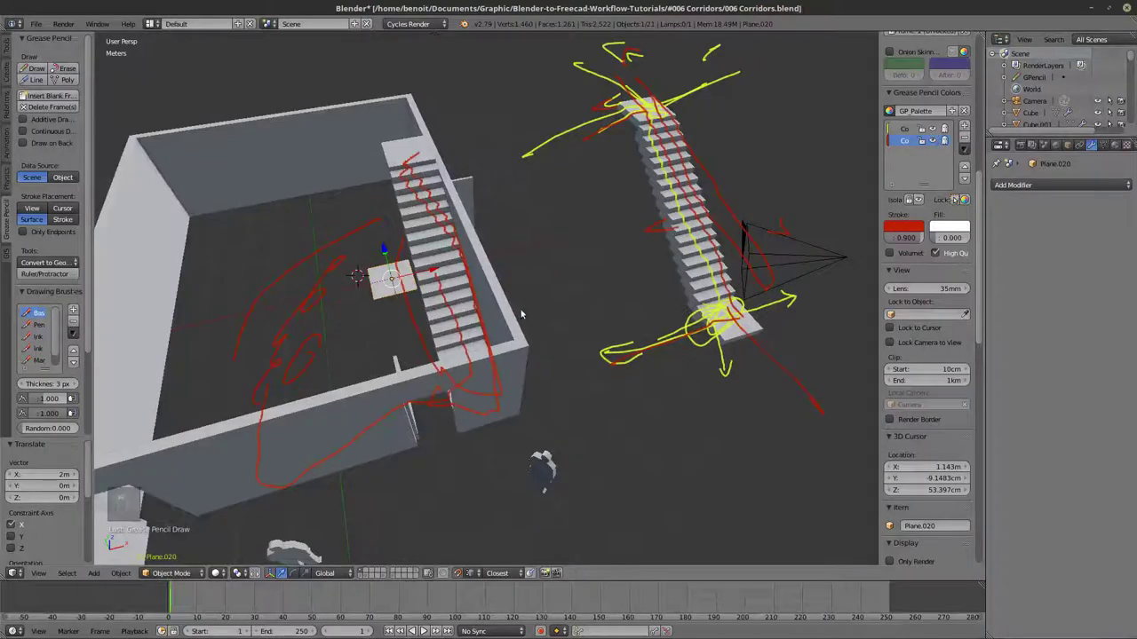
Extrude the floor square's end edge along the red path toward the doorway, checking in wireframe.
drag(538, 369, 514, 325)
key(BackSpace)
text(ct)
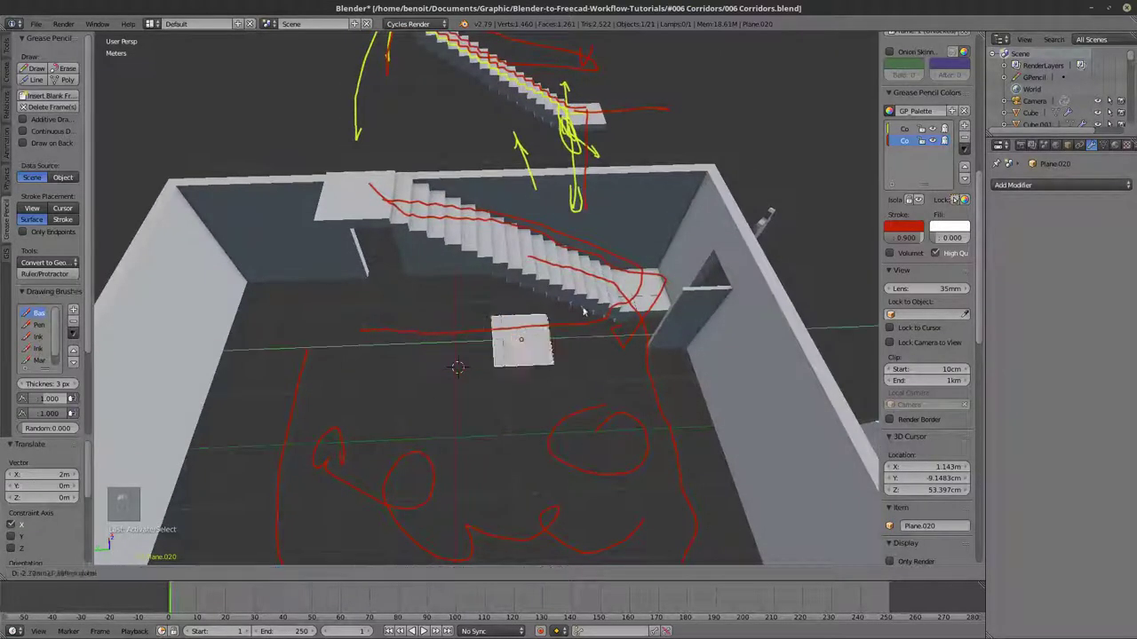
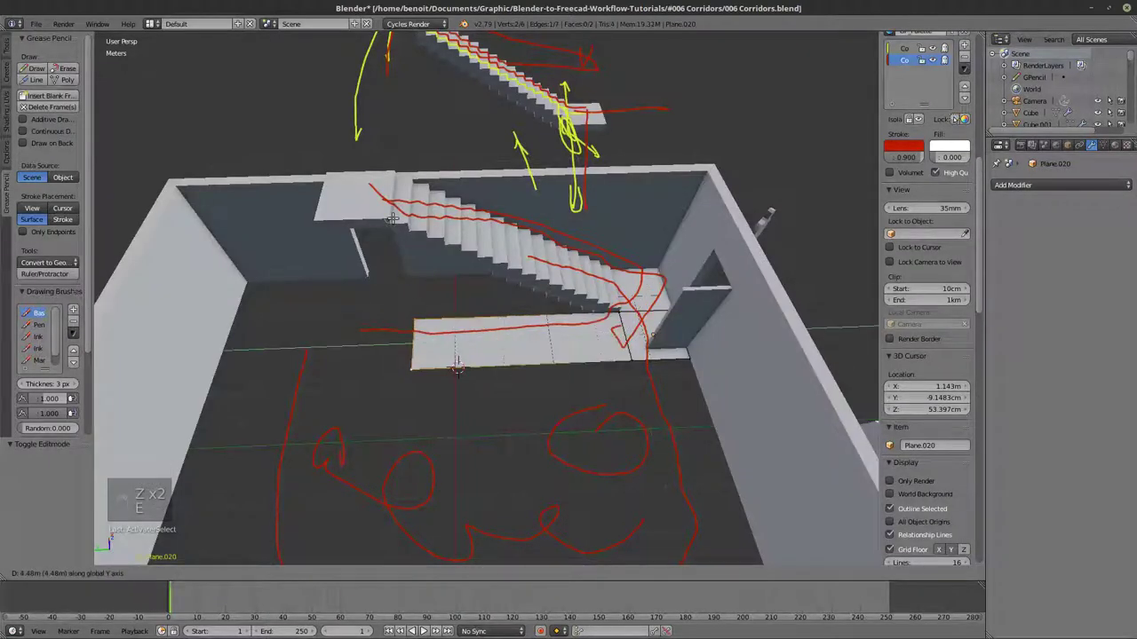
key(z)
key(e)
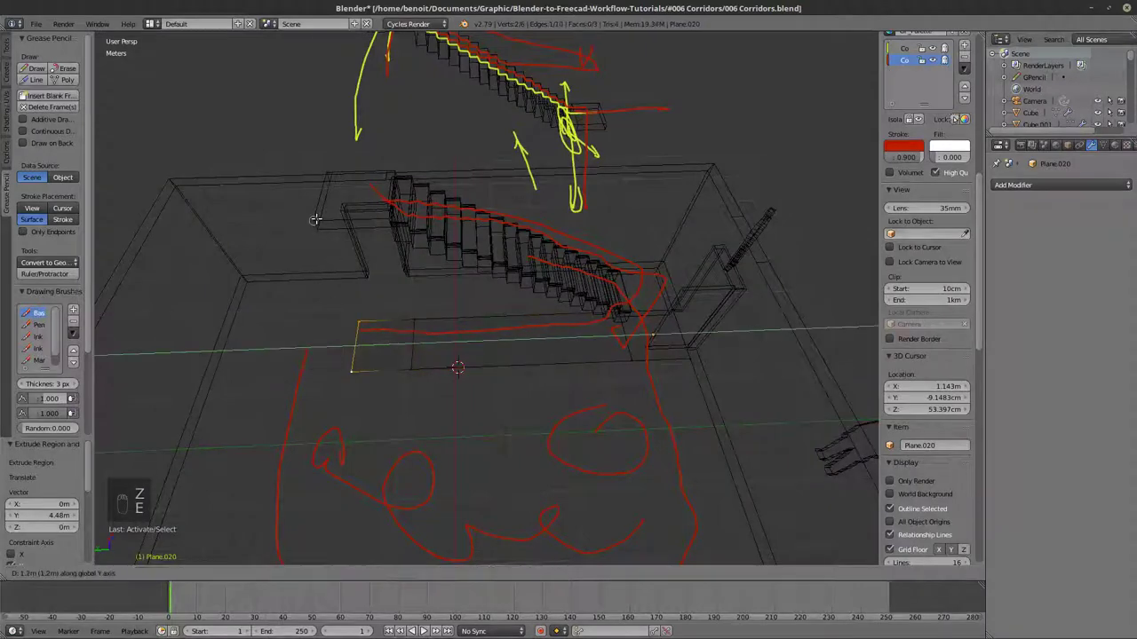
key(z)
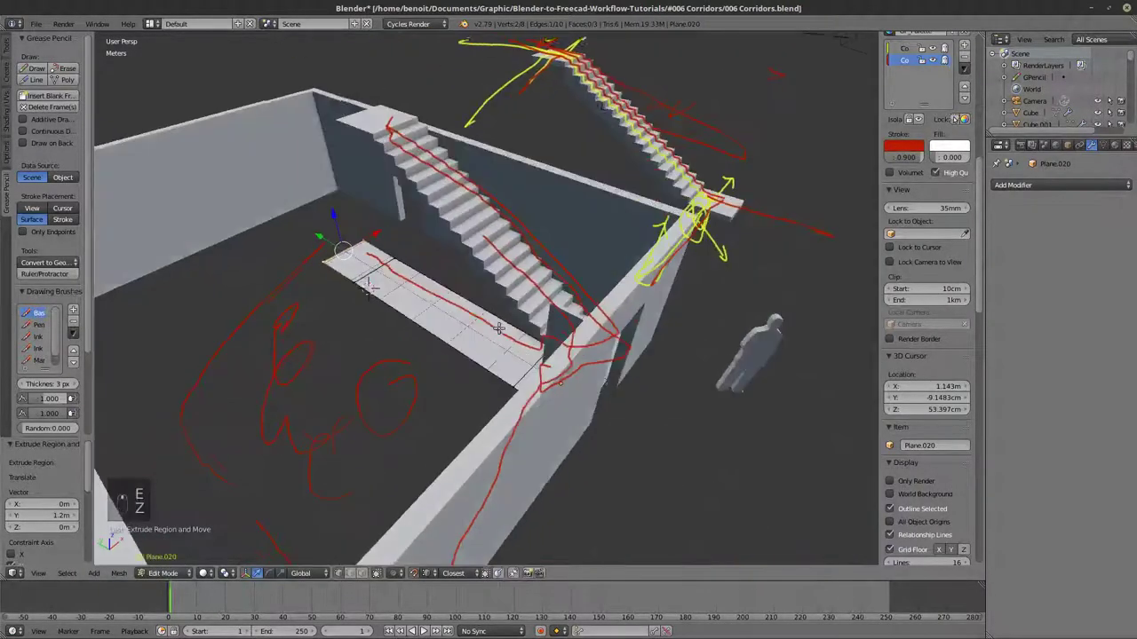
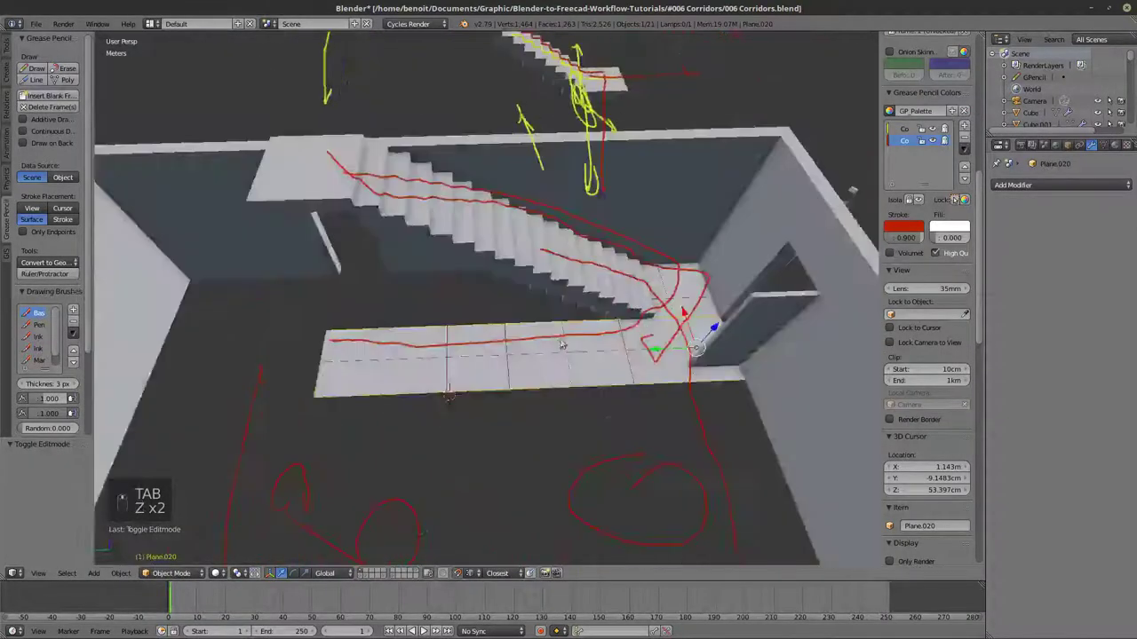
key(z)
key(z)
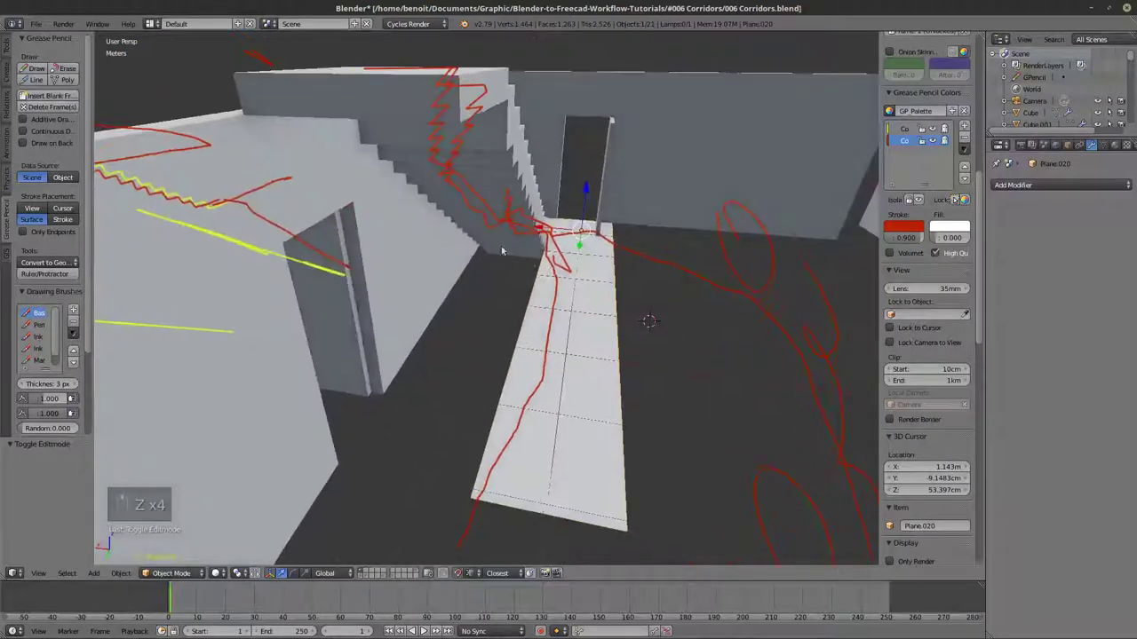
Hide the floor strip and look beneath the stairs and along the corridor to the door opening.
drag(539, 163, 502, 186)
key(h)
drag(558, 285, 445, 245)
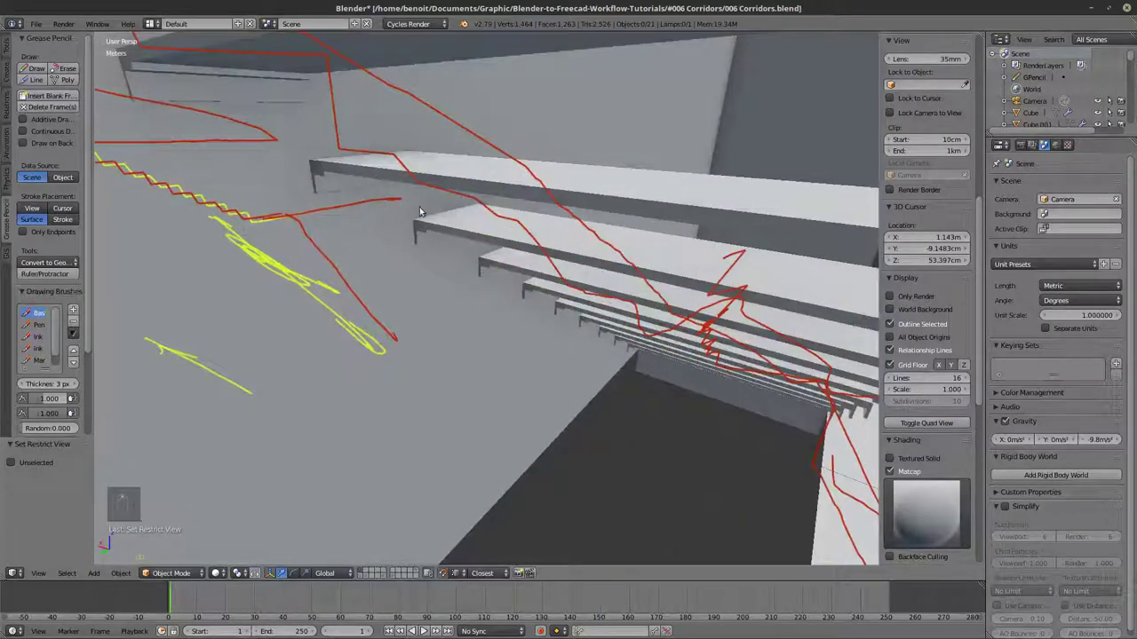
drag(465, 222, 440, 225)
drag(403, 234, 268, 162)
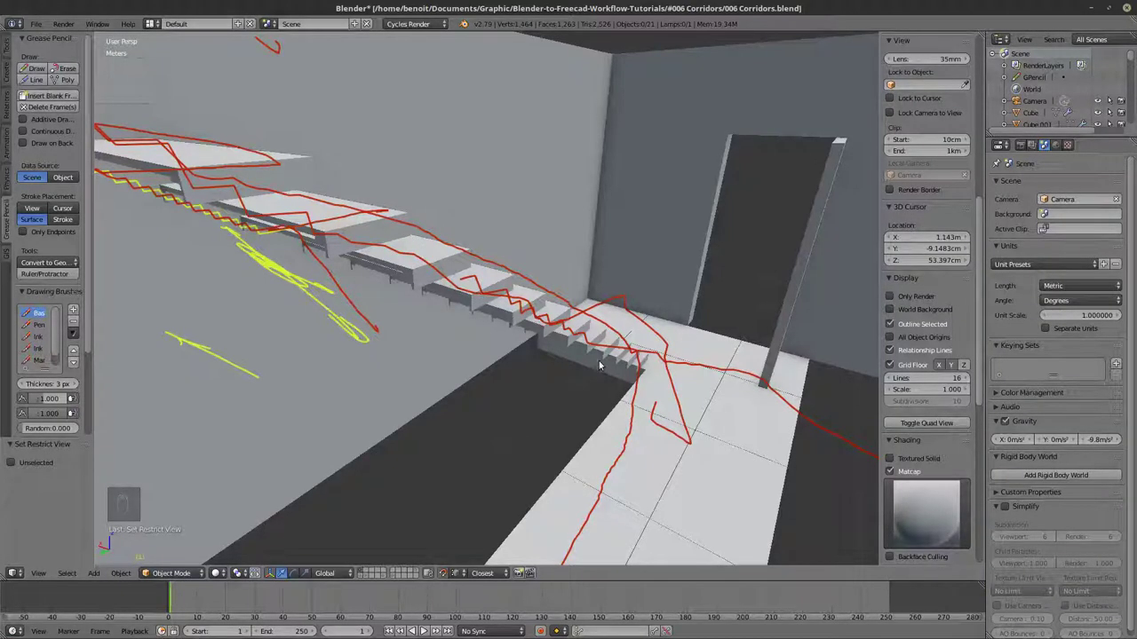
middle_click(645, 348)
Adjust the view toward the stairs and doorway before adding the wall plane.
middle_click(580, 369)
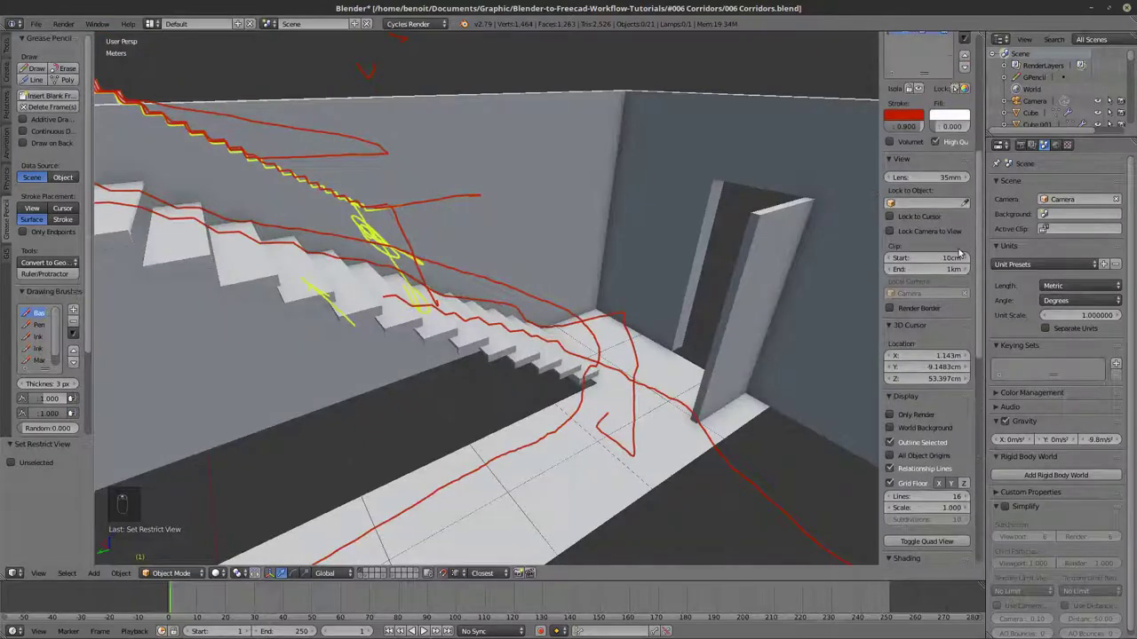
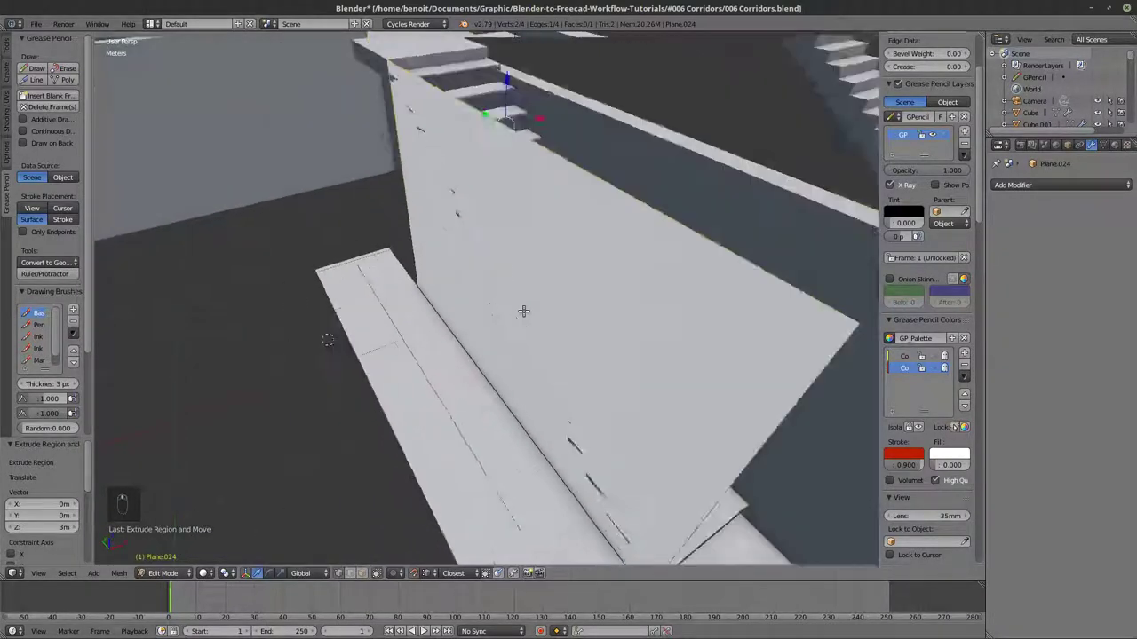
Leave Edit Mode on the new wall and inspect its 20 cm thickness in wireframe from several sides.
key(Tab)
key(z)
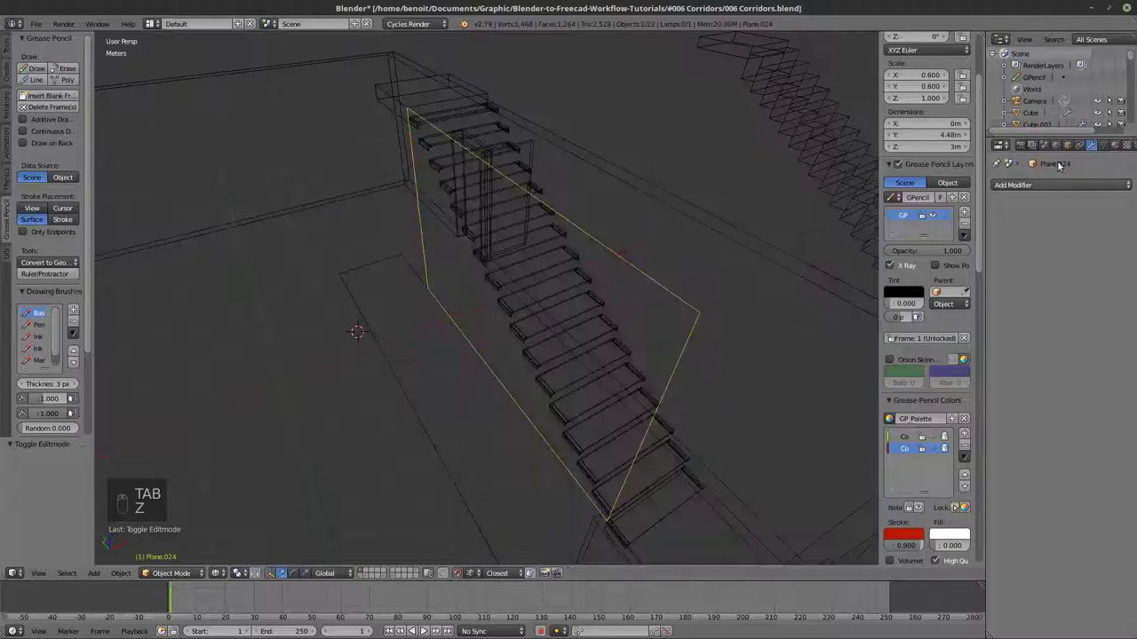
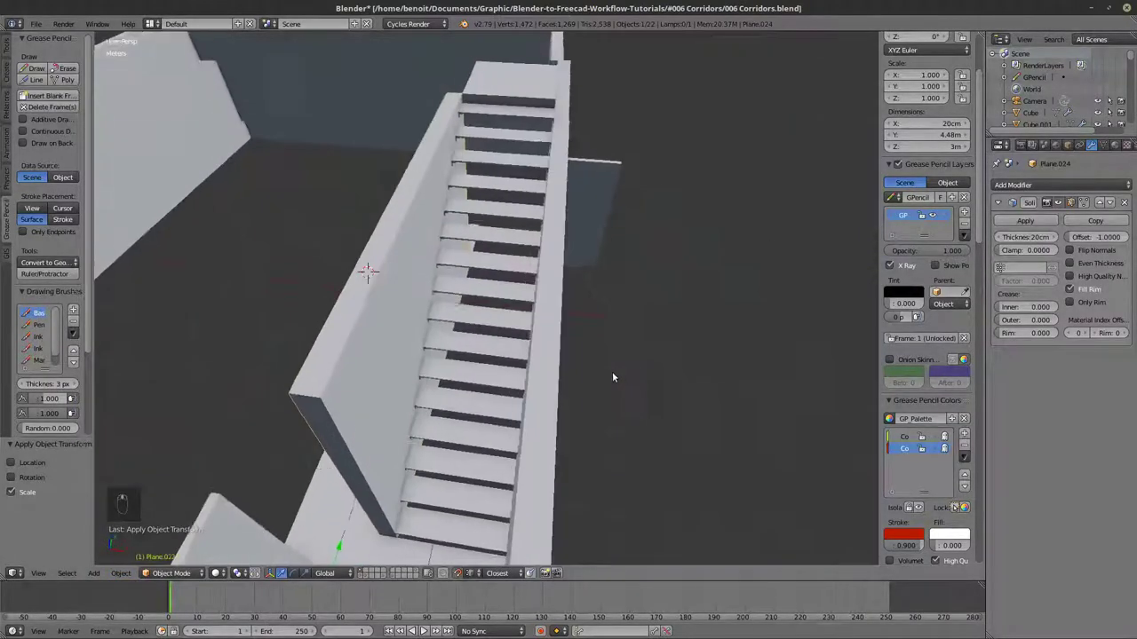
drag(502, 389, 521, 377)
middle_click(528, 354)
drag(546, 355, 637, 360)
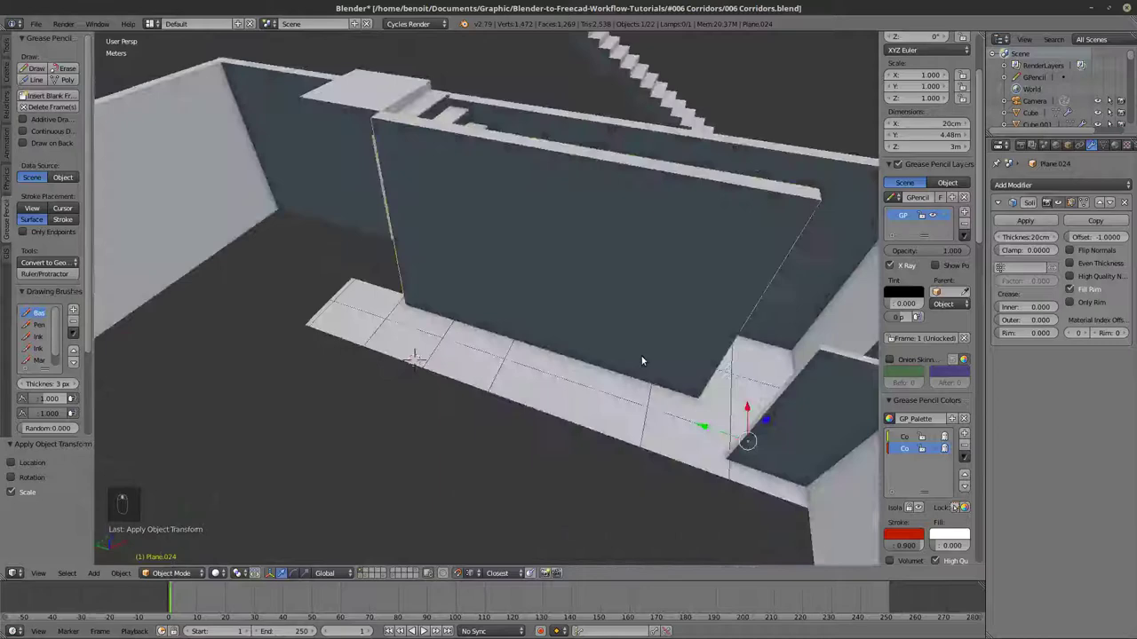
key(z)
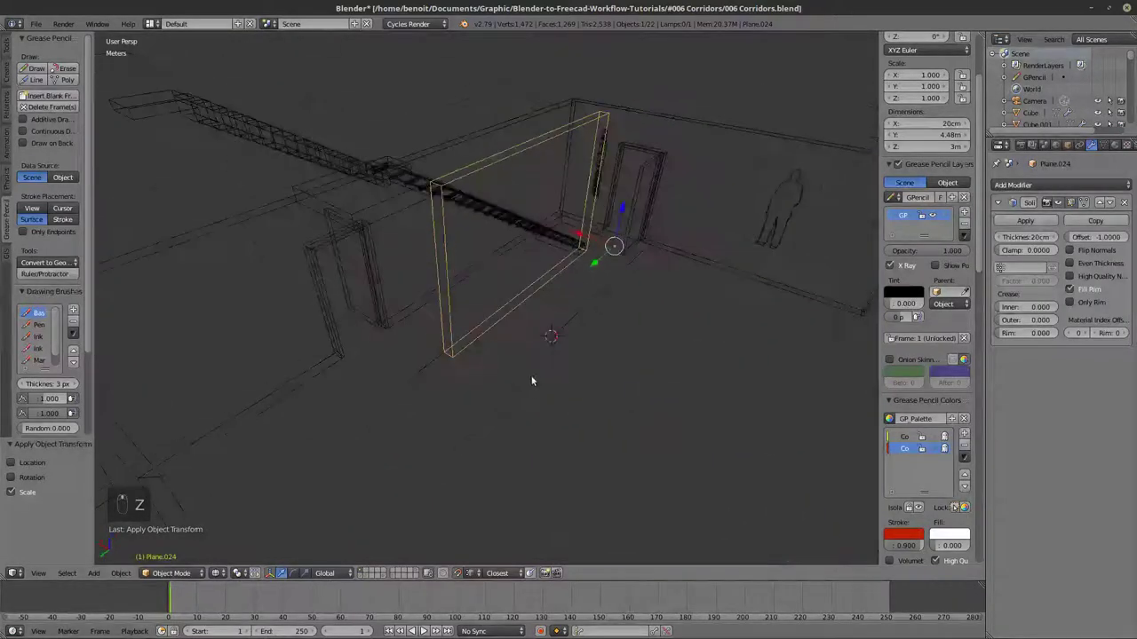
Select the corridor floor strip near the stairs and select all its geometry in Edit Mode.
click(539, 352)
drag(559, 333, 582, 338)
drag(504, 376, 580, 365)
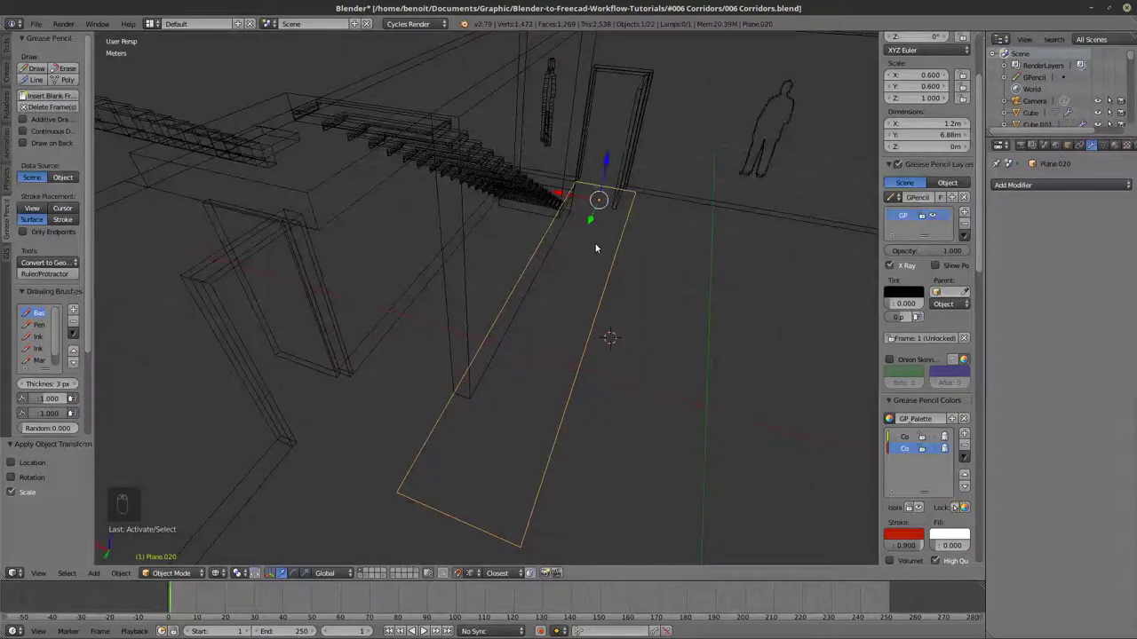
key(Tab)
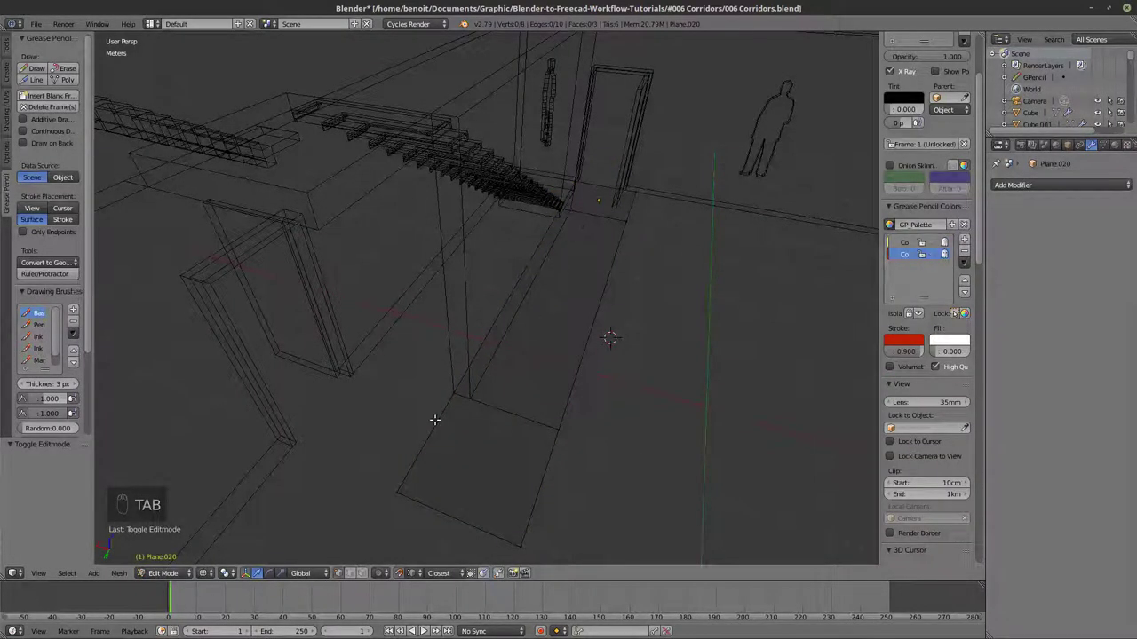
key(a)
key(a)
key(a)
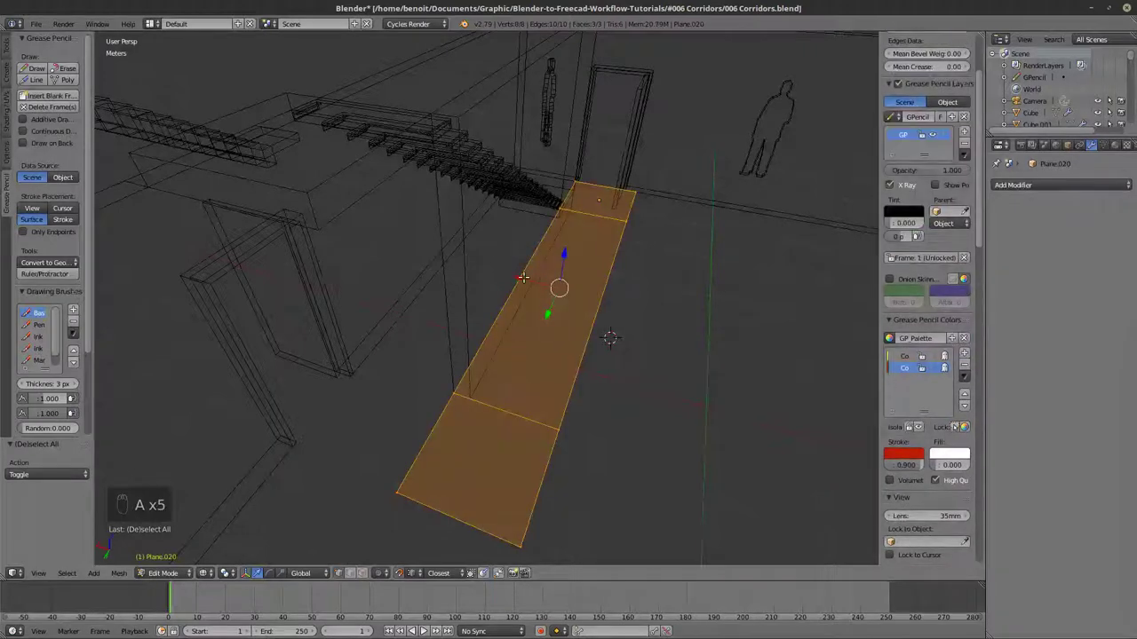
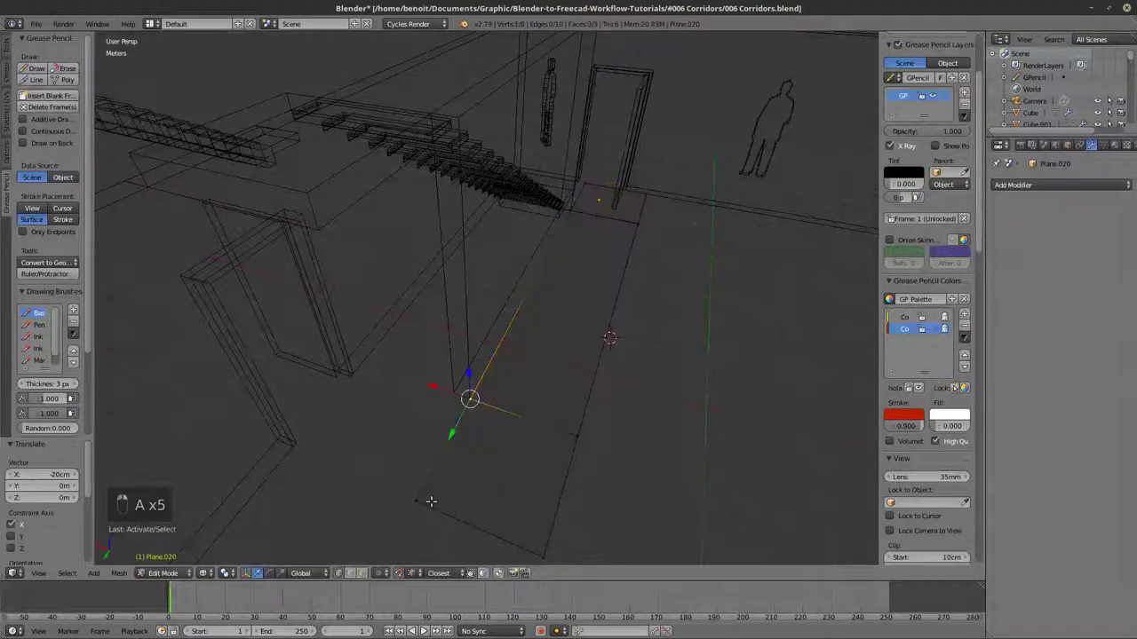
Extrude the strip's side edge 20 cm on X to widen it to 1.4 m and reveal its hidden parts.
key(e)
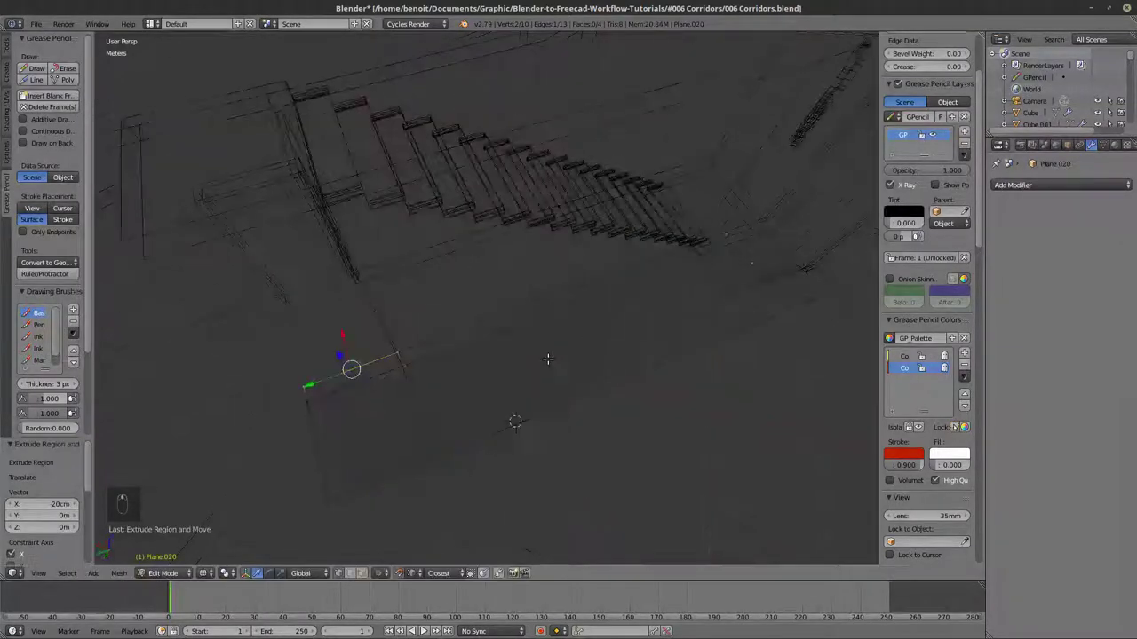
key(z)
key(z)
key(e)
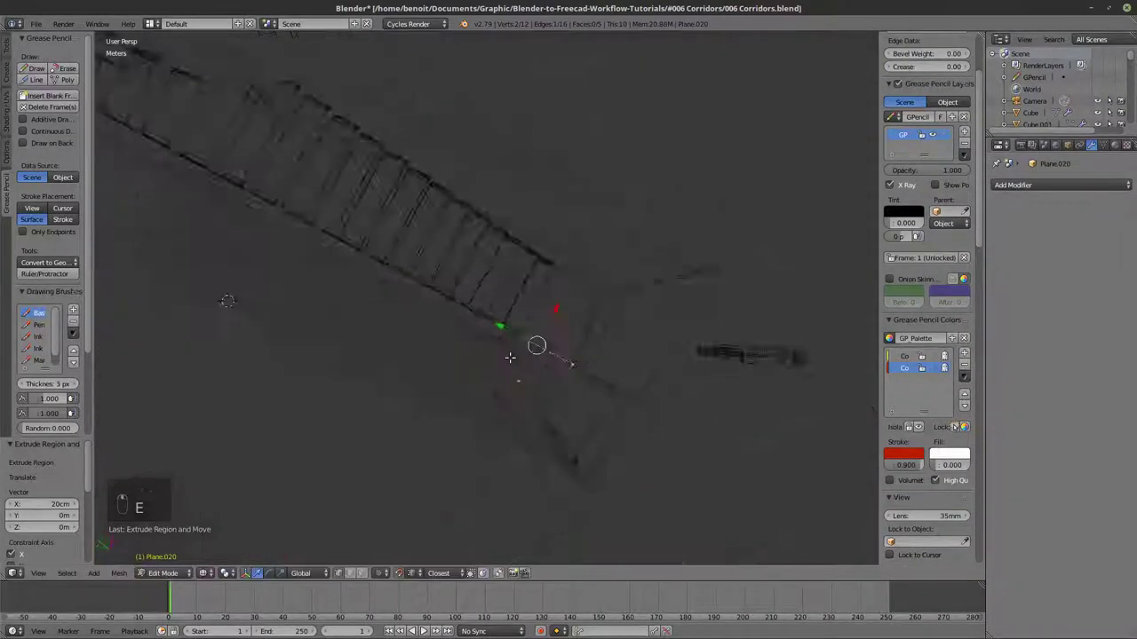
key(z)
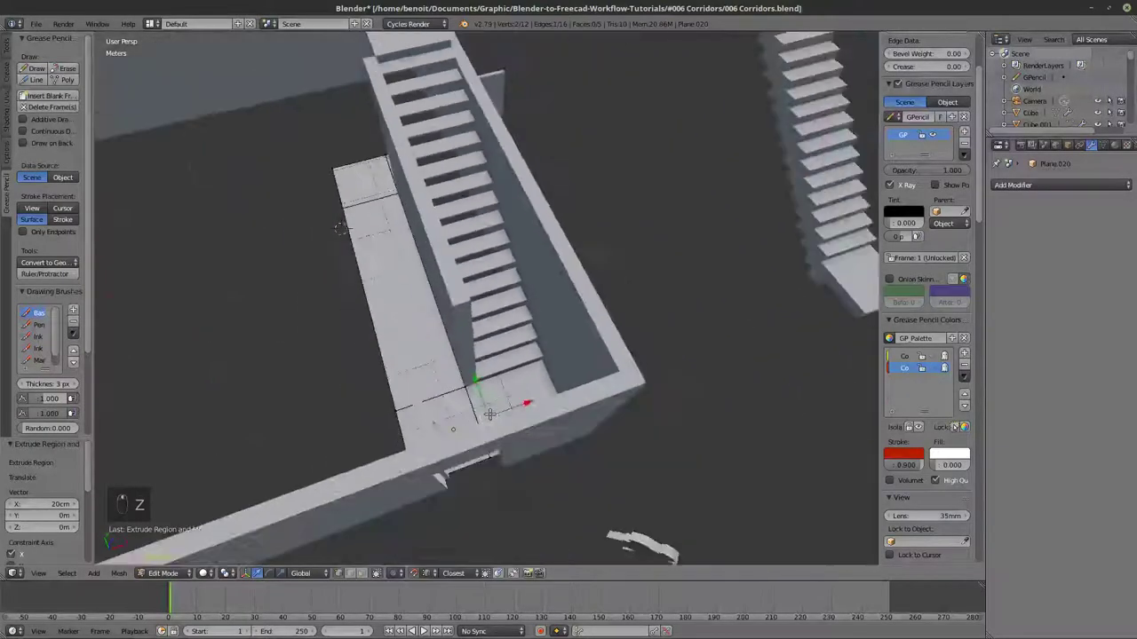
key(alt+h)
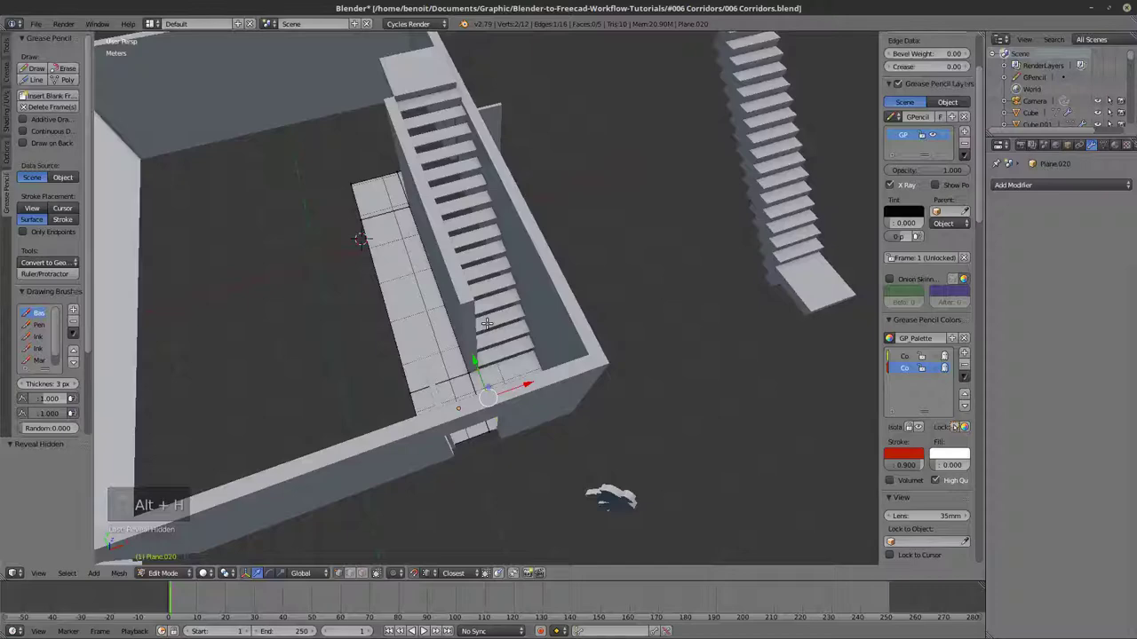
key(Tab)
key(z)
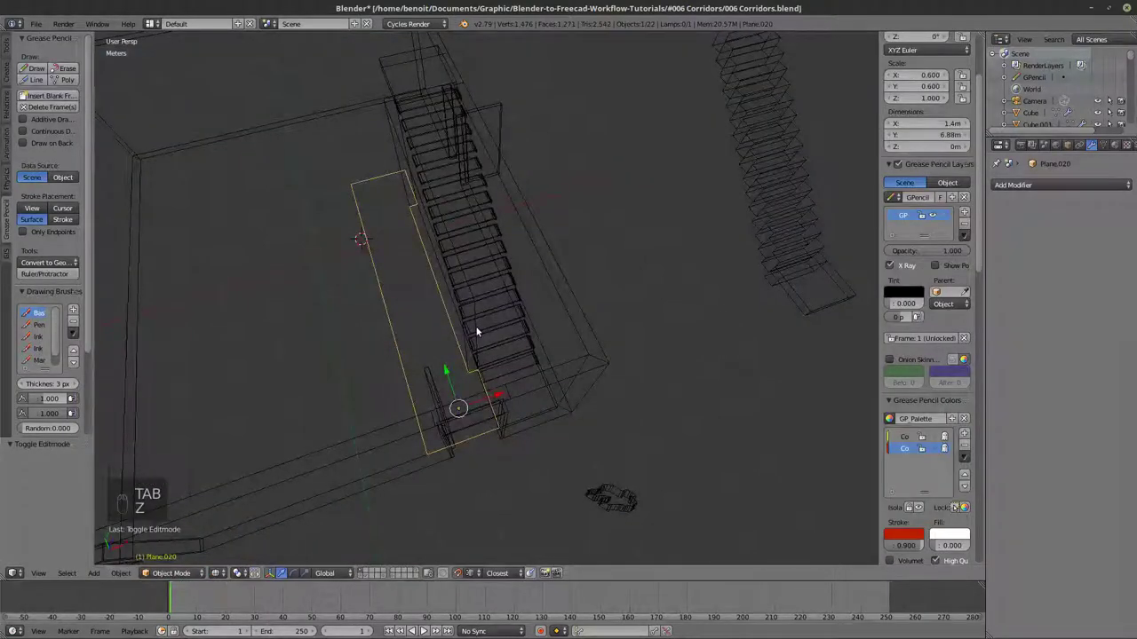
Unhide the wall object, hide the obstruction and select the edge along the stairwell opening.
key(alt+h)
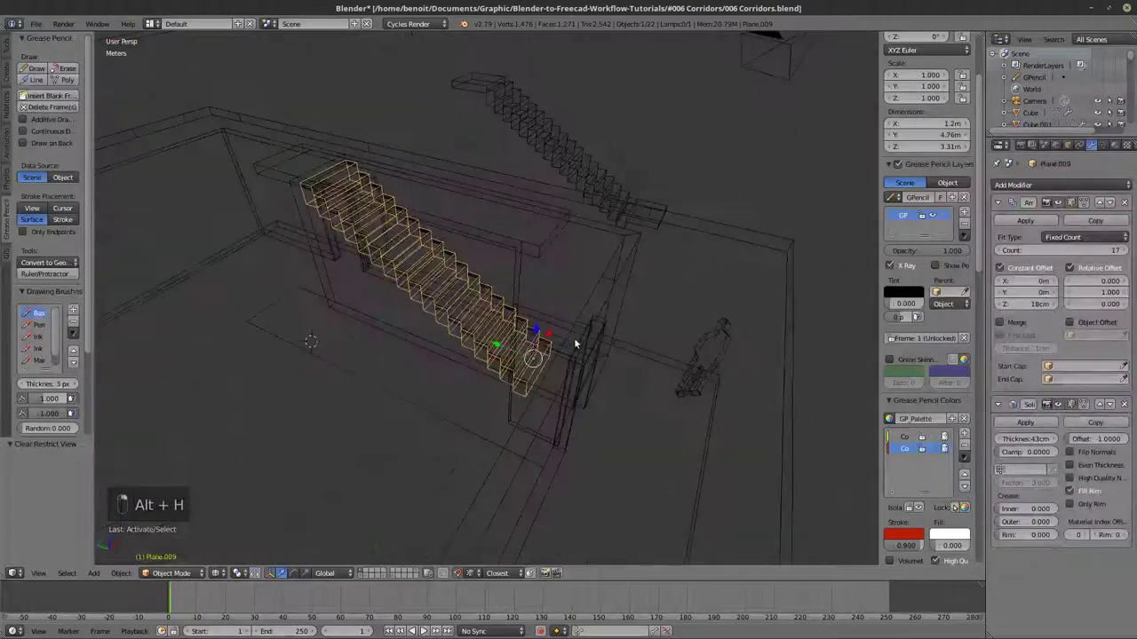
key(h)
key(z)
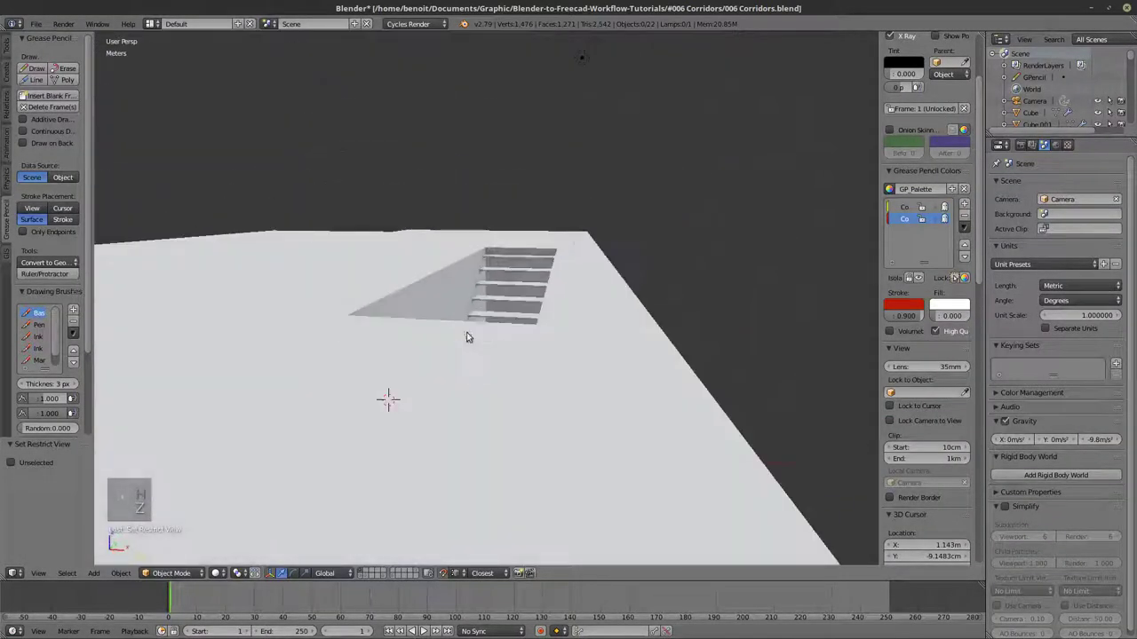
key(z)
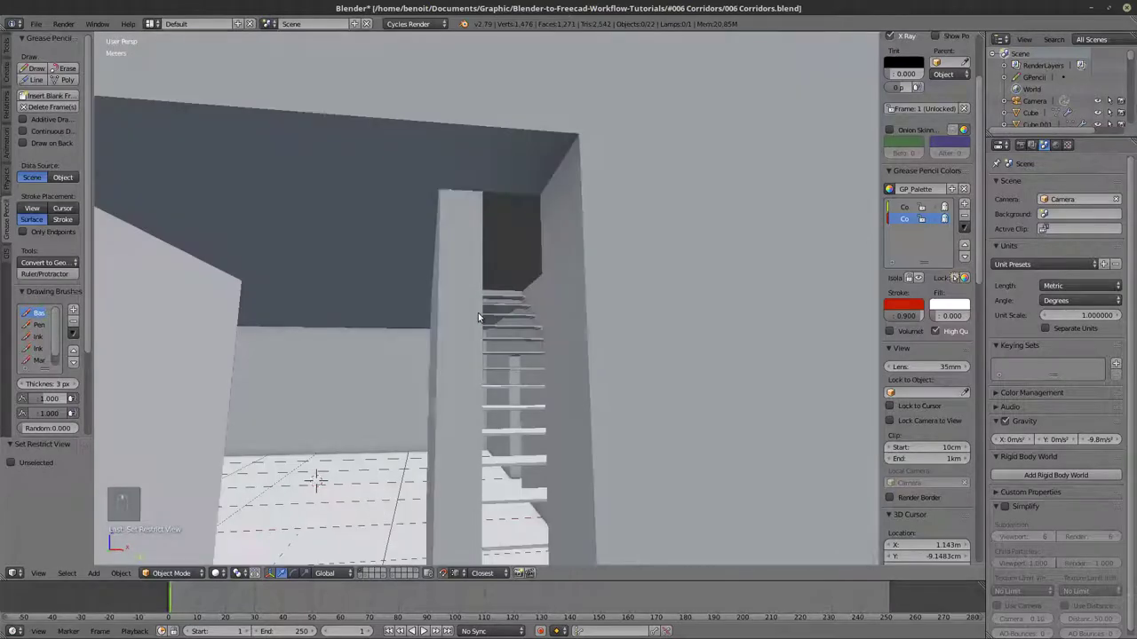
right_click(472, 306)
Raise the stairwell edge into a wall and open Plane.024 for editing with its 20 cm Solidify kept.
key(z)
key(z)
key(Tab)
key(z)
key(z)
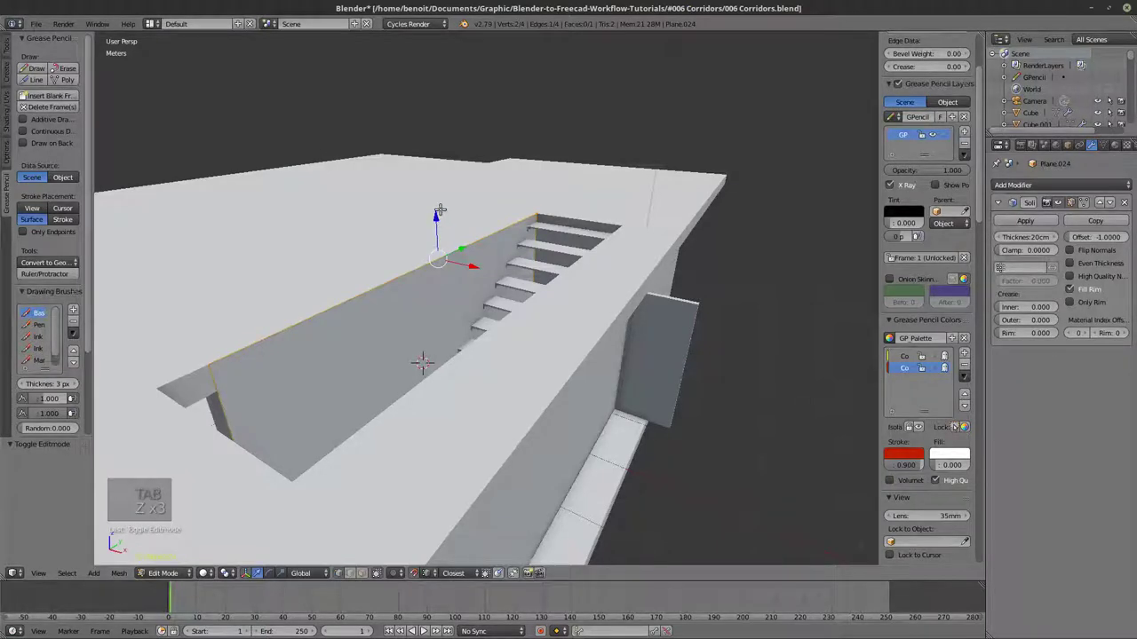
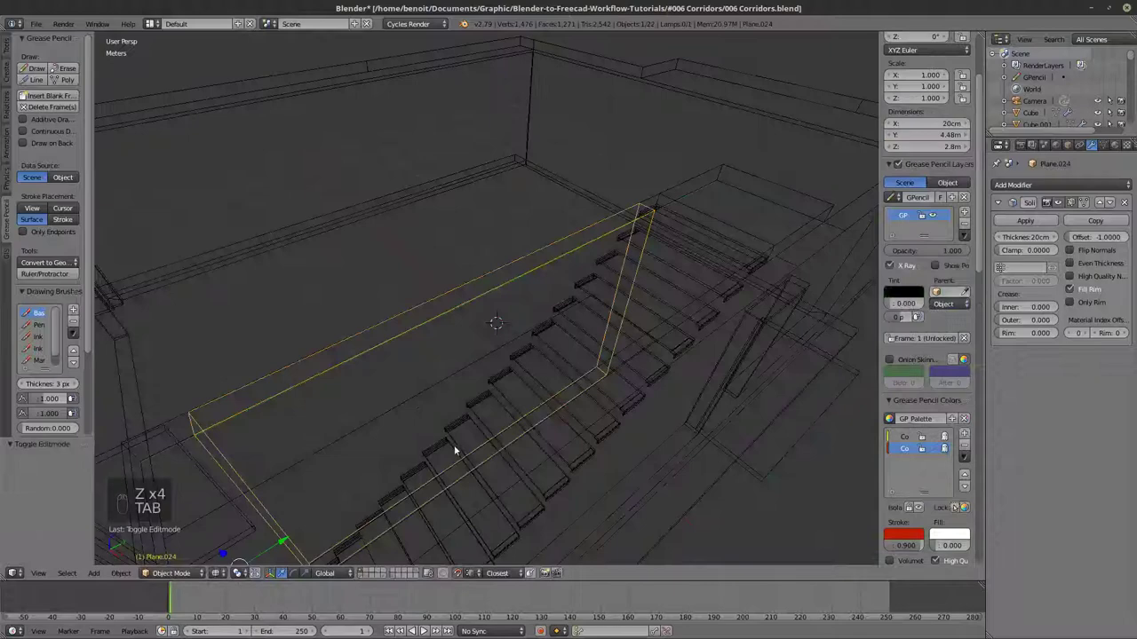
Duplicate the stairwell wall and lower the copy 2.8 m to form the parapet.
key(z)
key(shift+d)
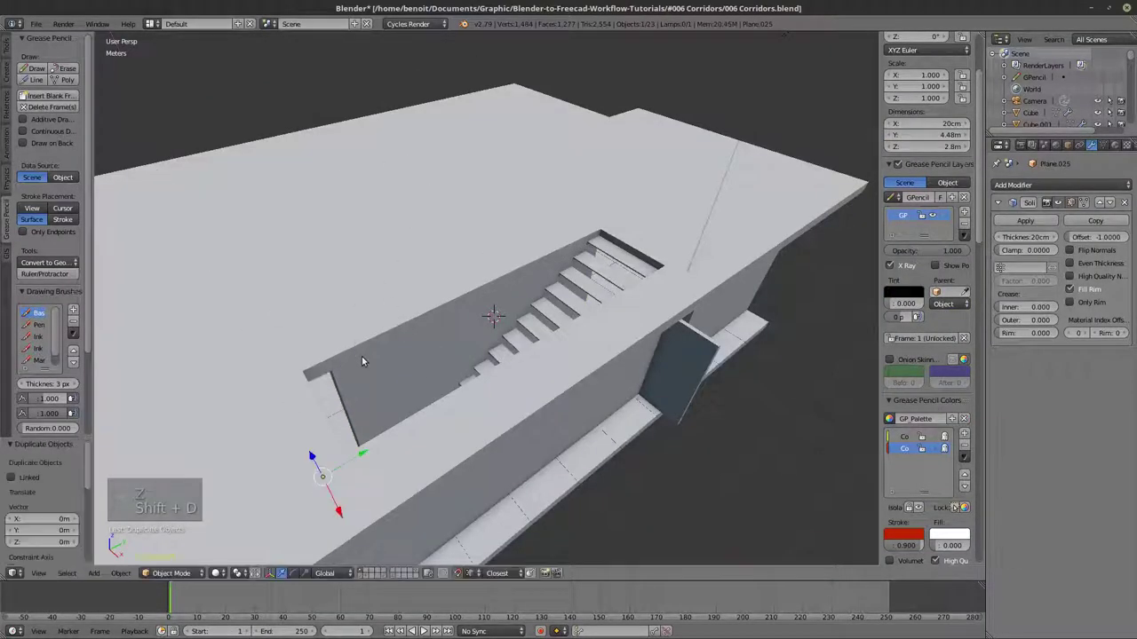
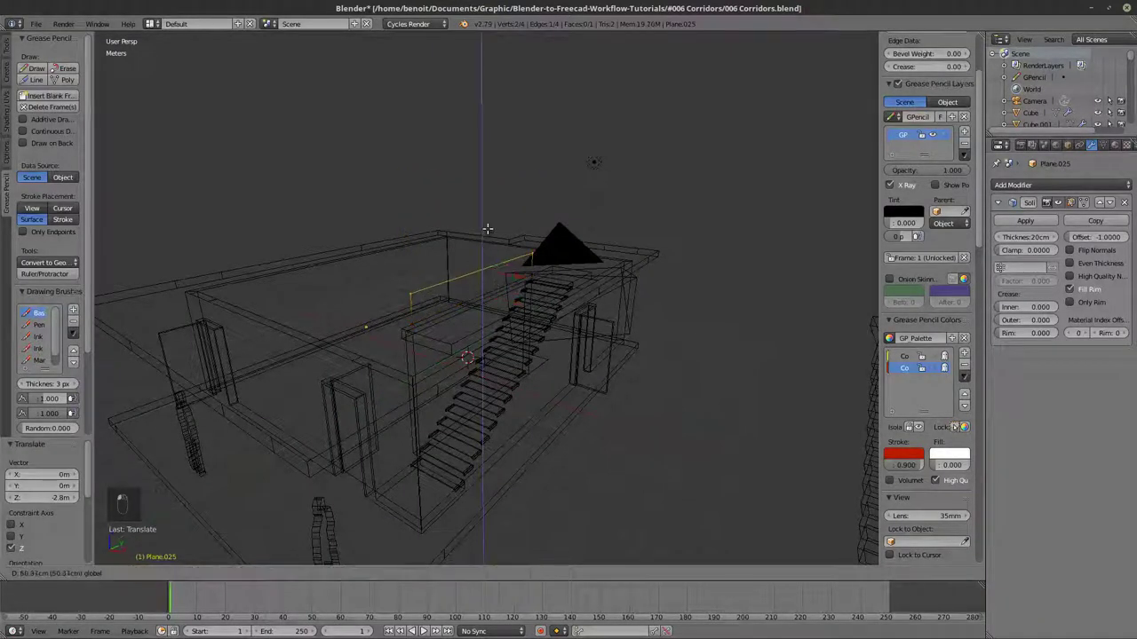
click(54, 501)
key(z)
key(z)
key(Tab)
Select the entrance floor plane ready for copying upstairs.
key(z)
key(z)
key(z)
click(374, 475)
key(z)
drag(407, 395, 437, 406)
Duplicate the entrance floor strip and raise the copy about 3.45 m beside the stairwell.
key(z)
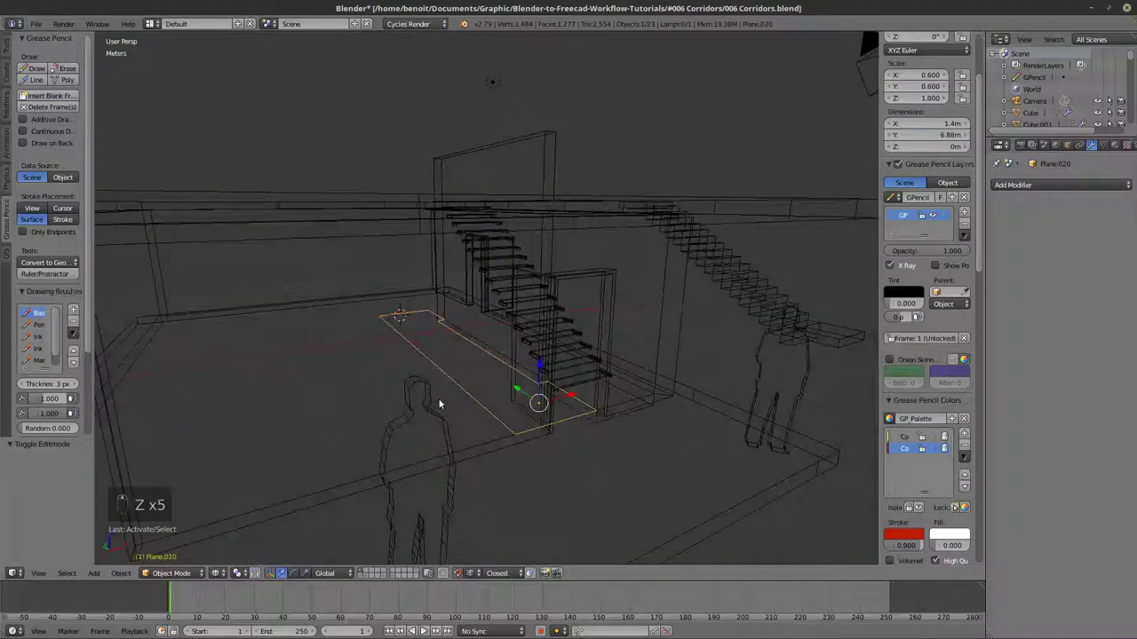
key(shift+d)
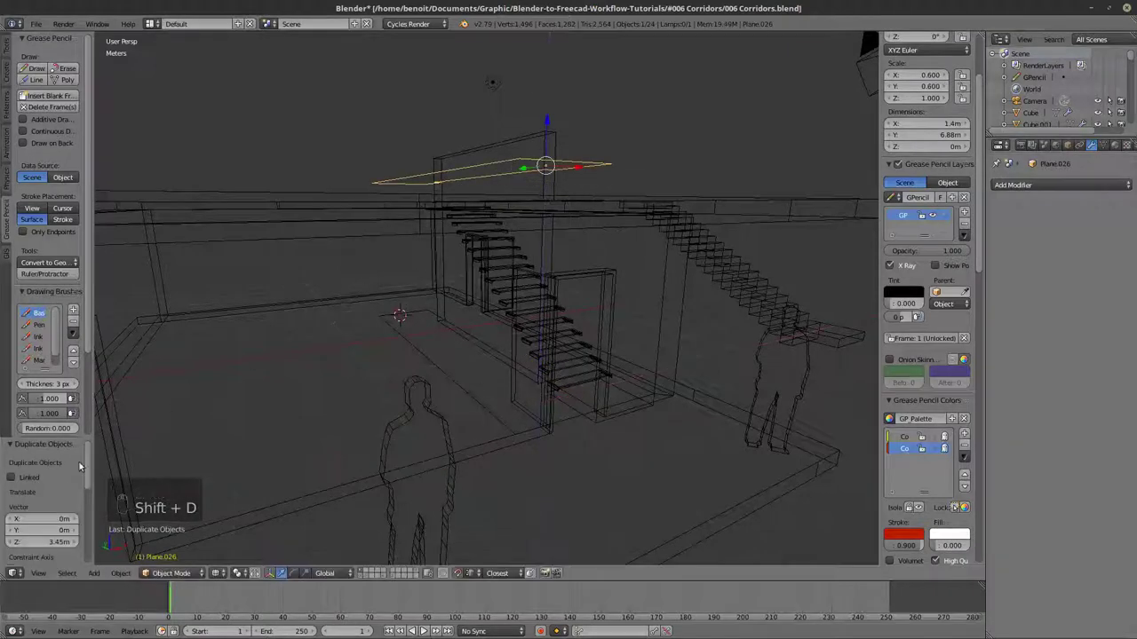
drag(52, 535, 46, 547)
drag(46, 546, 192, 477)
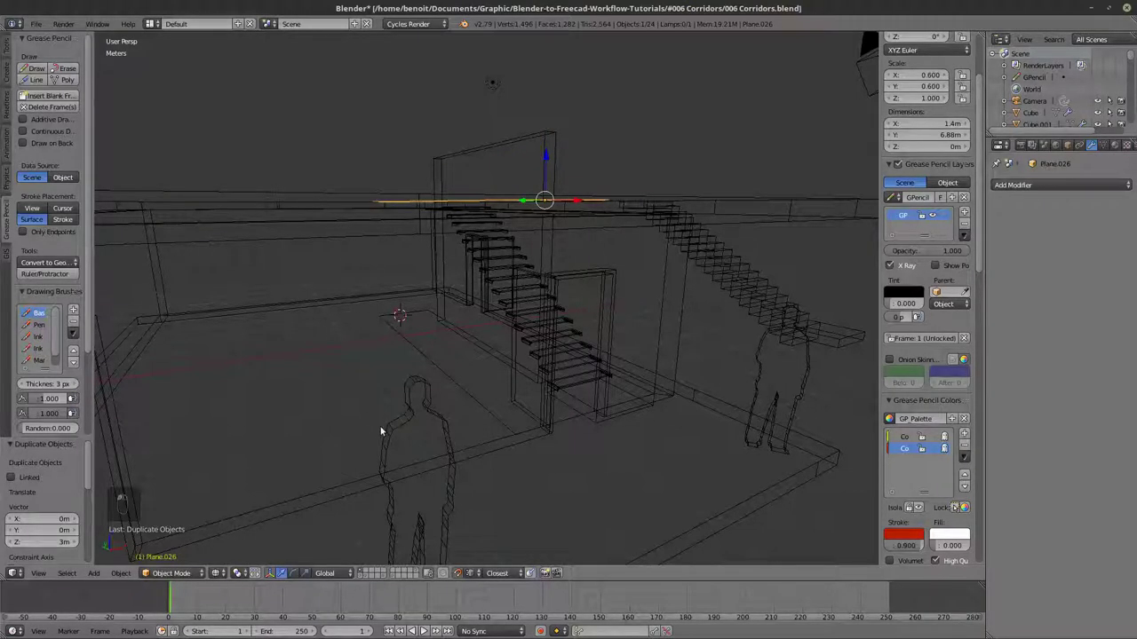
drag(495, 411, 1049, 193)
drag(1049, 192, 1056, 238)
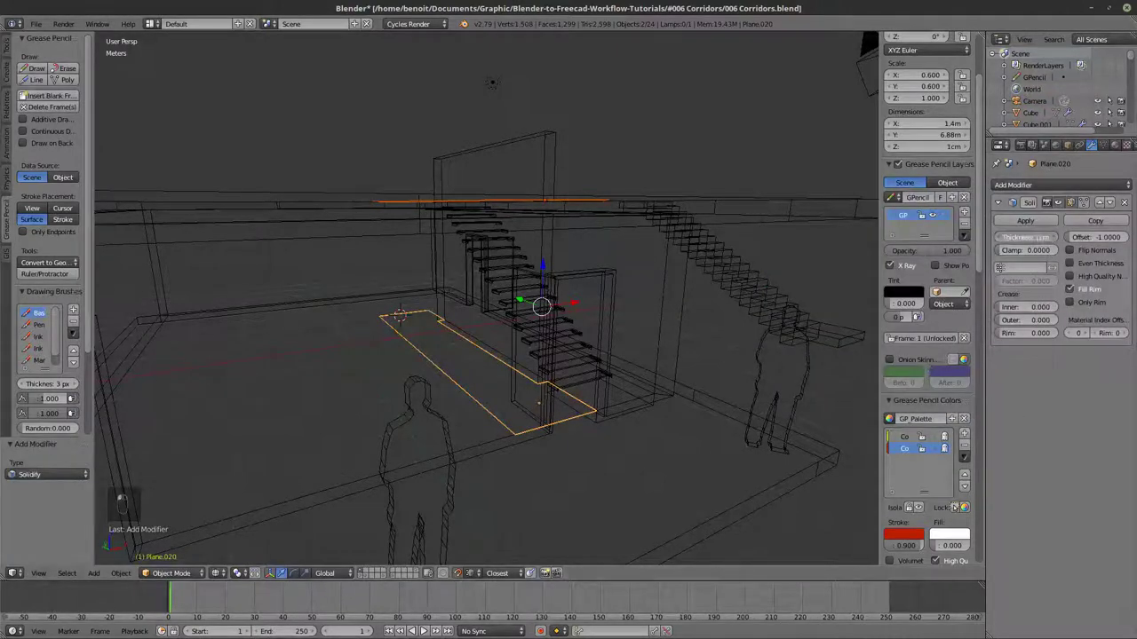
Give the floor strips a thin 2 cm Solidify thickness.
key(Tab)
key(a)
key(a)
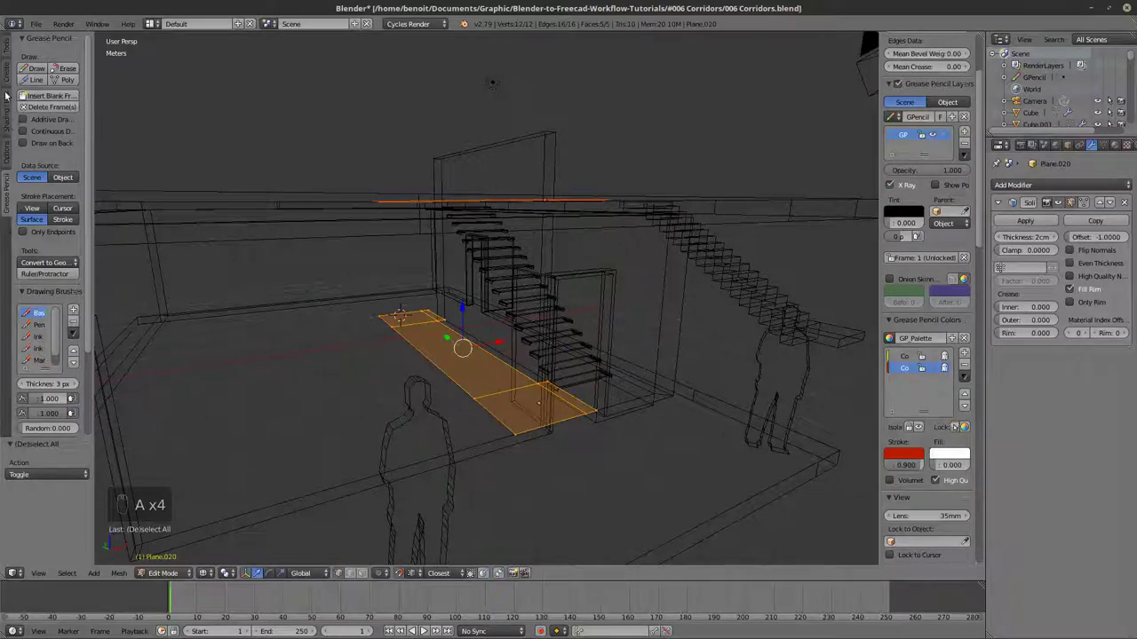
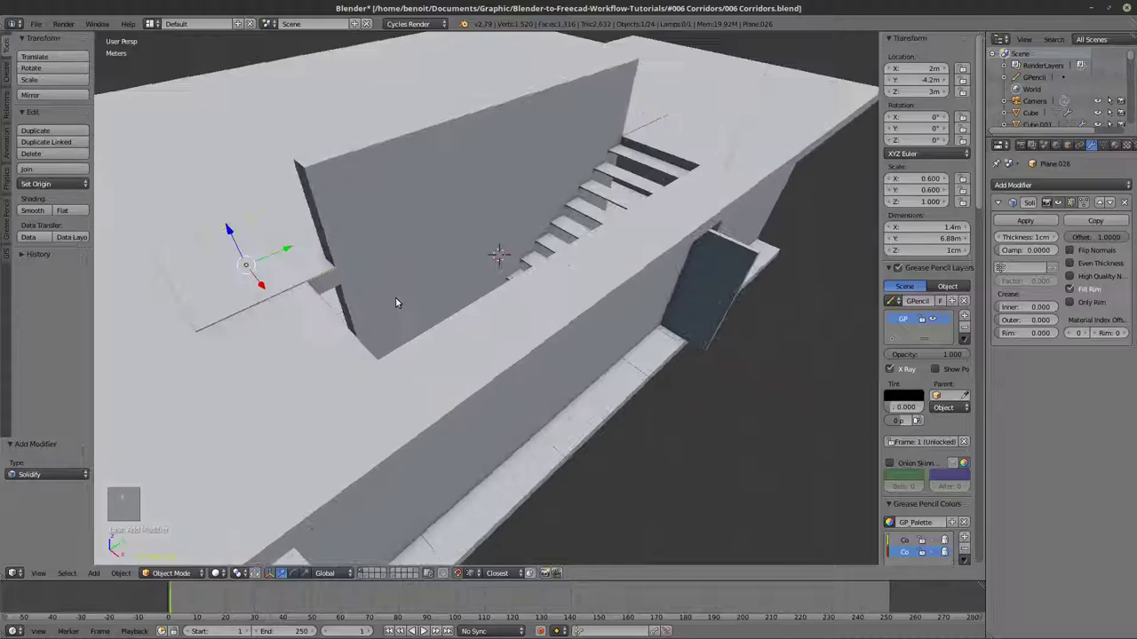
Loop-cut the upper slab Cube.012 beside the stairwell, shifting its edge about 28 cm.
middle_click(379, 313)
drag(380, 313, 409, 304)
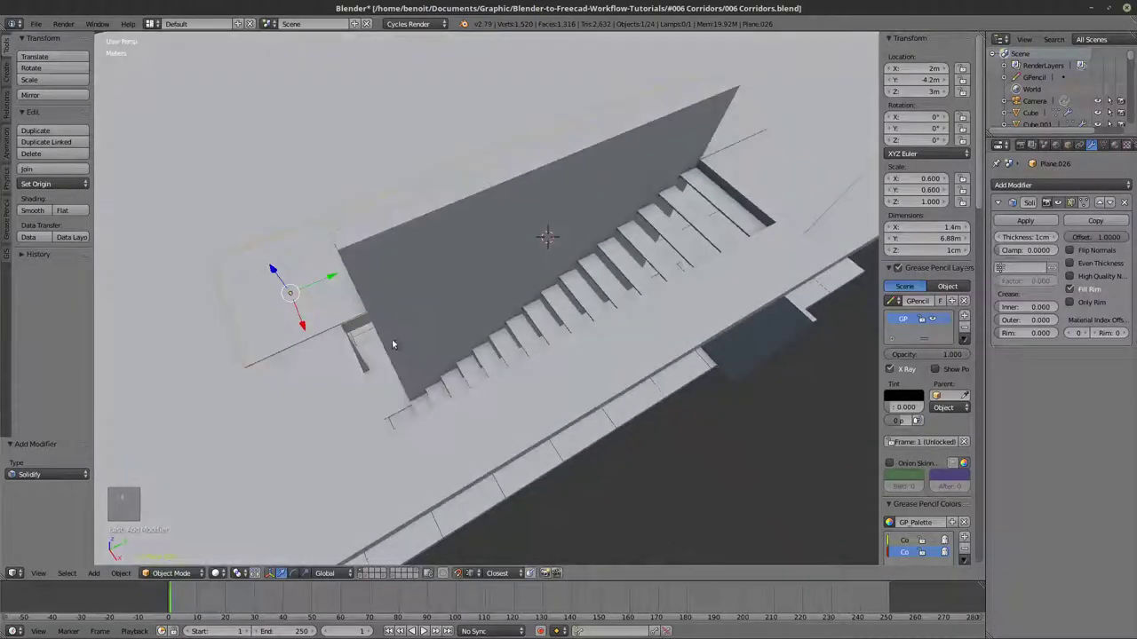
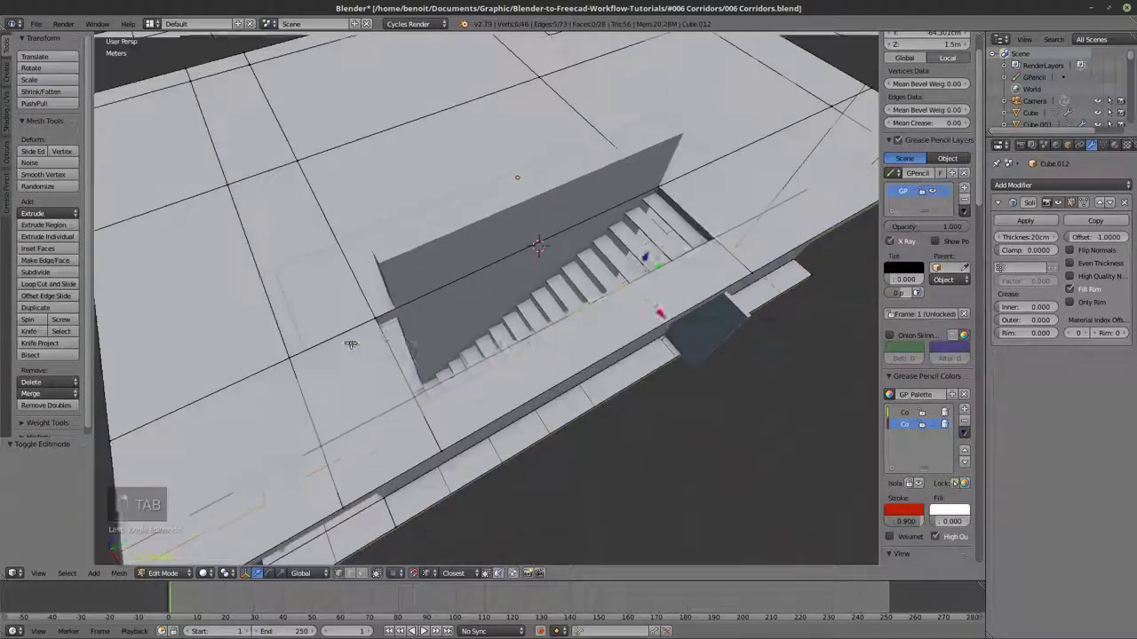
key(a)
key(c)
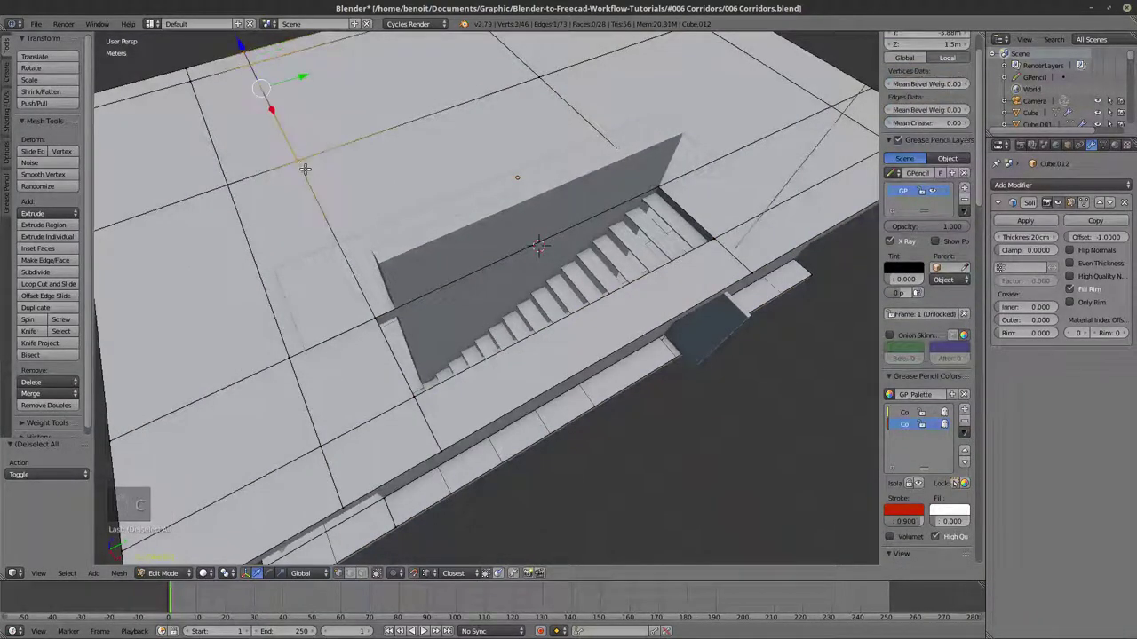
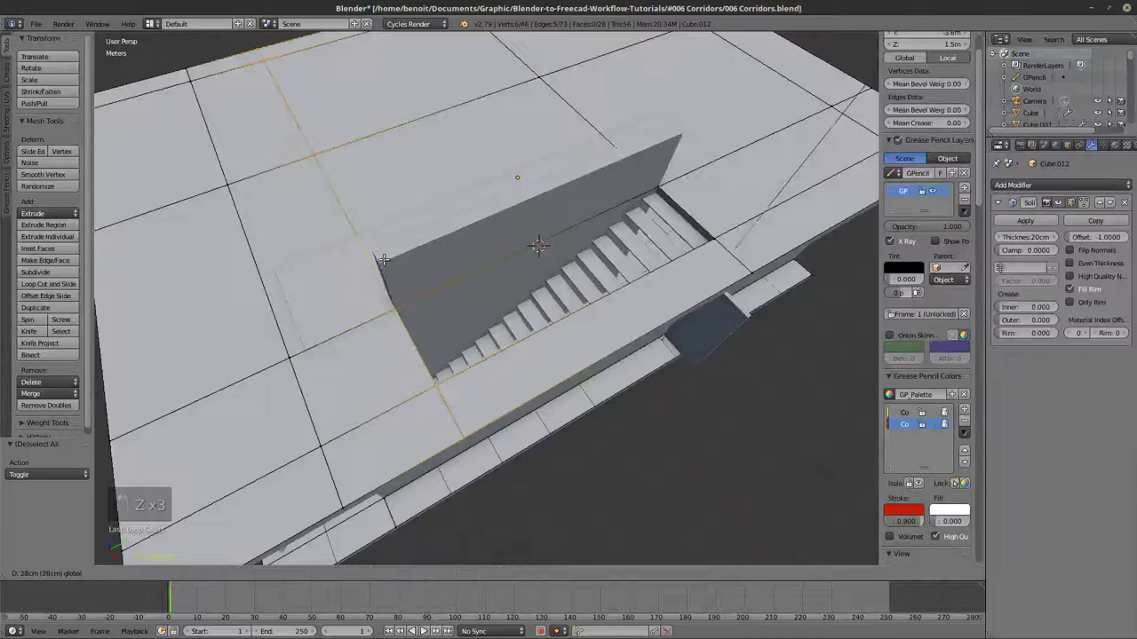
key(Tab)
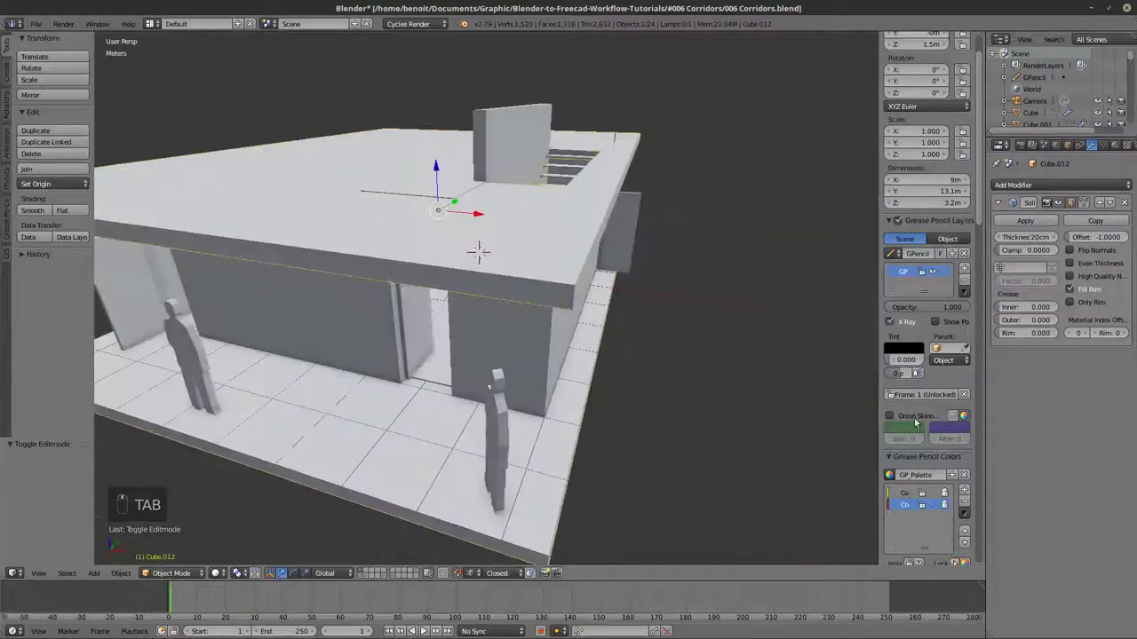
drag(930, 432, 894, 394)
drag(894, 394, 638, 365)
Give the upper walk-path floor a new red diffuse material named 'path'.
drag(642, 362, 476, 384)
right_click(476, 384)
drag(477, 387, 489, 378)
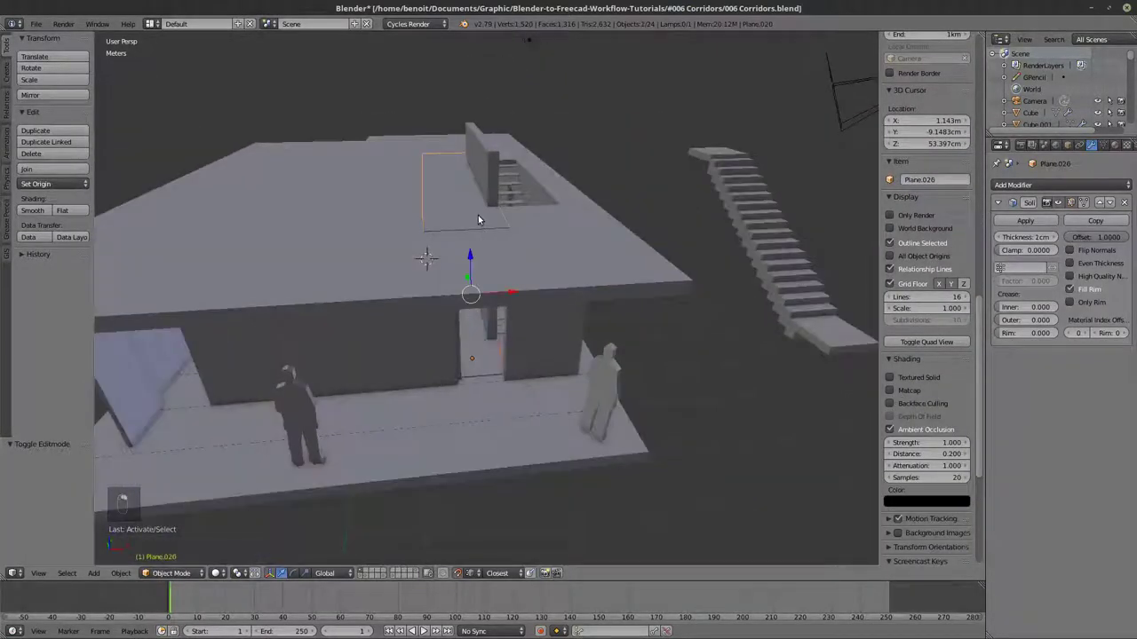
key(z)
click(1038, 238)
drag(1029, 230, 1029, 226)
drag(1024, 495, 1095, 309)
drag(1091, 309, 599, 405)
Link the red path material to the entrance floor strip via Ctrl+L Materials.
key(z)
middle_click(523, 396)
key(z)
key(ctrl+l)
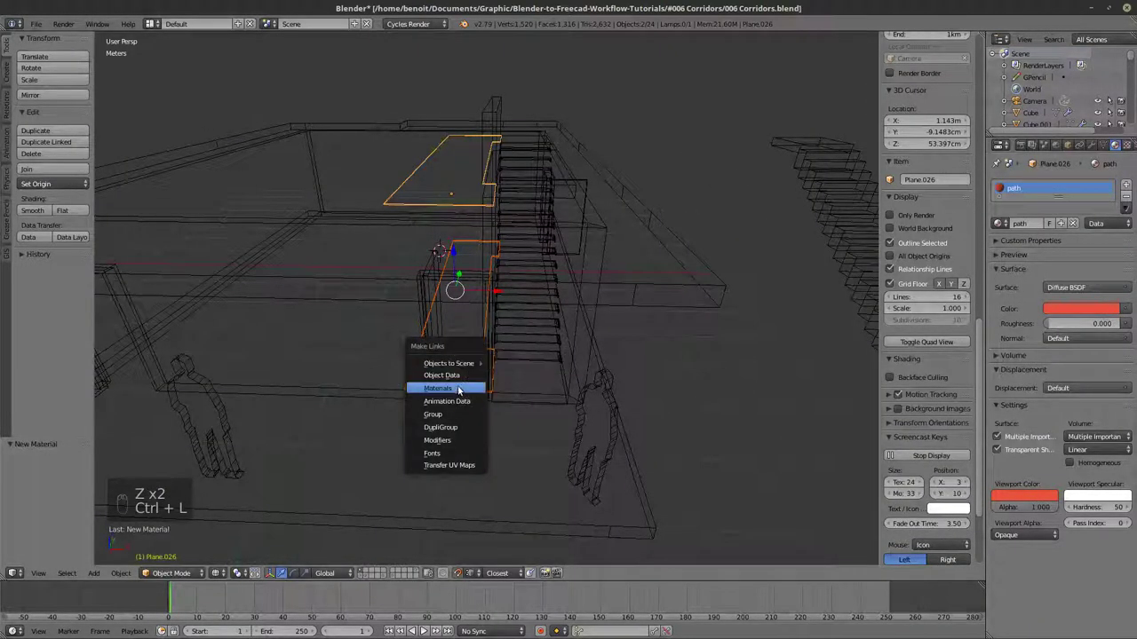
key(z)
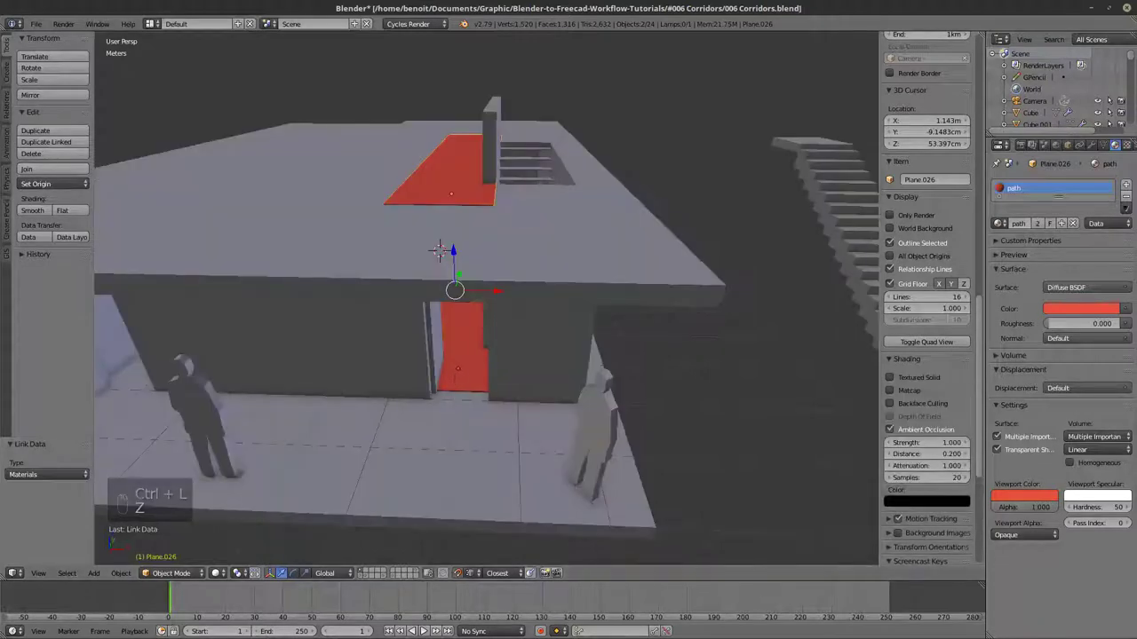
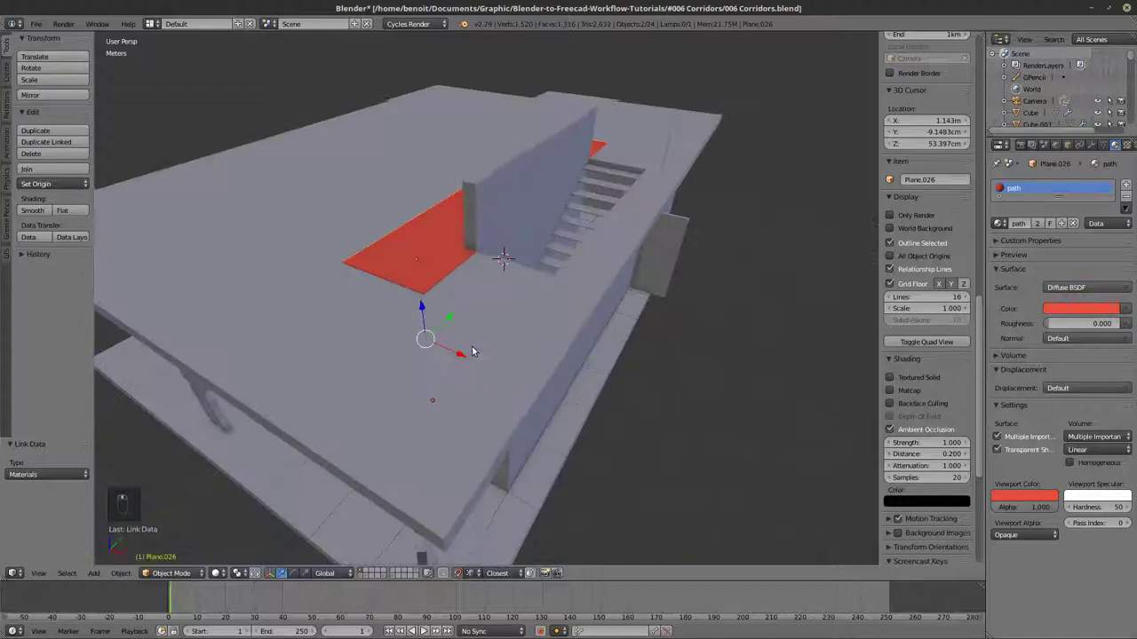
drag(457, 369, 437, 360)
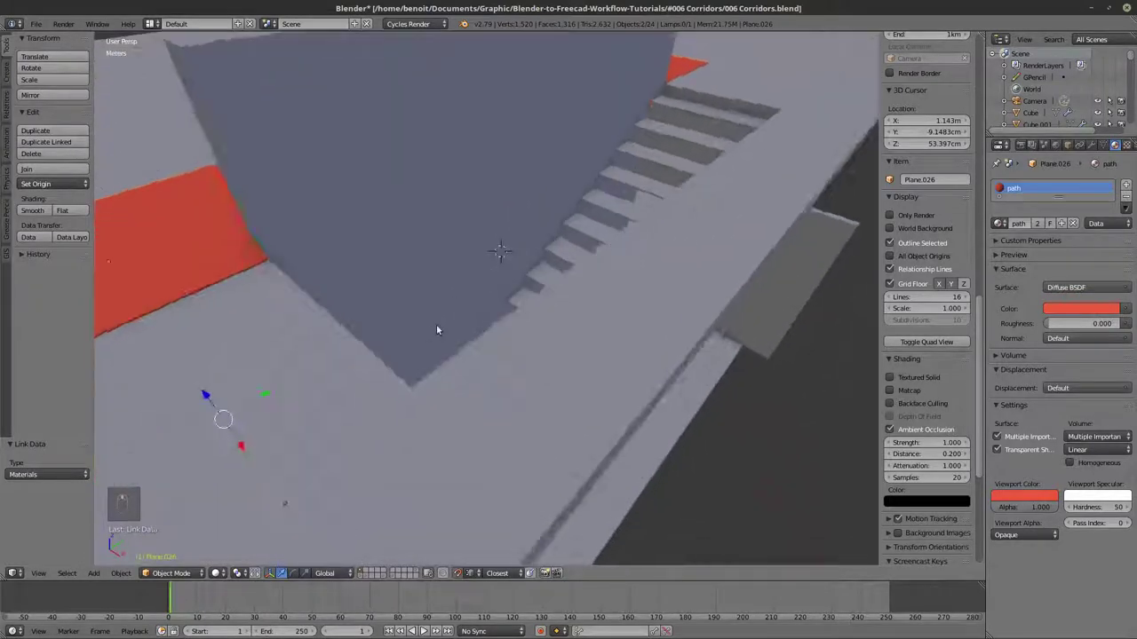
drag(511, 291, 522, 278)
drag(522, 385, 503, 310)
middle_click(500, 279)
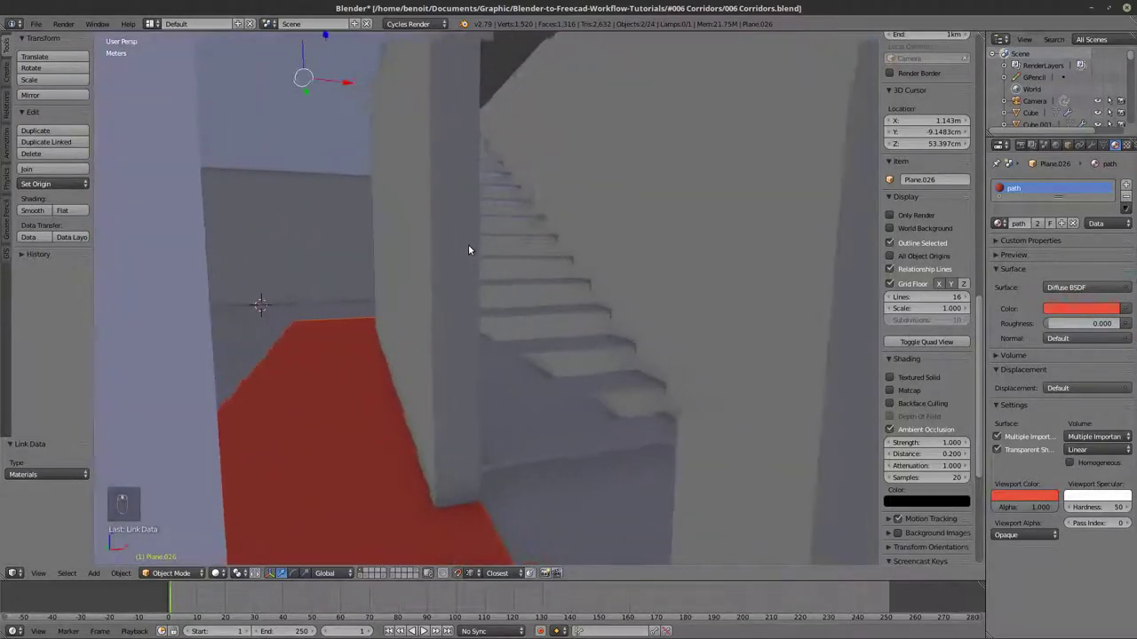
drag(520, 321, 514, 362)
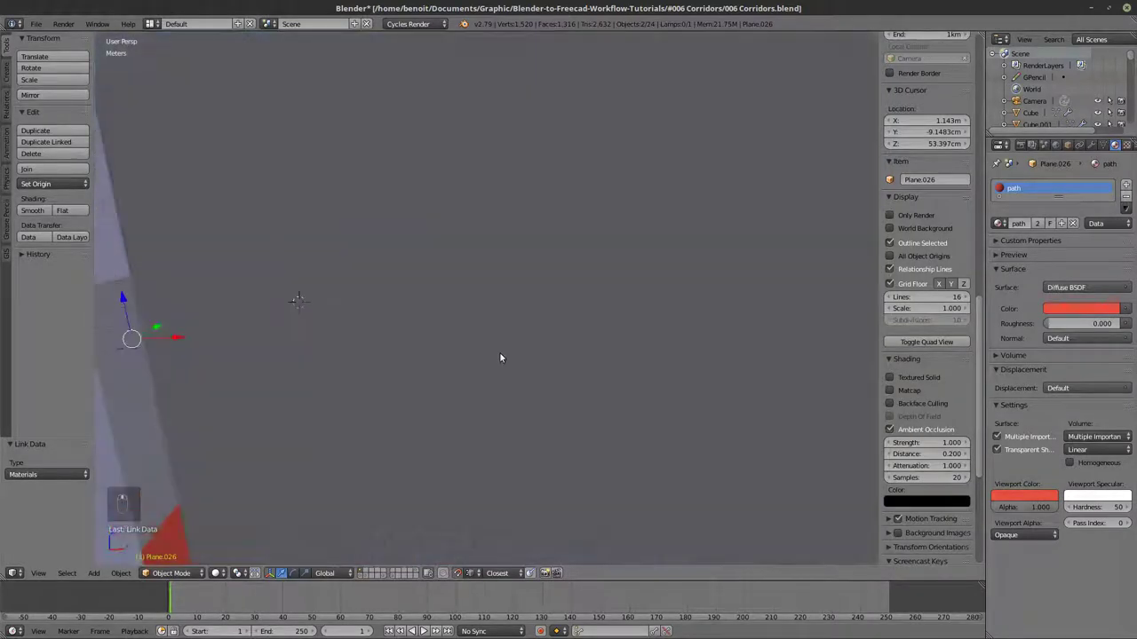
drag(523, 351, 579, 279)
middle_click(625, 226)
drag(529, 314, 544, 306)
right_click(506, 333)
key(z)
key(z)
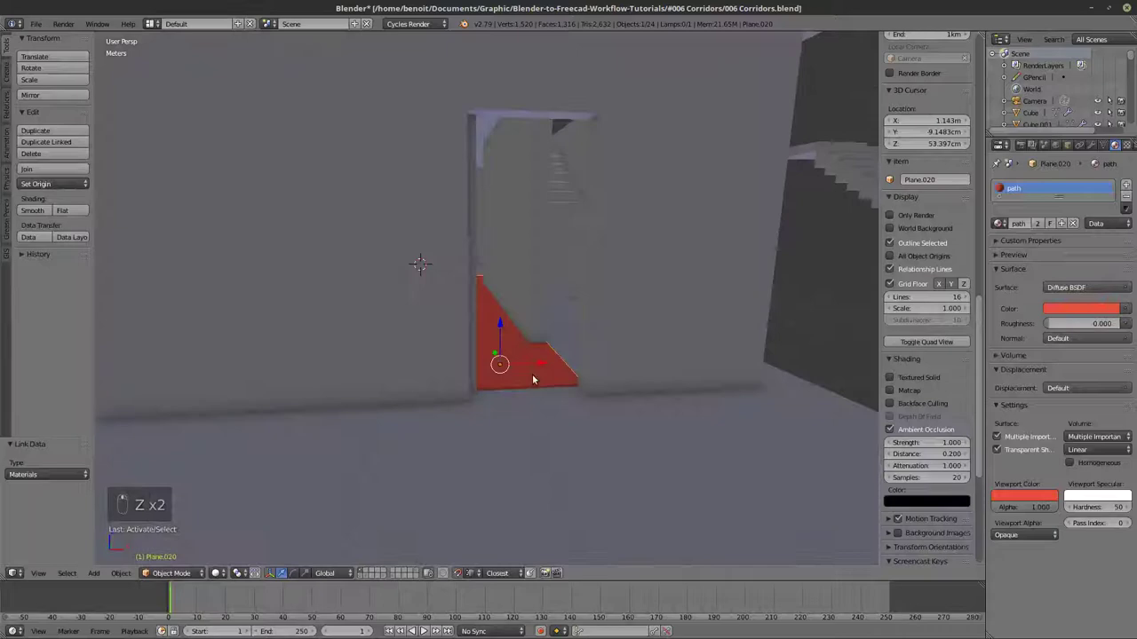
Shift the door frame 40 cm along X to re-centre it in the wall.
key(z)
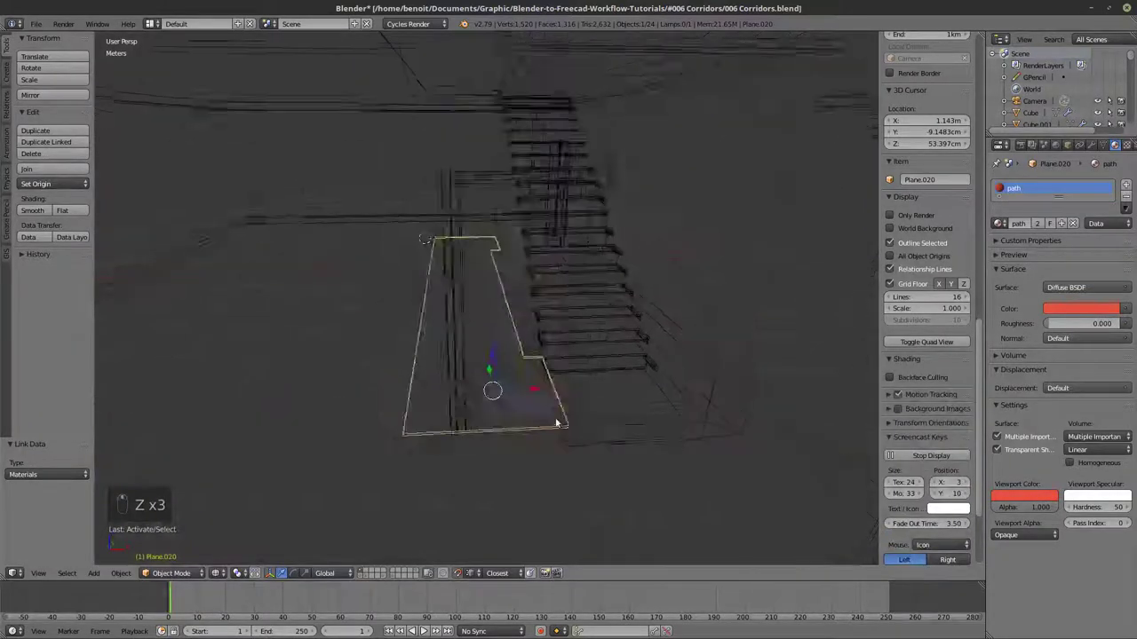
click(506, 449)
key(z)
drag(478, 388, 520, 455)
key(z)
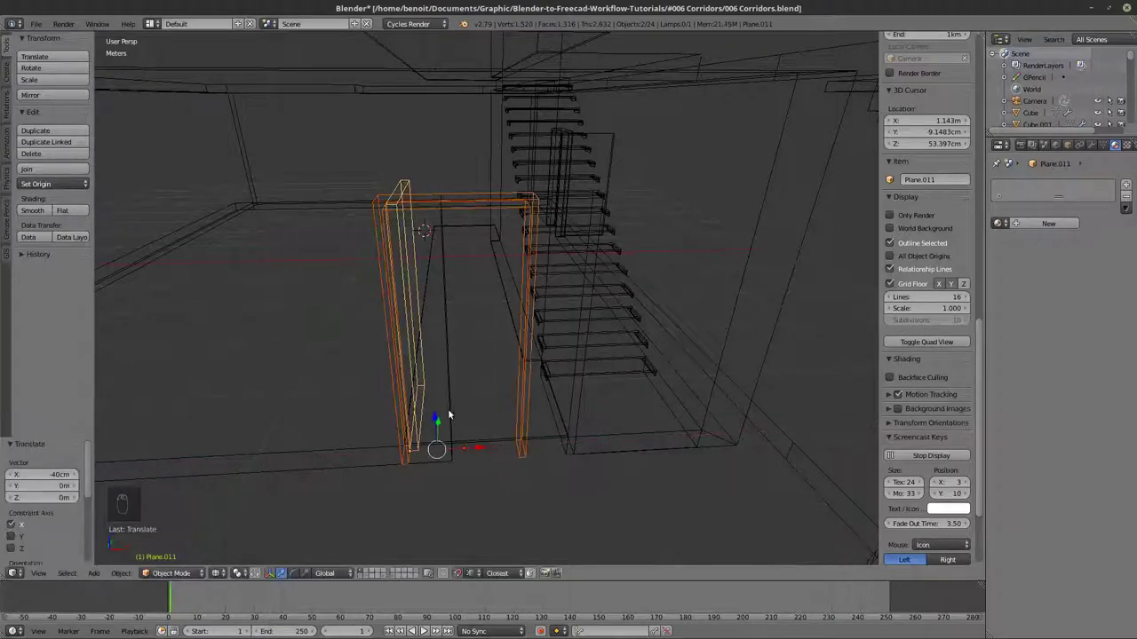
key(Tab)
Enter the wall's mesh in face select with nothing selected.
key(a)
key(z)
key(z)
key(c)
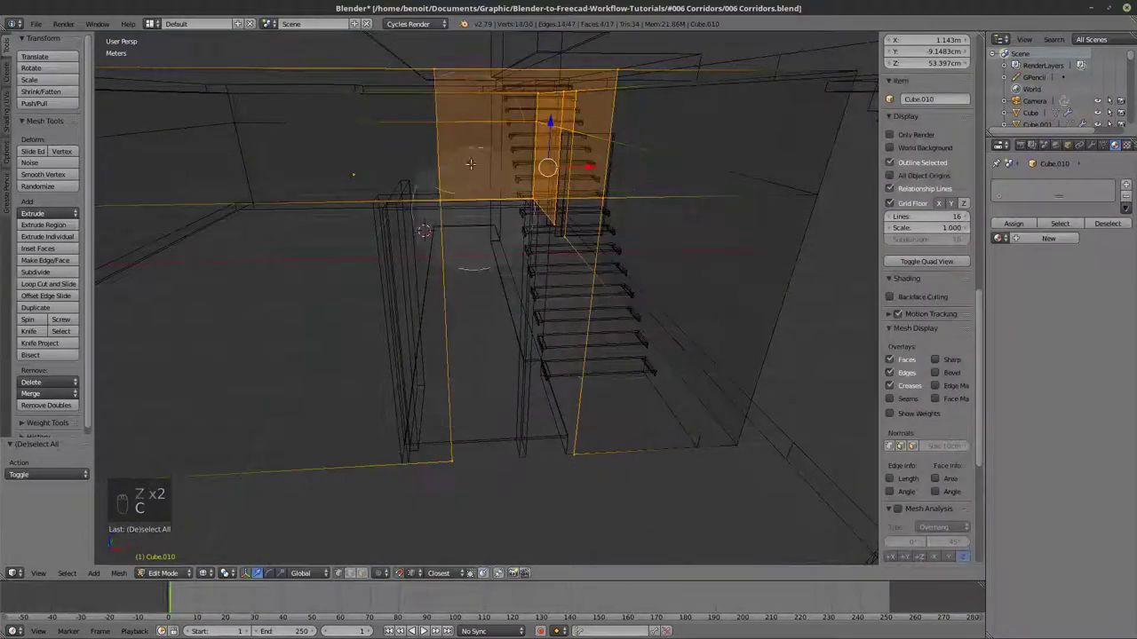
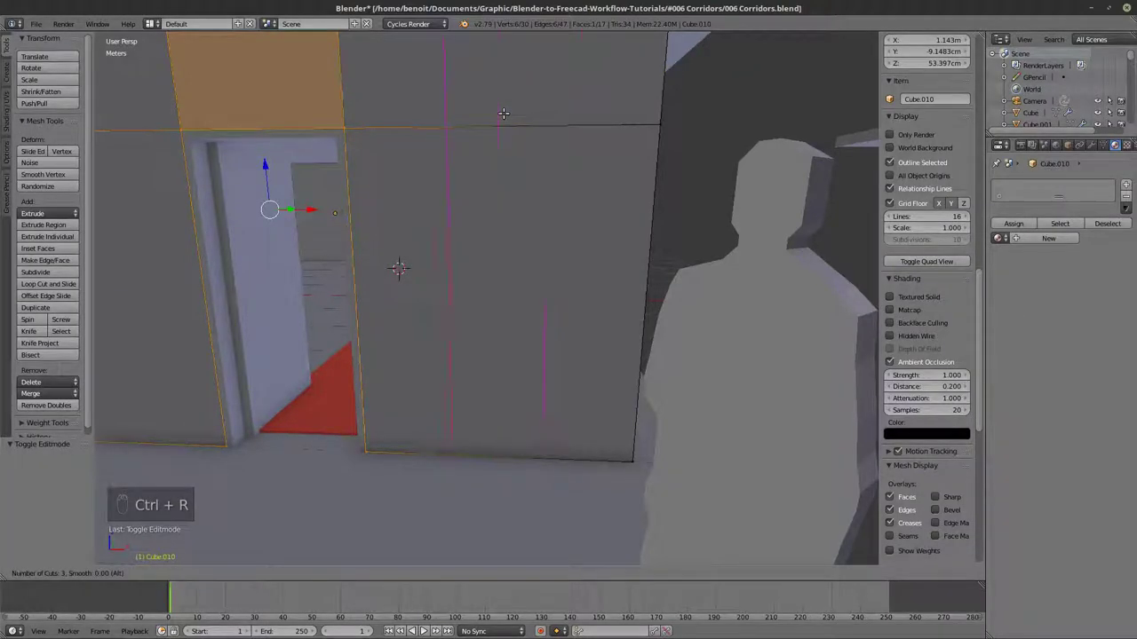
Add horizontal and vertical loop cuts dividing the doorway wall into a grid of panels.
key(ctrl+r)
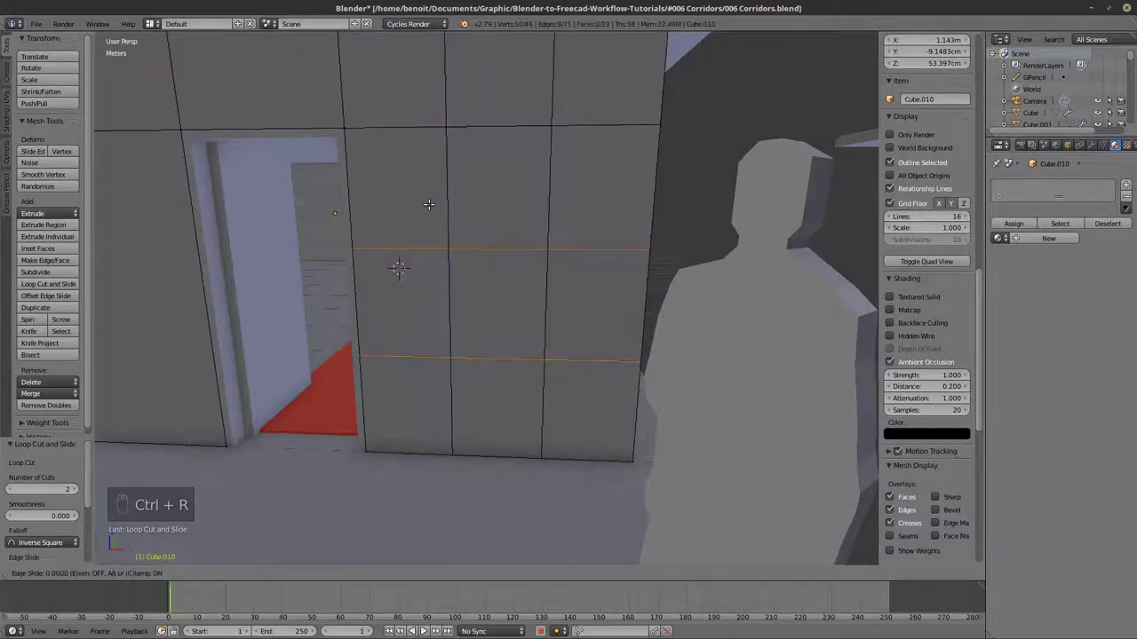
key(a)
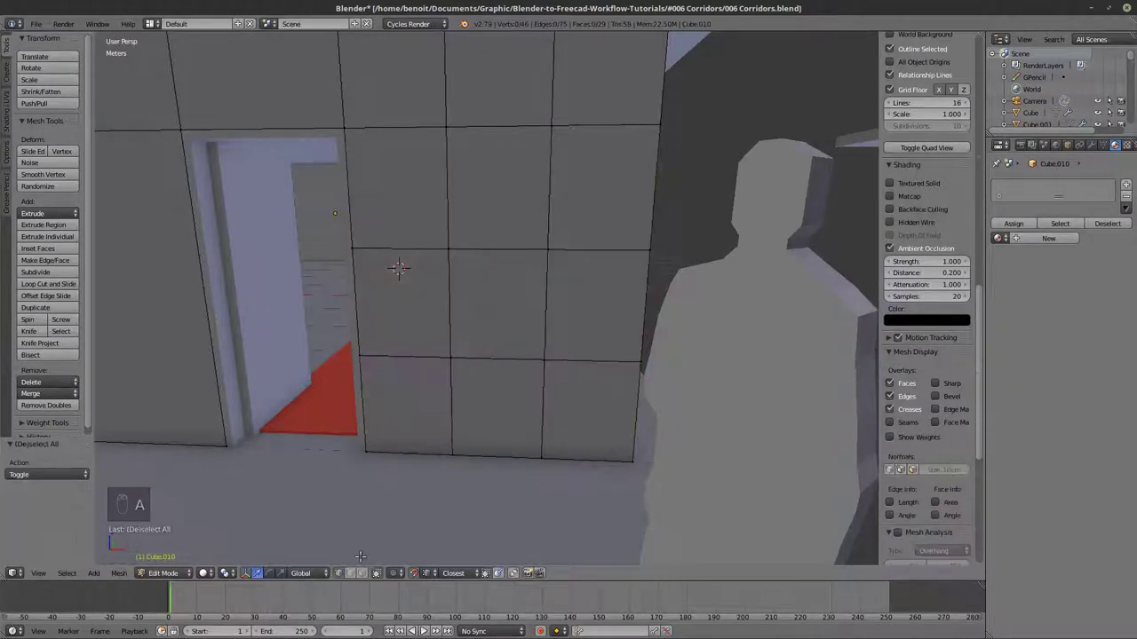
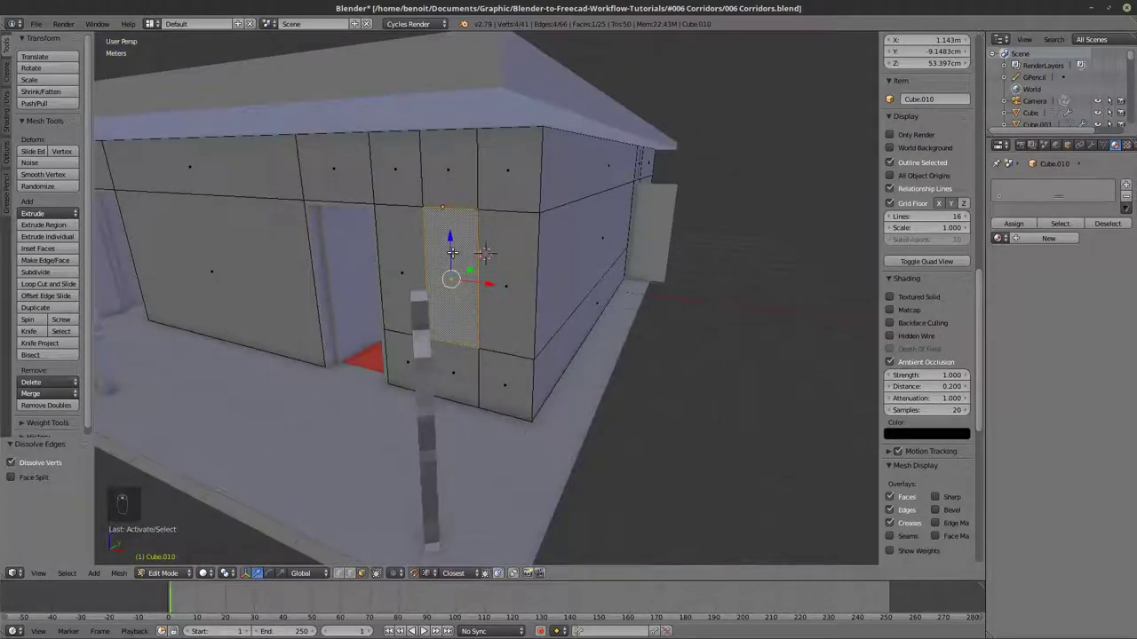
Delete the middle grid face to open a rectangular window through the wall.
key(x)
drag(454, 256, 418, 196)
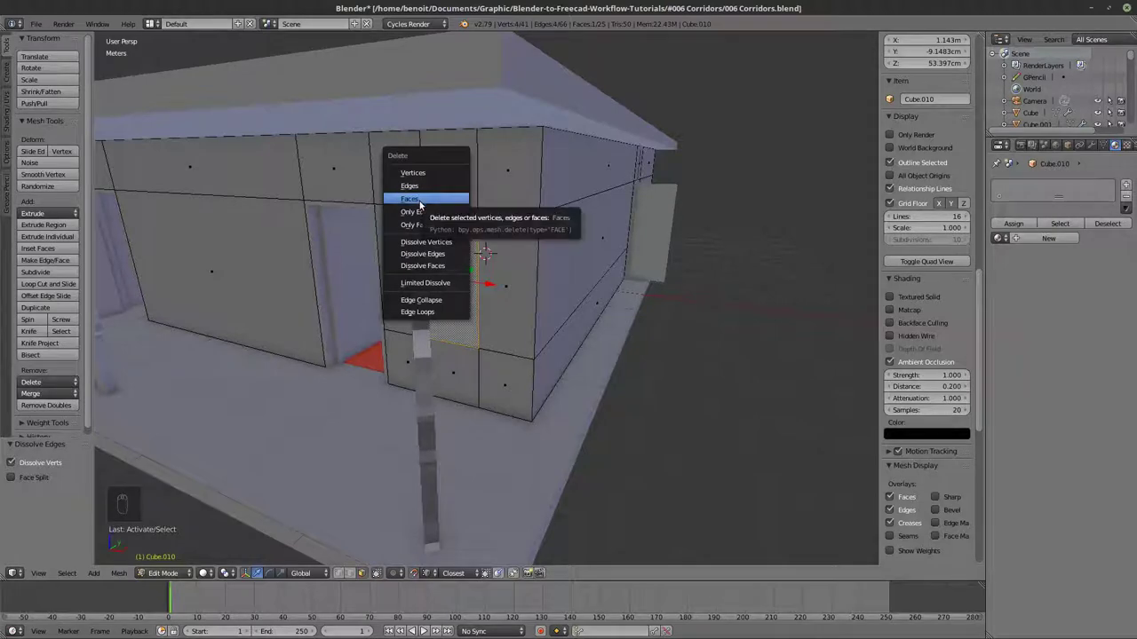
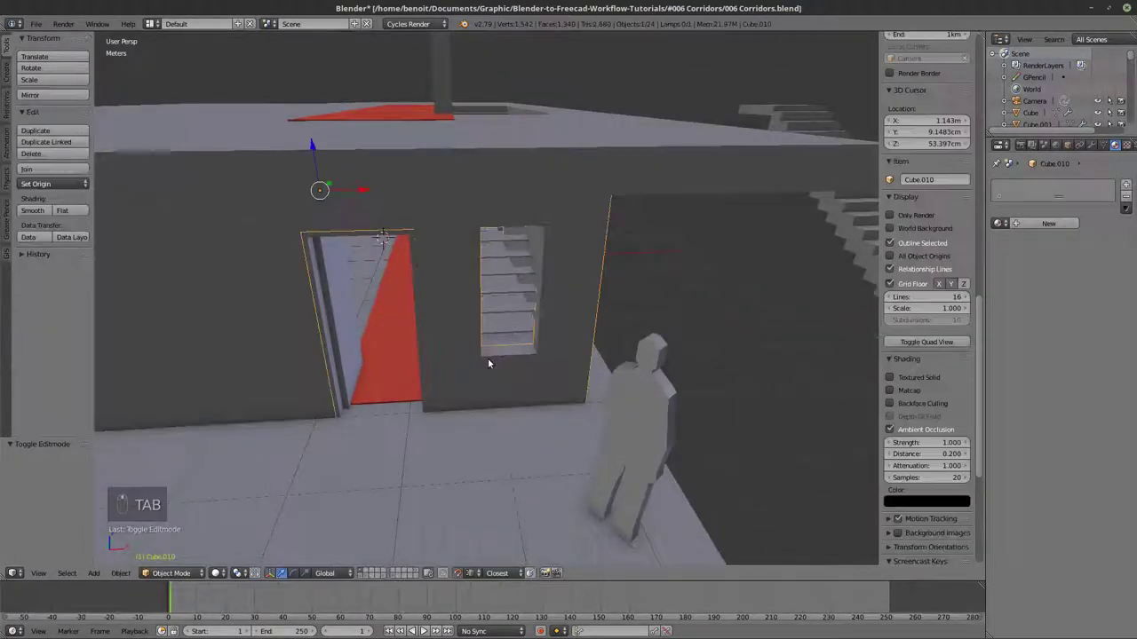
Show the window-parts layer in wireframe and locate the window frame.
key(KP_Divide)
key(KP_Divide)
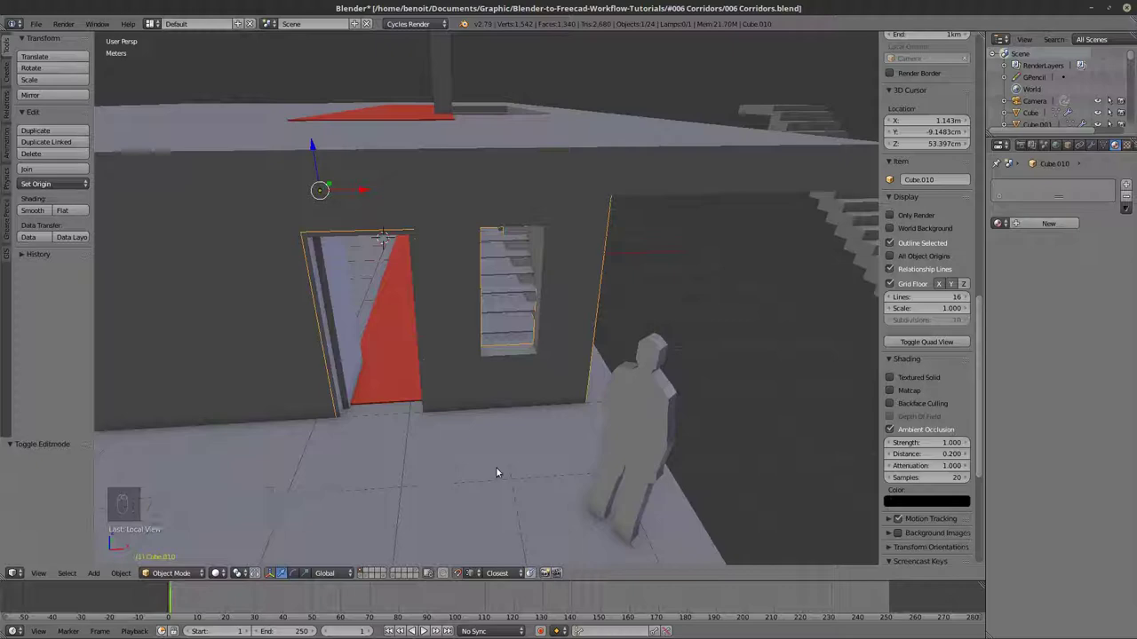
key(`)
key(z)
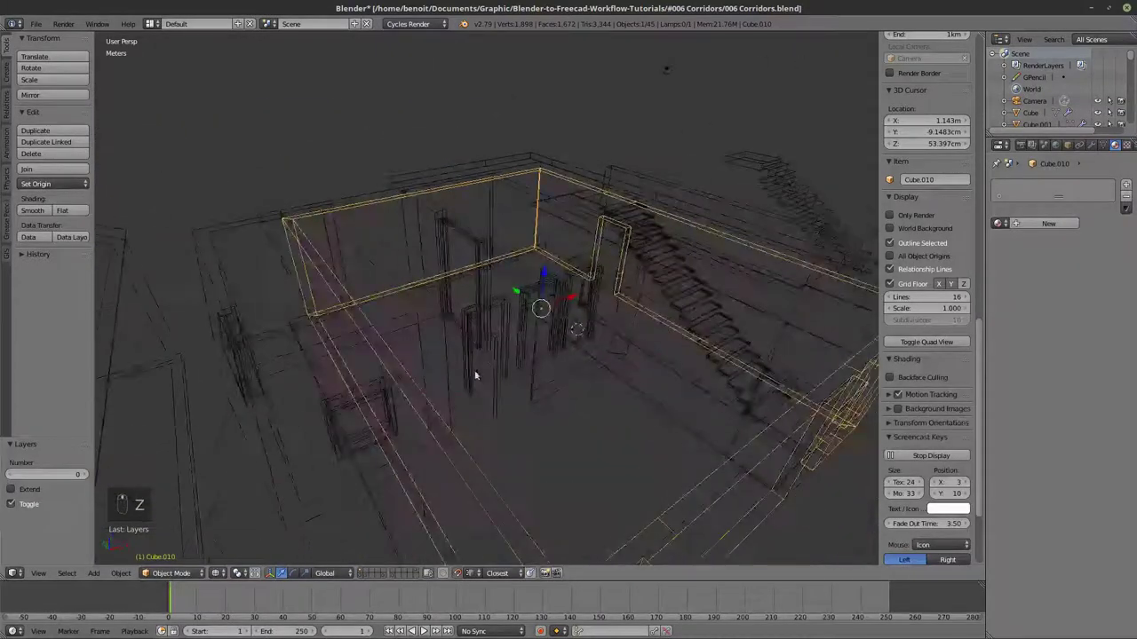
drag(501, 264, 594, 317)
key(z)
key(z)
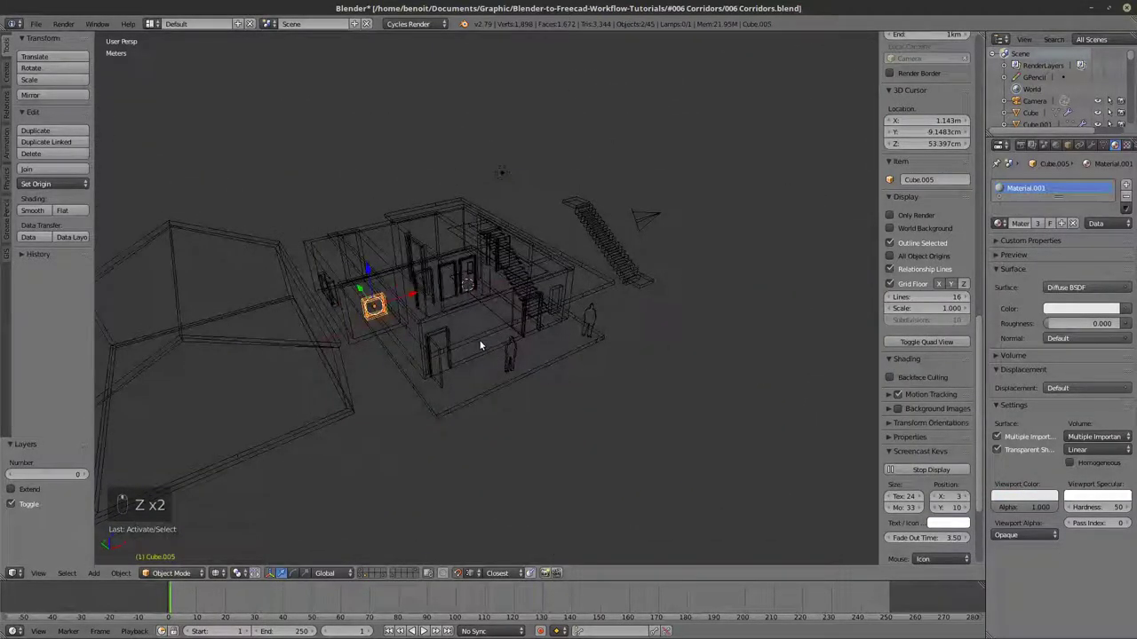
Duplicate the window frame about 7.47 m along X onto the building layer, back in solid view.
key(shift+d)
key(z)
key(z)
key(m)
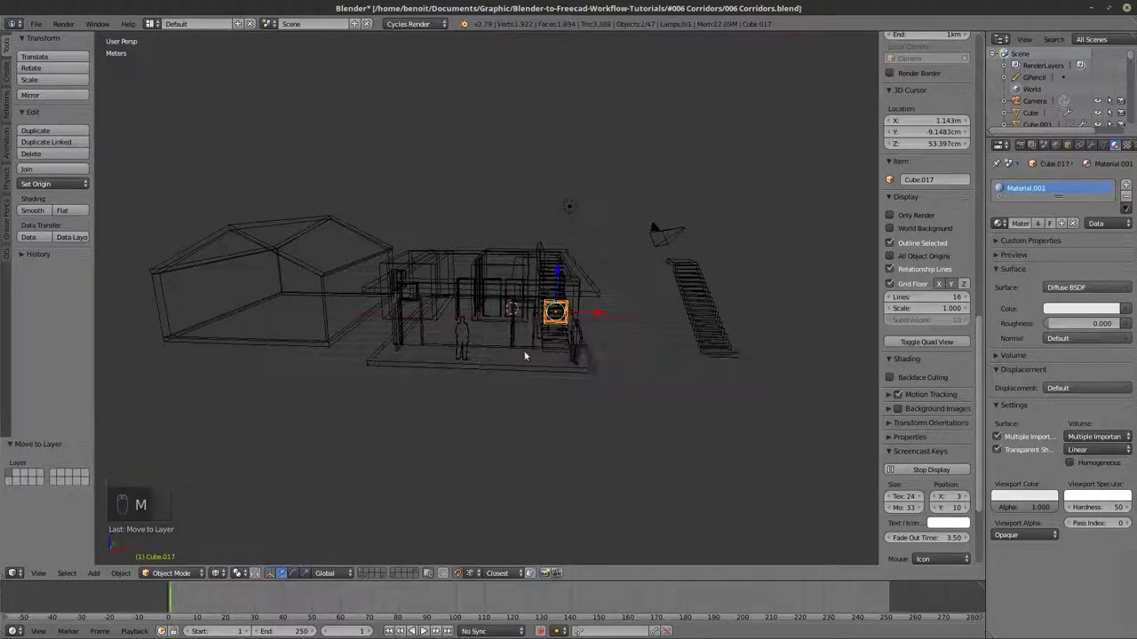
key(`)
key(z)
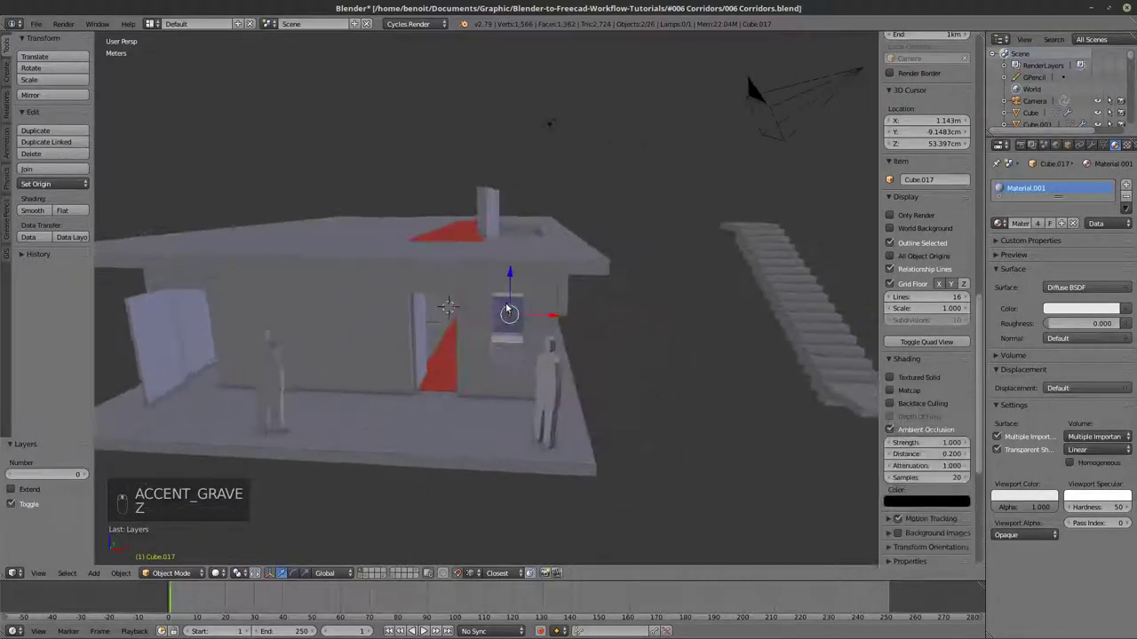
key(z)
key(z)
drag(538, 338, 525, 328)
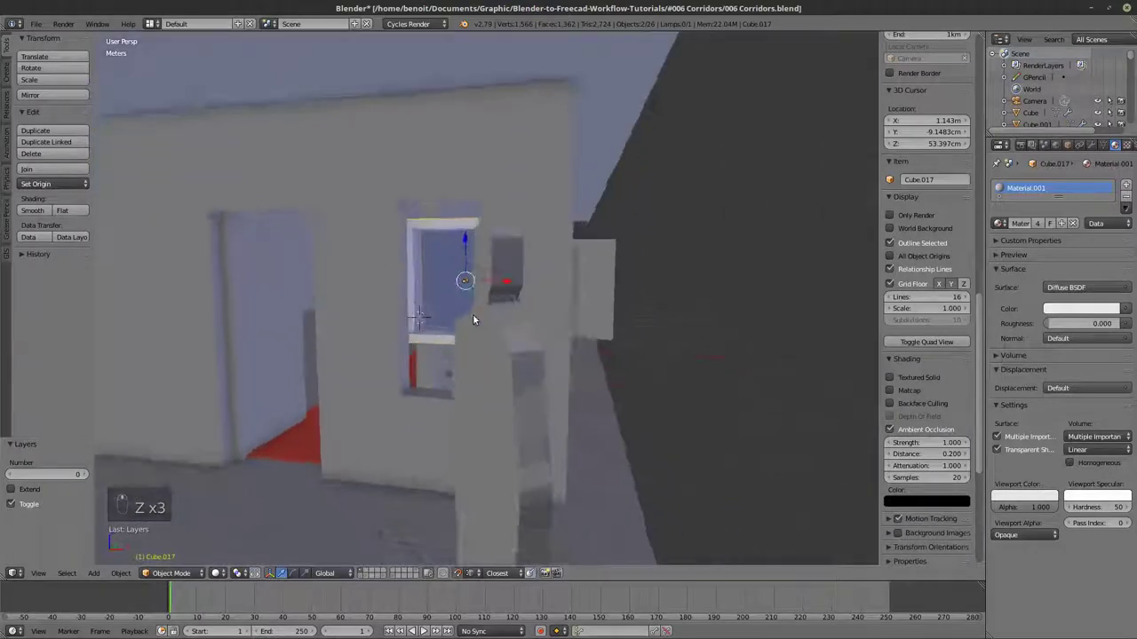
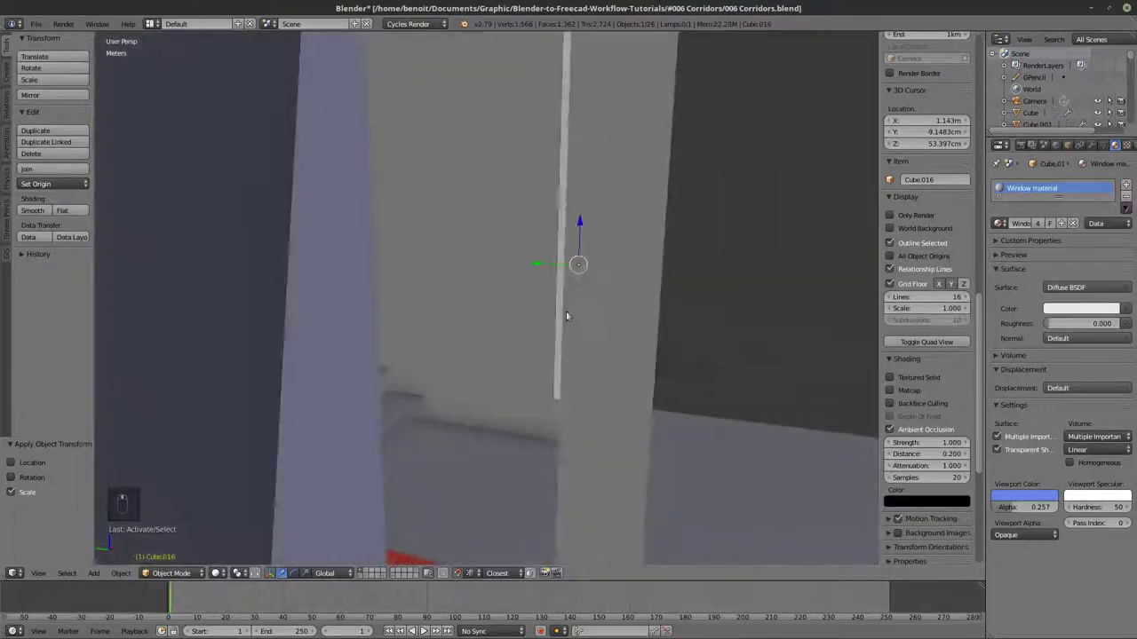
Slide the window frame about 80 cm along Y into the wall opening.
key(z)
drag(659, 381, 628, 373)
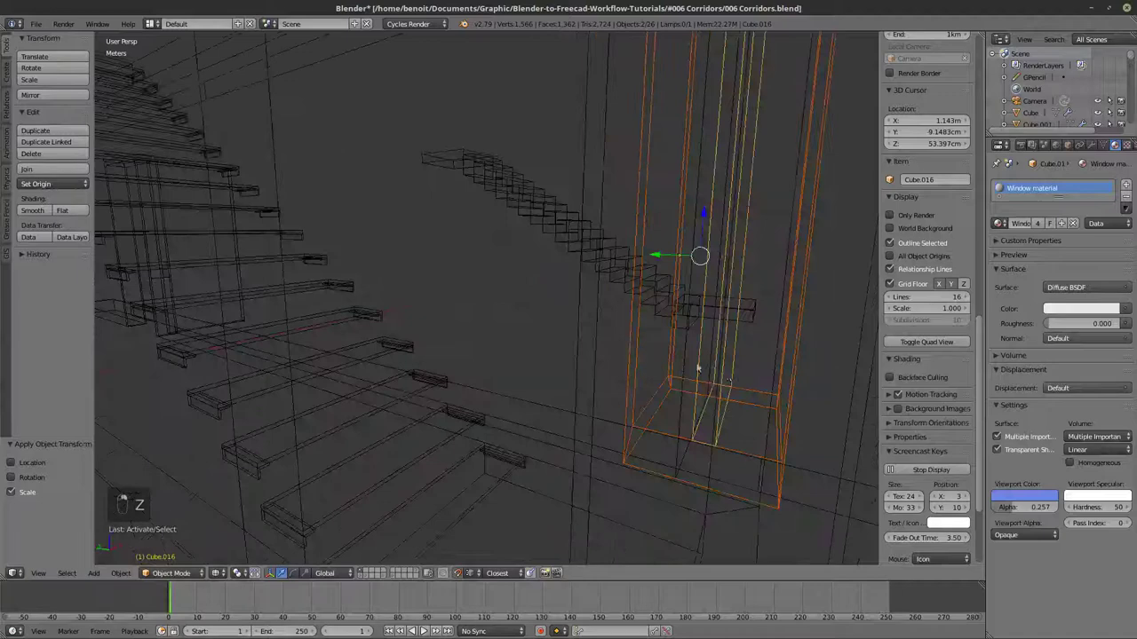
key(z)
drag(447, 328, 478, 259)
drag(521, 285, 650, 290)
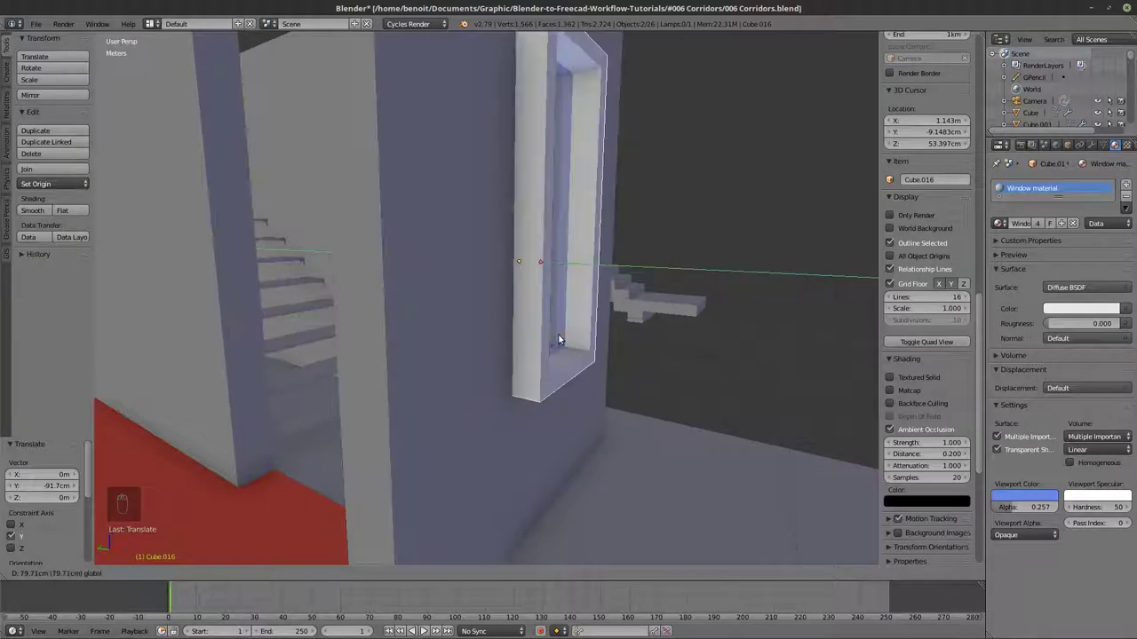
Orbit around the window to check the frame's fit in the wall.
drag(576, 363, 534, 384)
drag(561, 379, 508, 383)
drag(473, 364, 629, 314)
middle_click(665, 326)
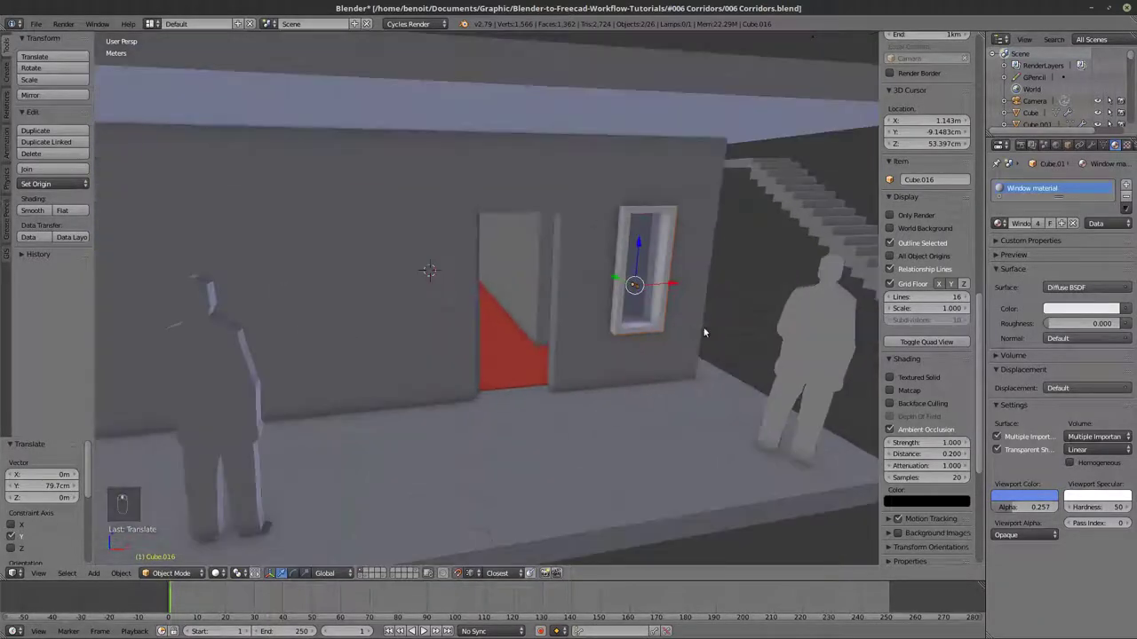
drag(796, 365, 765, 463)
Duplicate the standing figure and move the copy toward the doorway.
key(shift+d)
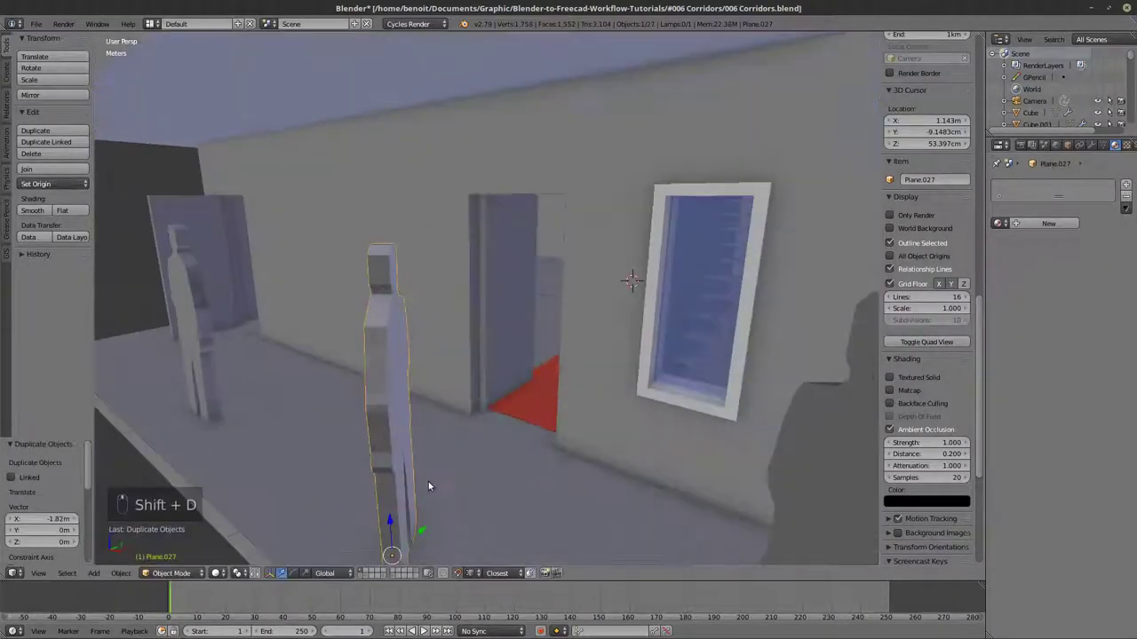
drag(535, 455, 552, 395)
drag(709, 365, 659, 411)
click(658, 411)
Place the figure on the red floor at the entrance and duplicate it again.
drag(659, 411, 728, 441)
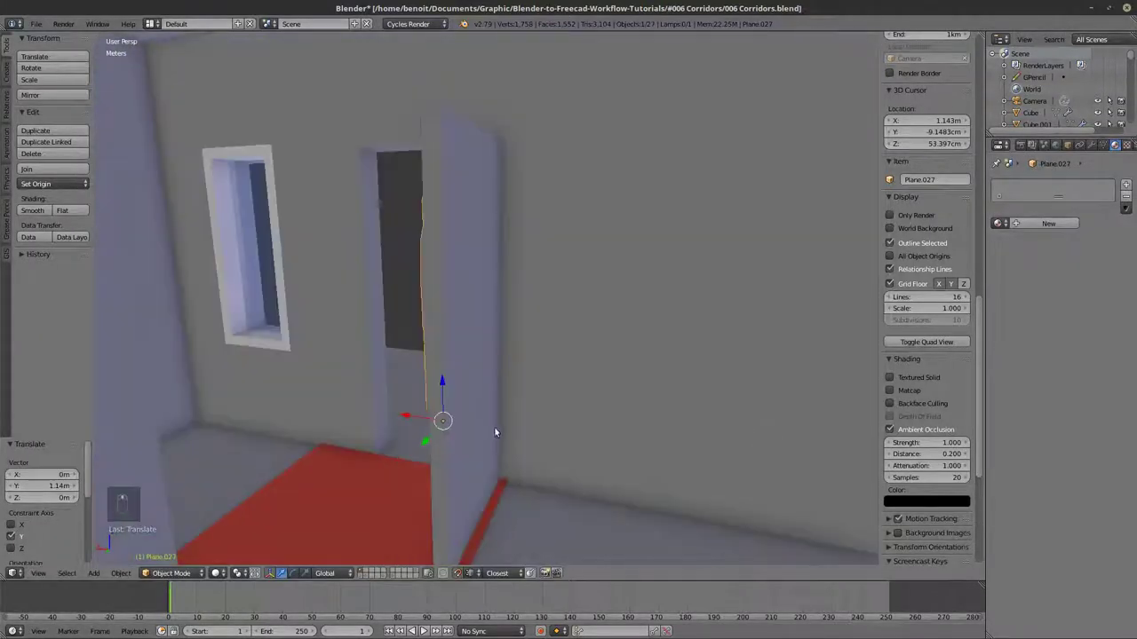
drag(473, 425, 406, 200)
drag(406, 199, 453, 445)
key(shift+d)
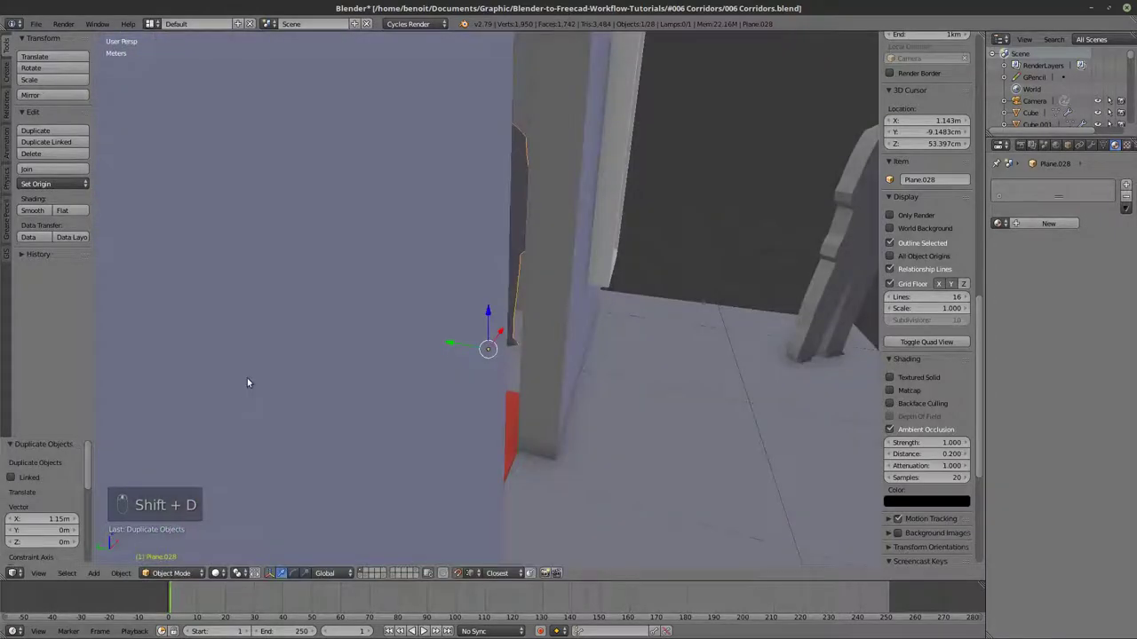
Drag the duplicated figure into the doorway on the red floor and orbit to check its placement.
drag(515, 310, 563, 280)
middle_click(563, 279)
middle_click(533, 299)
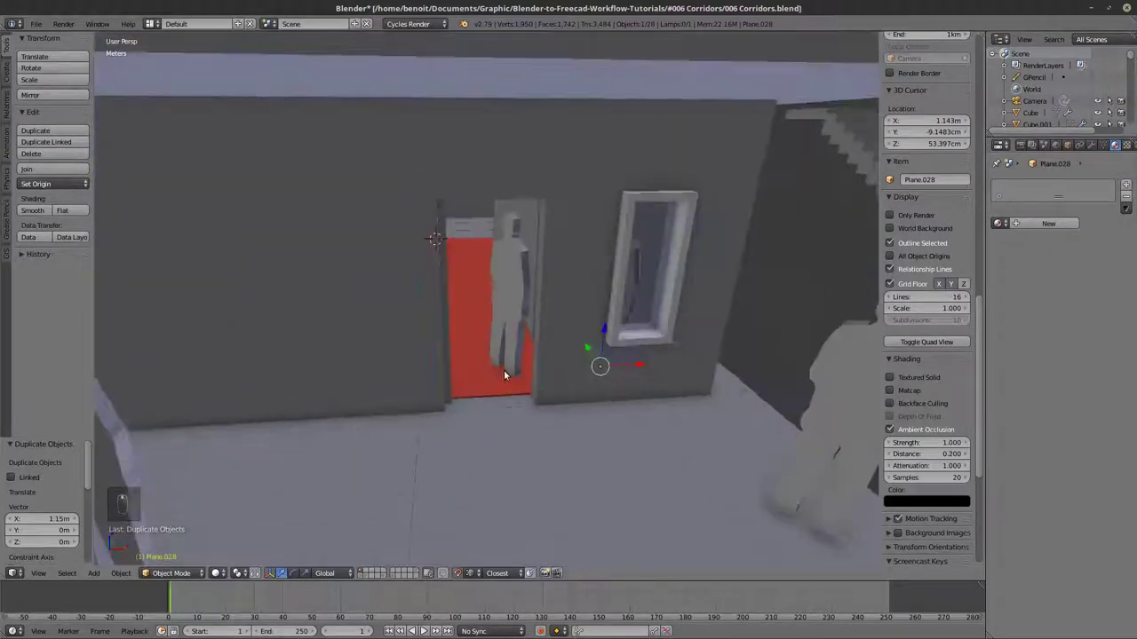
middle_click(515, 372)
middle_click(511, 372)
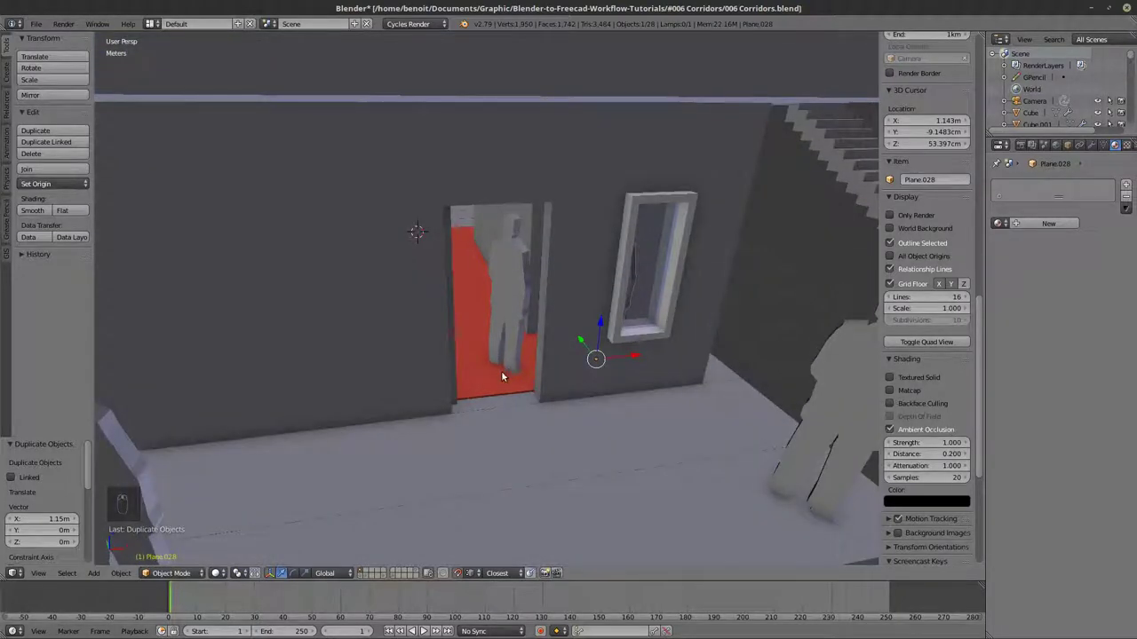